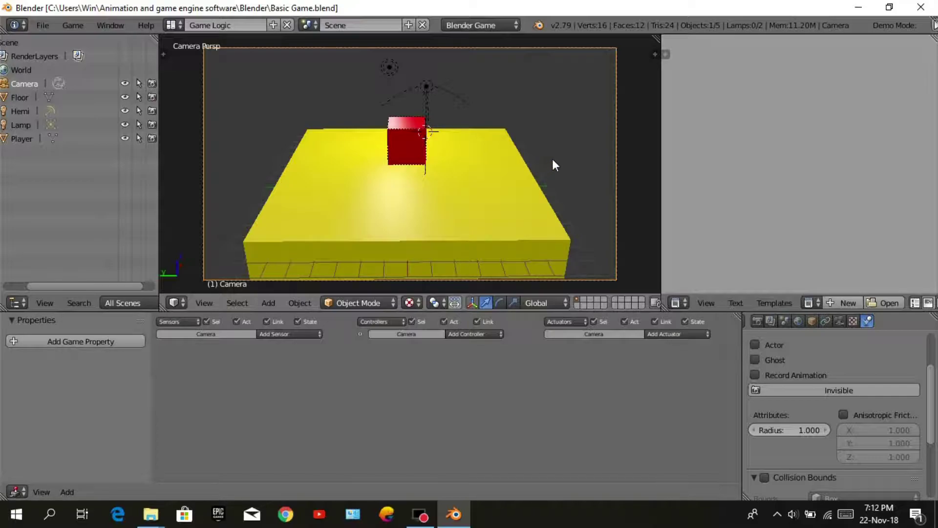
Send the red Player cube to another layer, leaving only the yellow floor visible.
drag(558, 163, 475, 155)
scroll(up, 3)
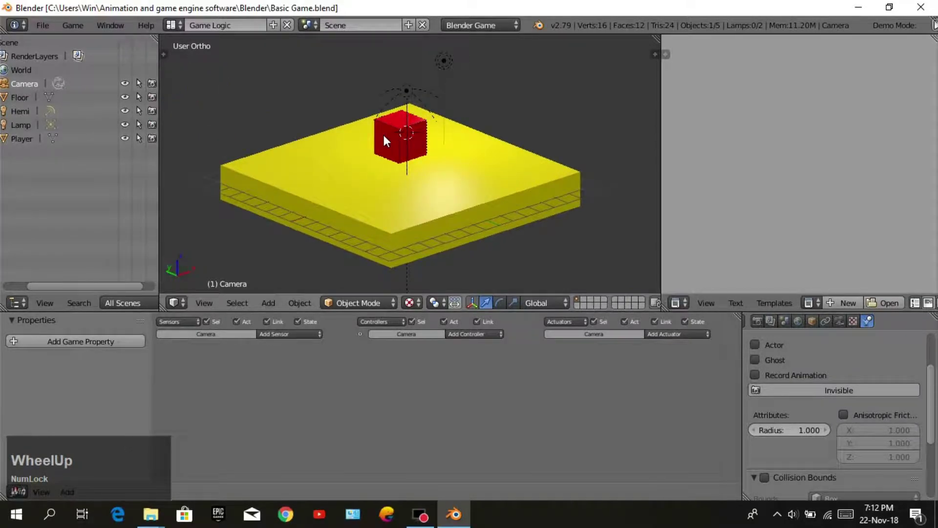
right_click(389, 140)
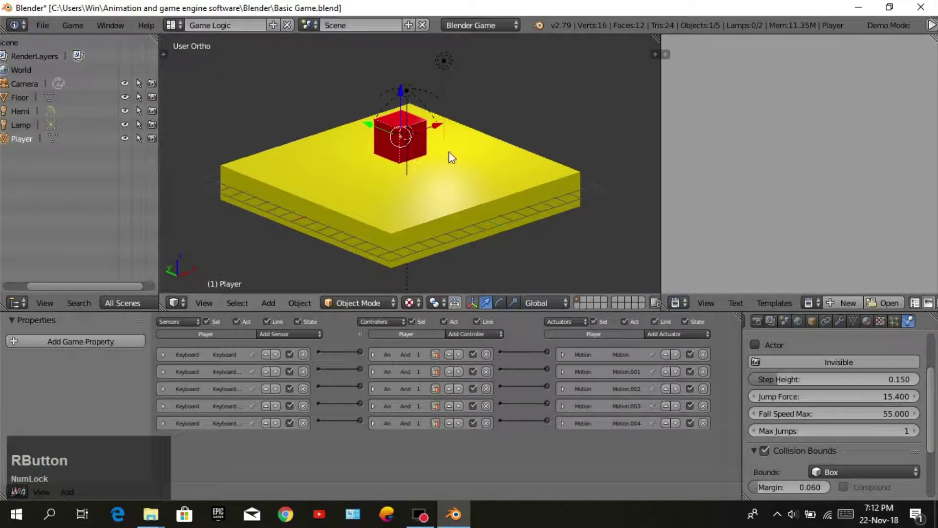
key(m)
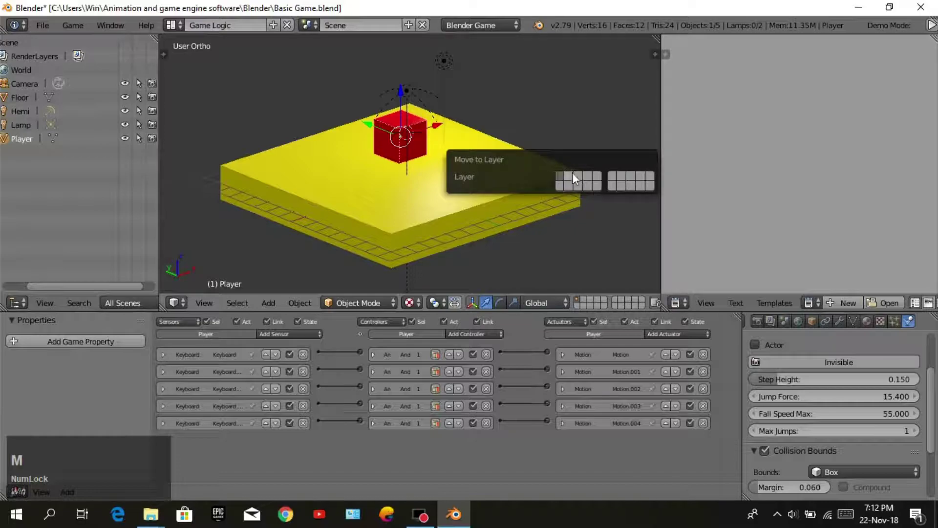
click(571, 184)
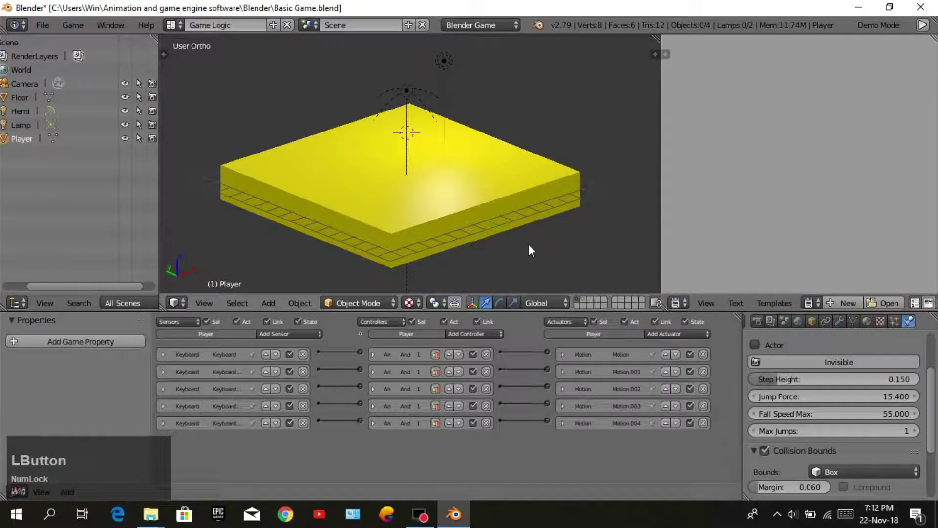
middle_click(485, 233)
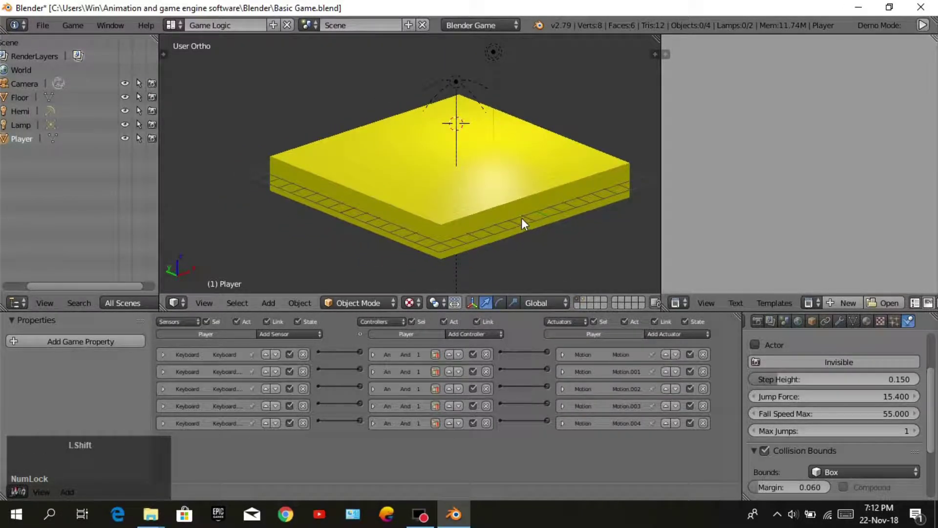
Add a torus to the scene as the coin and inspect it above the floor.
key(shift+a)
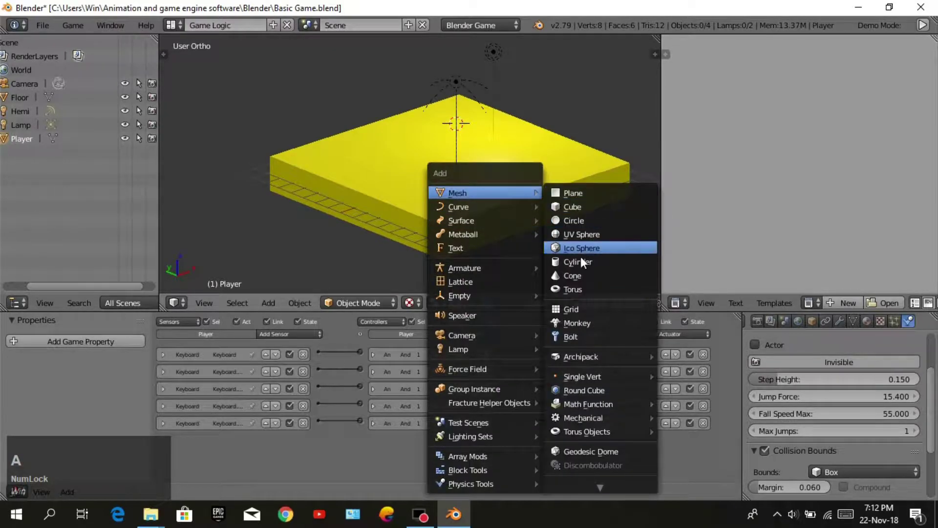
click(591, 289)
middle_click(515, 174)
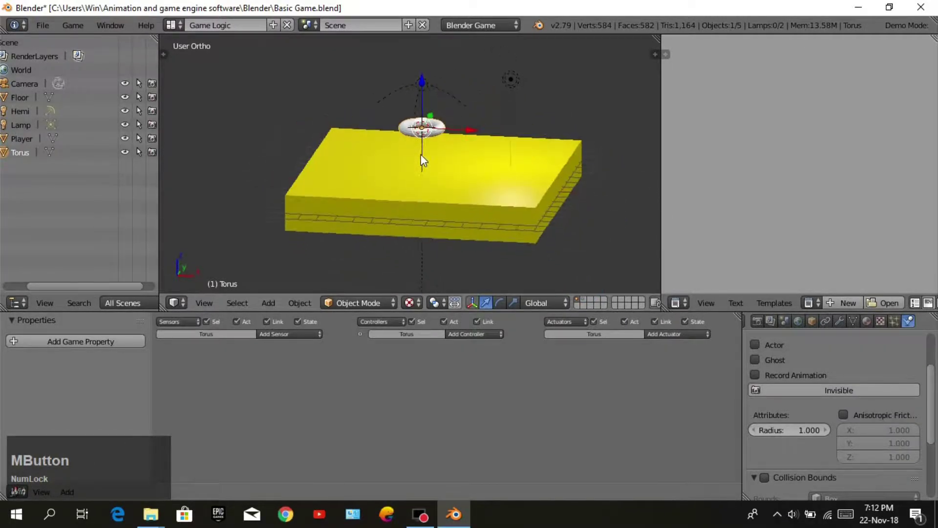
scroll(up, 3)
middle_click(489, 122)
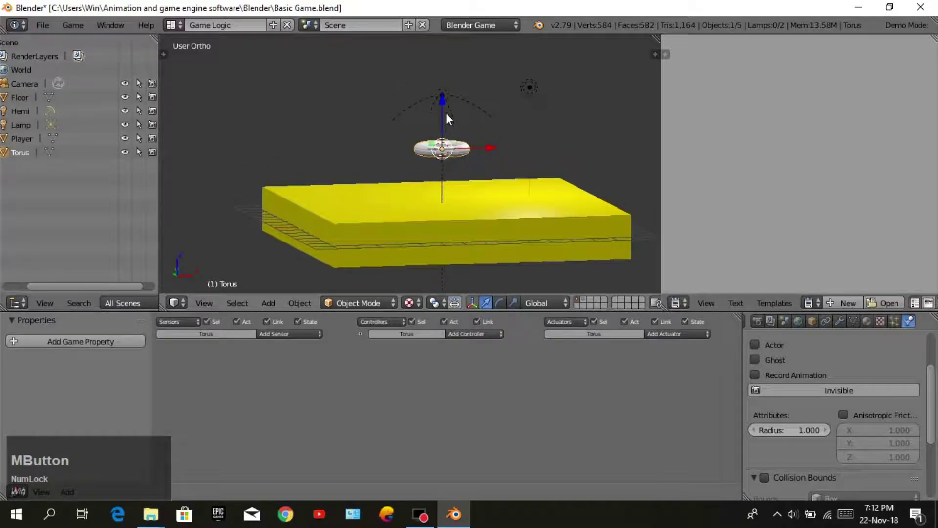
click(440, 115)
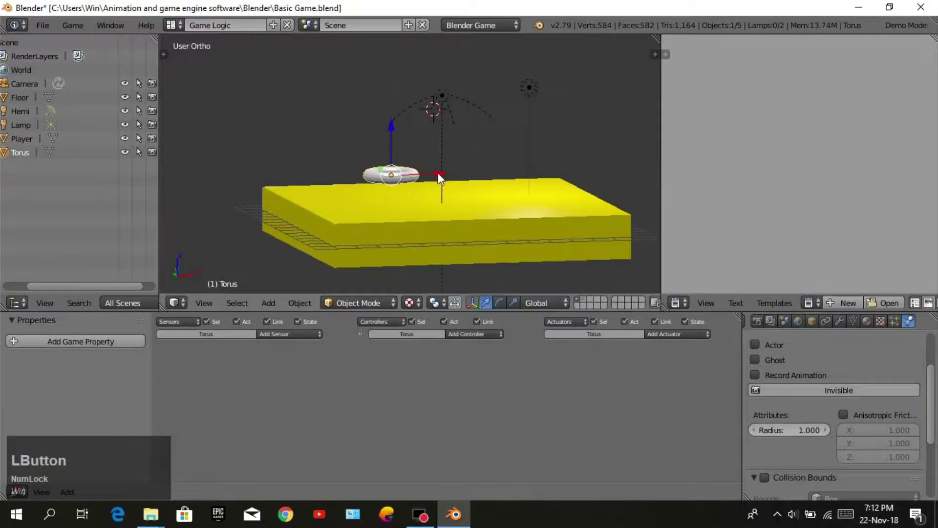
middle_click(508, 184)
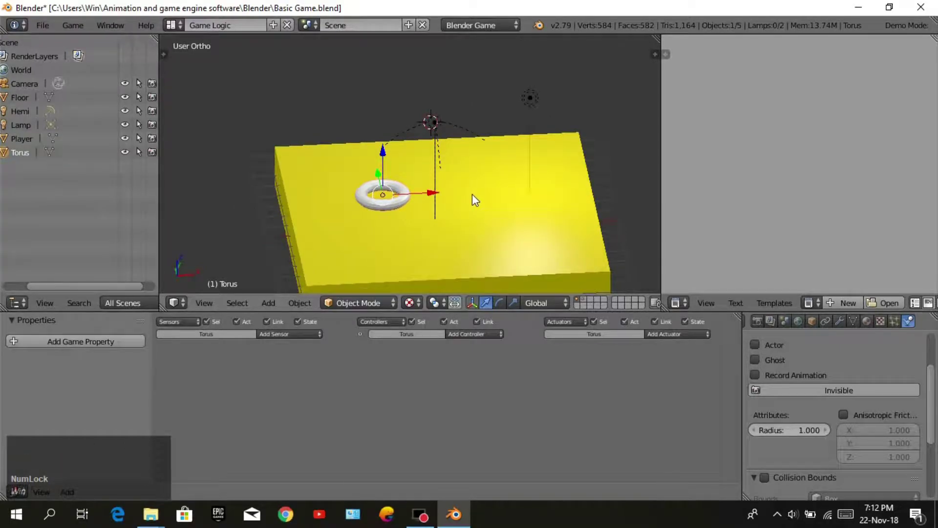
Rotate the torus 90 degrees about the X axis so it stands upright.
key(r)
text(rx)
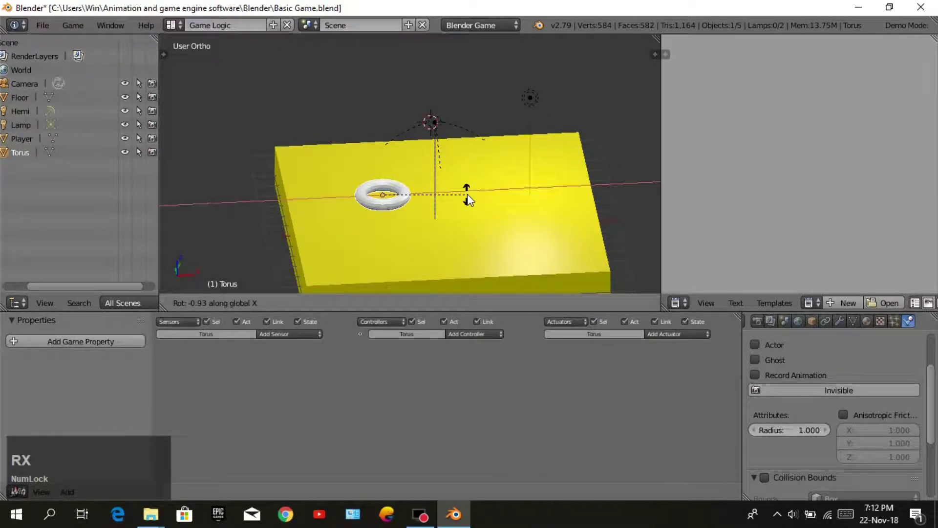
key(KP_9)
key(KP_0)
key(Return)
middle_click(489, 151)
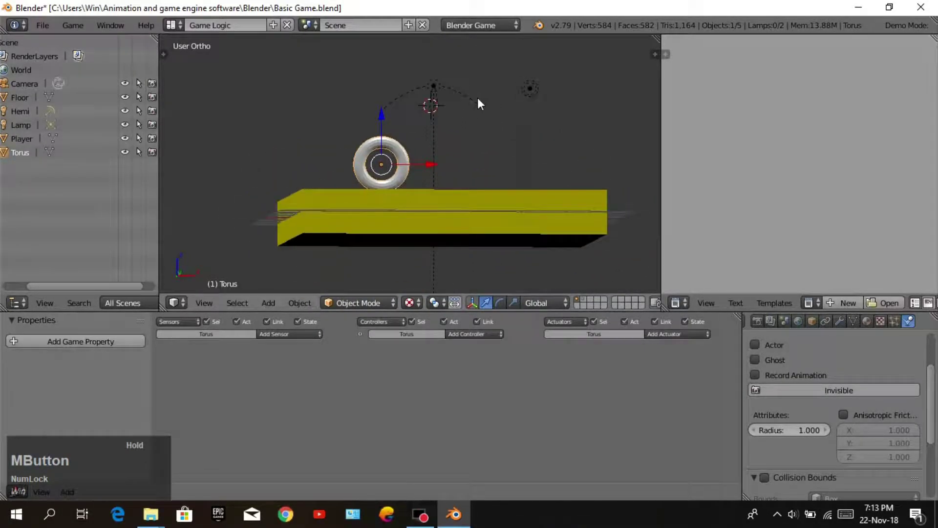
Scale the upright torus smaller and check it from several angles.
click(376, 127)
key(s)
click(459, 186)
middle_click(471, 140)
middle_click(441, 169)
middle_click(400, 201)
scroll(down, 3)
scroll(up, 3)
middle_click(501, 169)
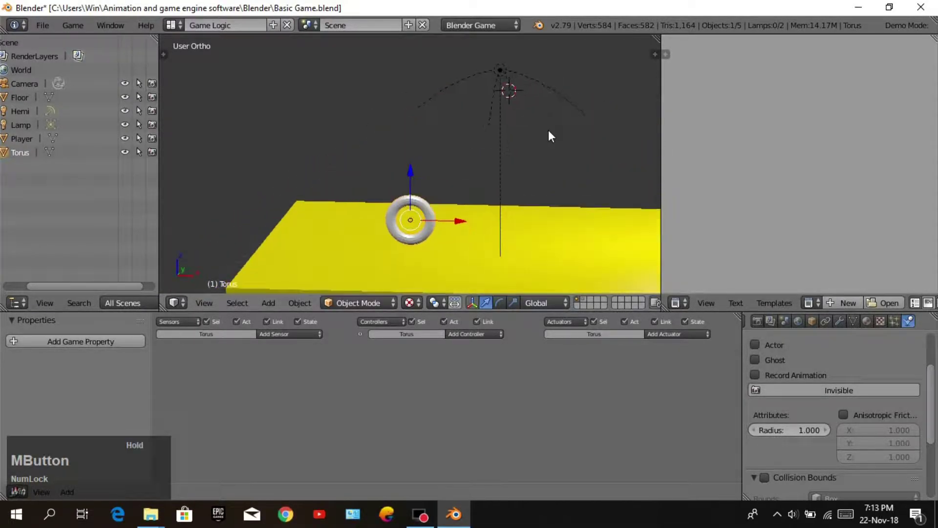
Lower the torus closer to the floor and apply smooth shading to it.
key(s)
click(524, 148)
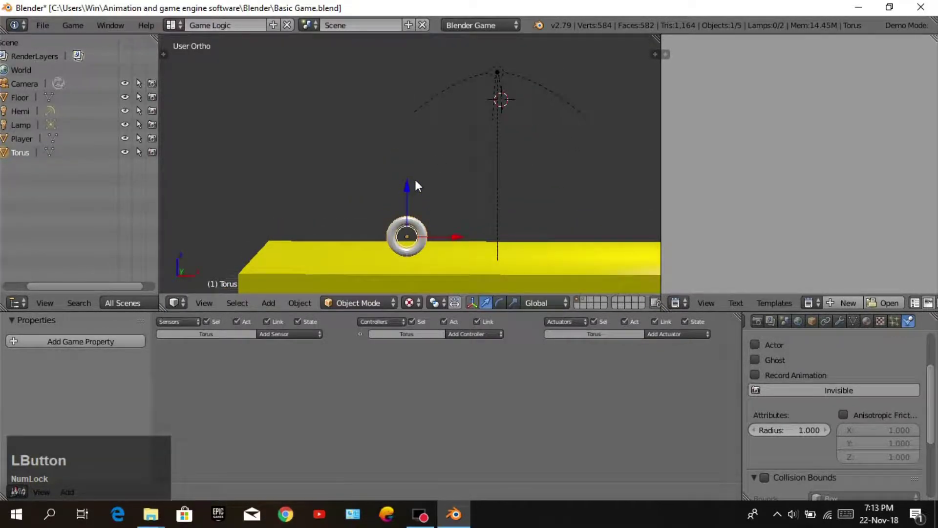
middle_click(450, 185)
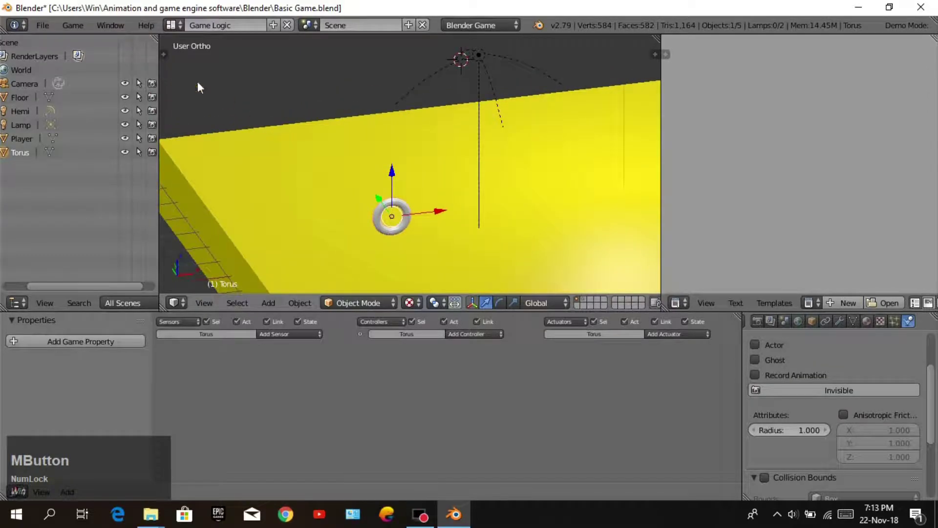
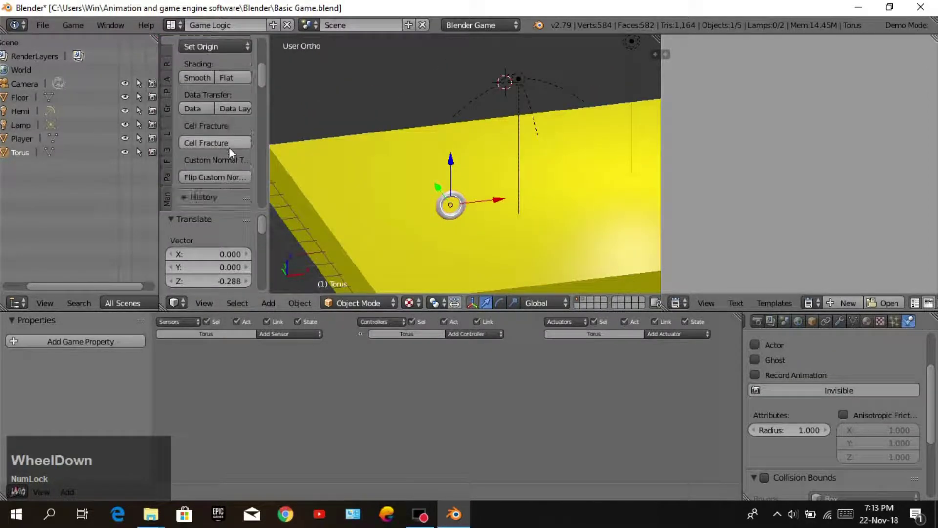
click(203, 84)
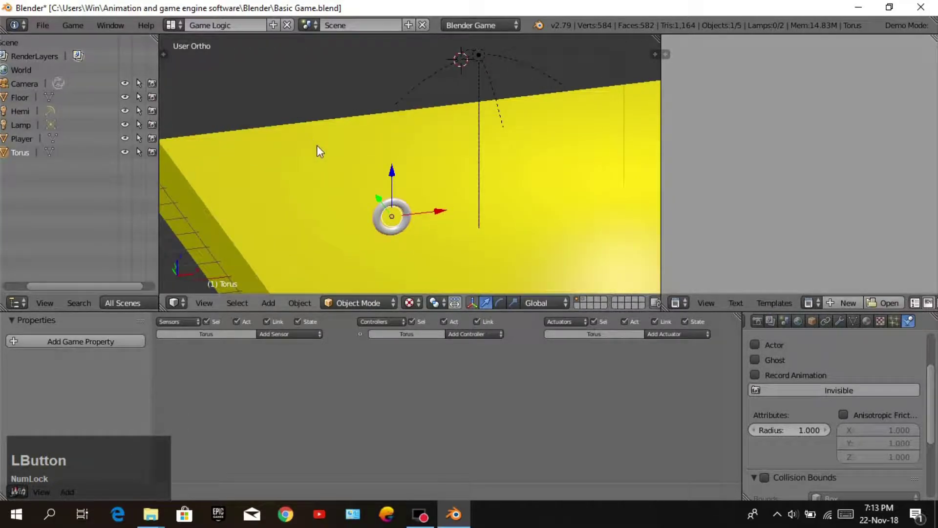
middle_click(353, 172)
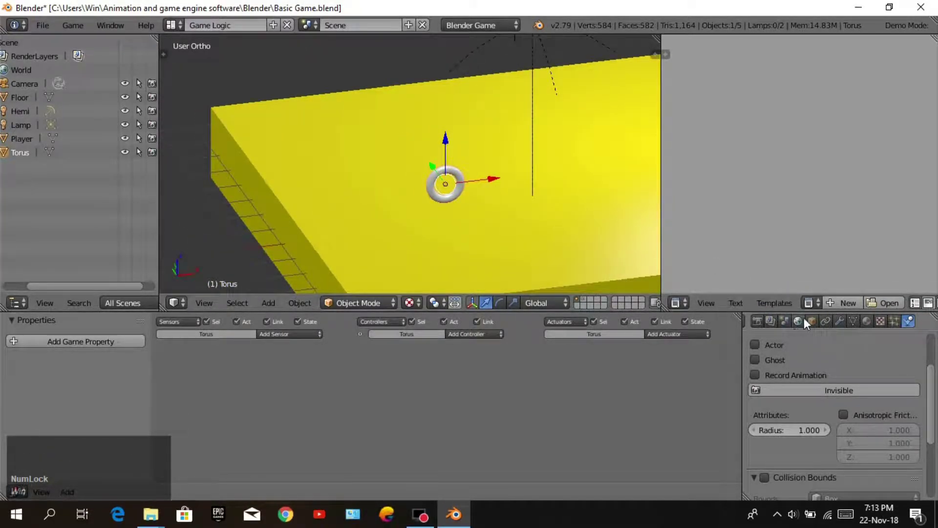
Rename the torus object to Point in the Outliner.
click(818, 324)
key(Caps_Lock)
key(p)
text(oint)
key(Return)
Give the Point coin's material a light blue diffuse colour and inspect it.
click(878, 329)
scroll(down, 3)
click(806, 424)
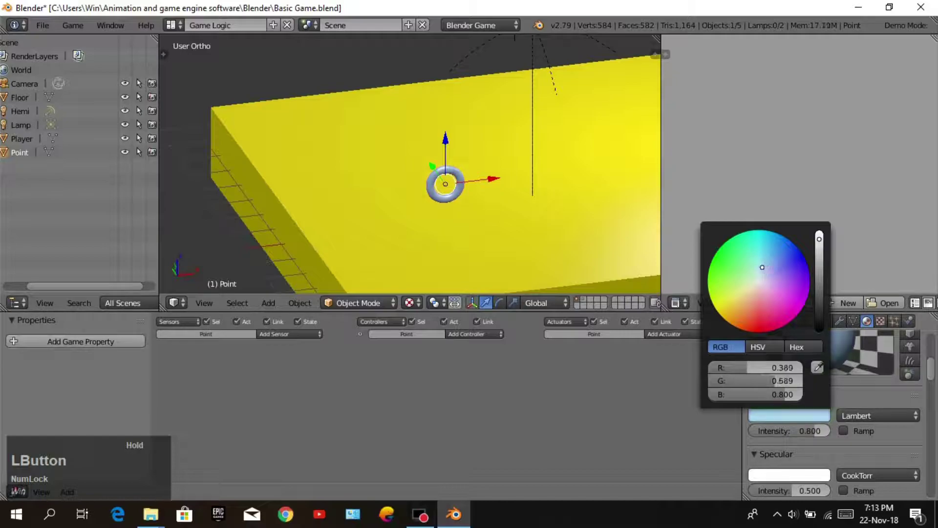
scroll(down, 3)
middle_click(394, 163)
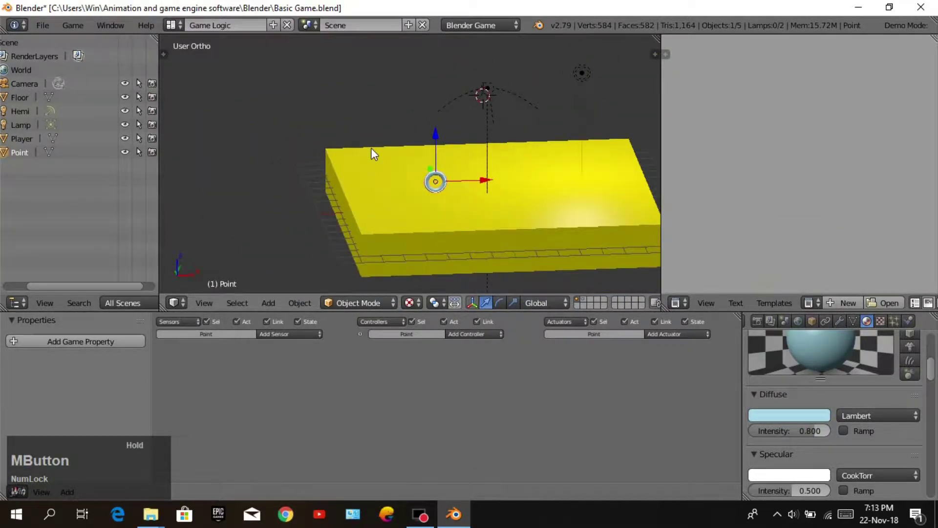
scroll(up, 3)
middle_click(504, 143)
scroll(up, 3)
middle_click(494, 166)
scroll(down, 3)
middle_click(461, 94)
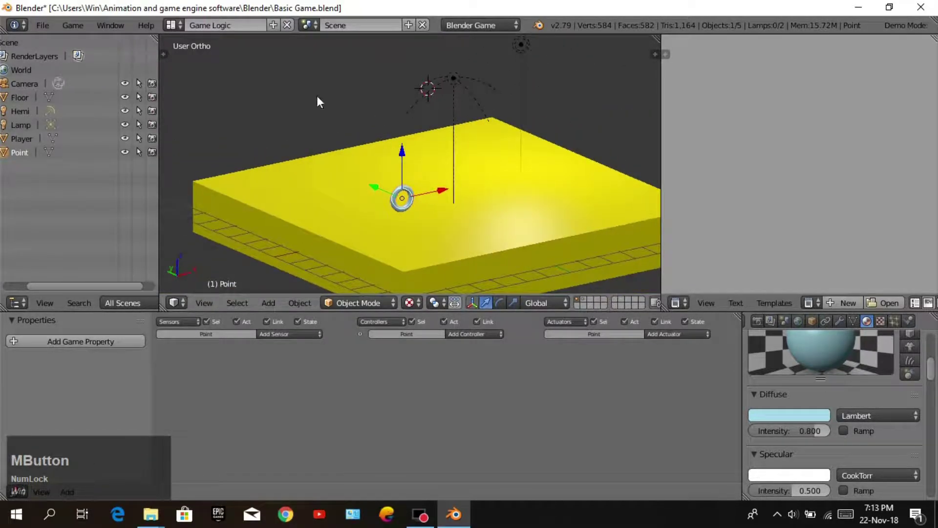
middle_click(362, 109)
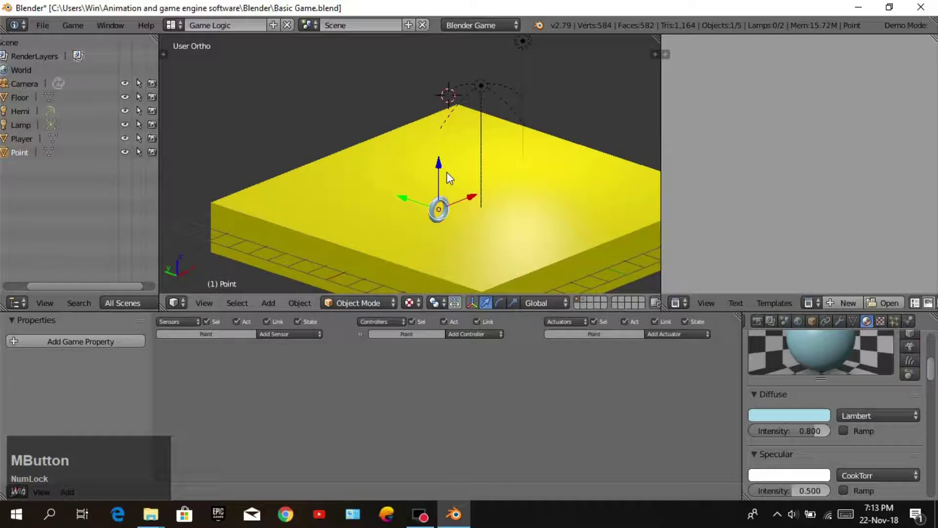
Send the Point coin to another layer and add an Empty object to the scene.
key(m)
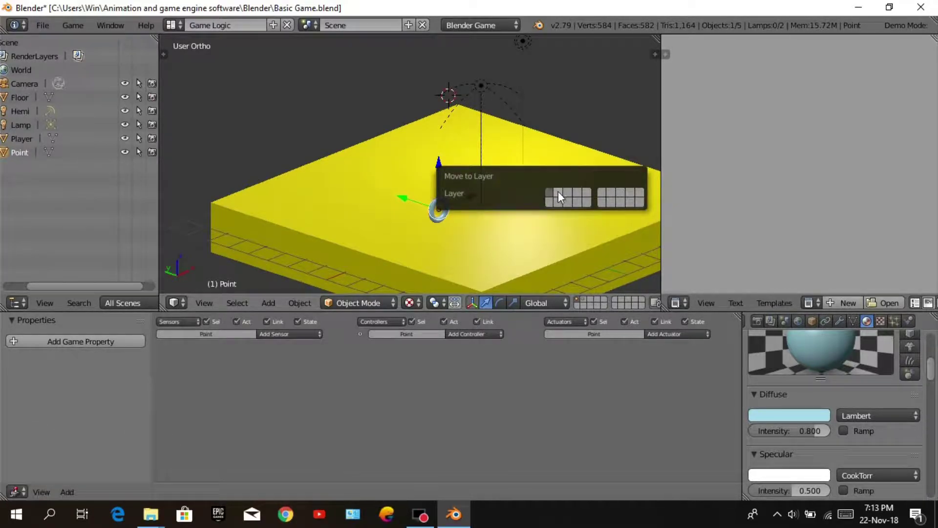
click(563, 196)
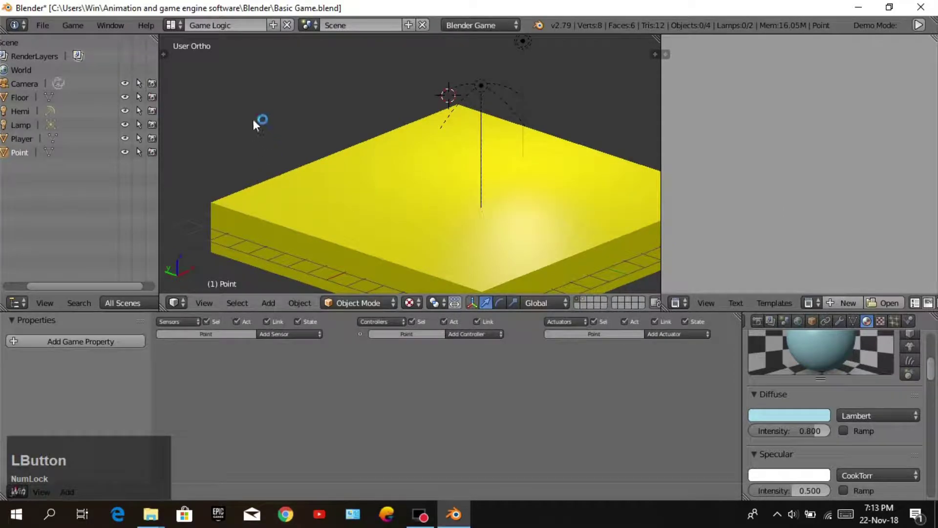
key(shift+Num_Lock)
key(a)
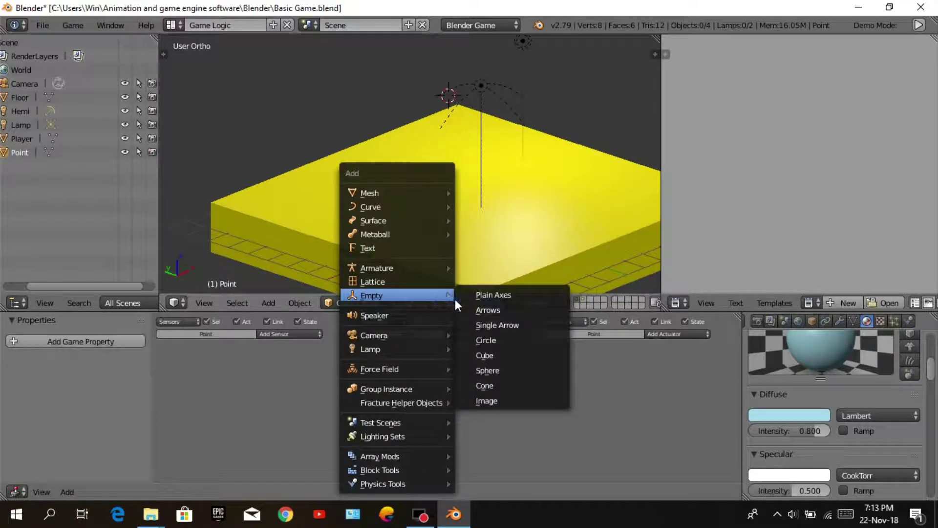
click(502, 354)
middle_click(497, 136)
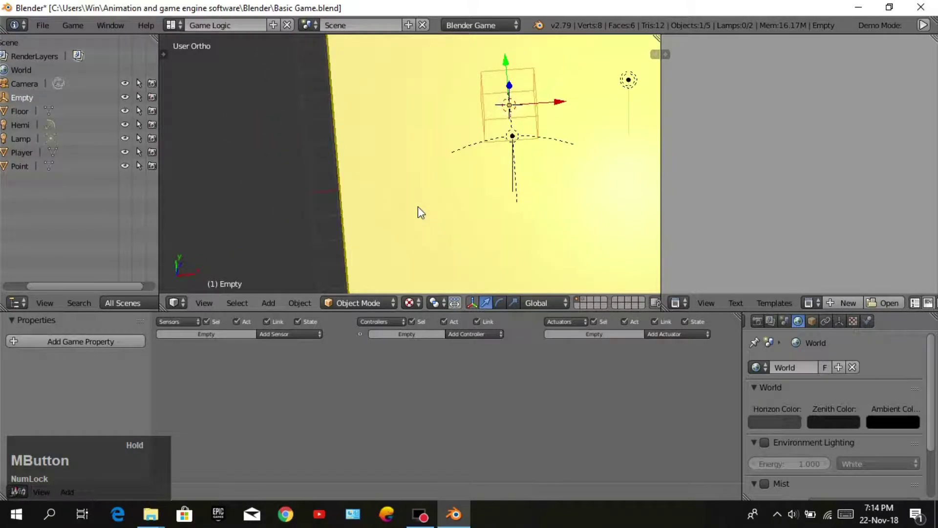
Position the Empty just above the floor centre using top and side views.
key(KP_7)
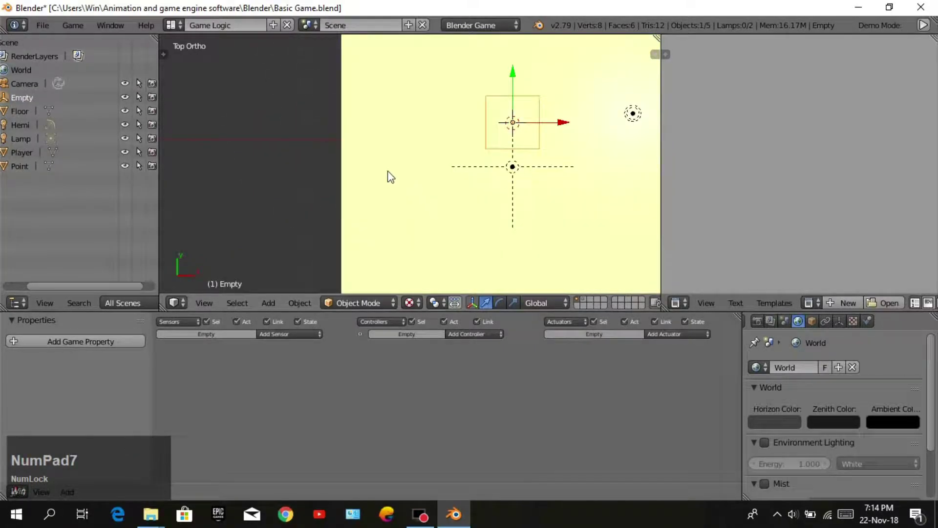
middle_click(390, 178)
scroll(down, 3)
click(473, 171)
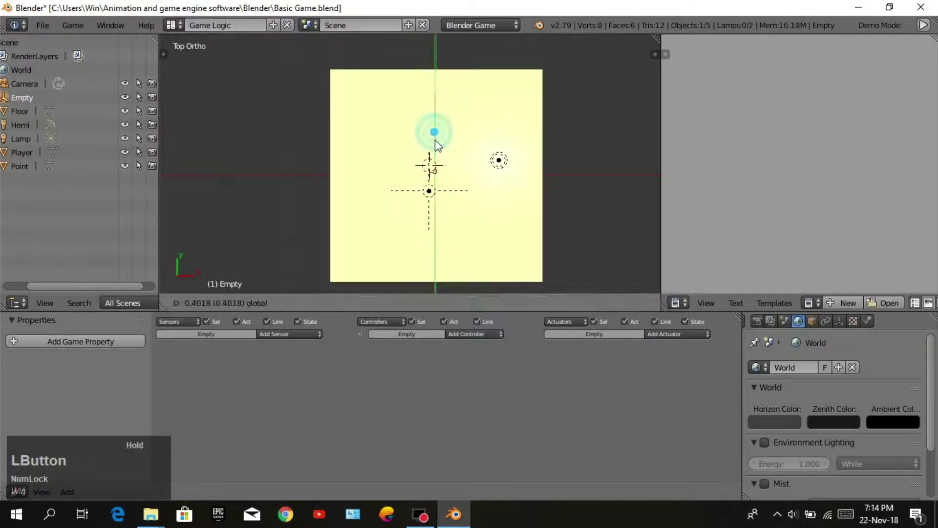
key(KP_3)
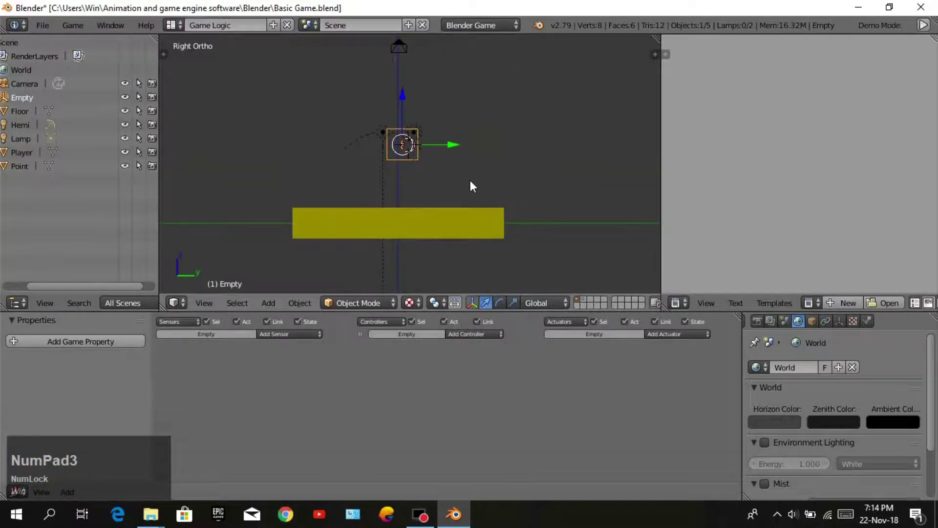
click(410, 106)
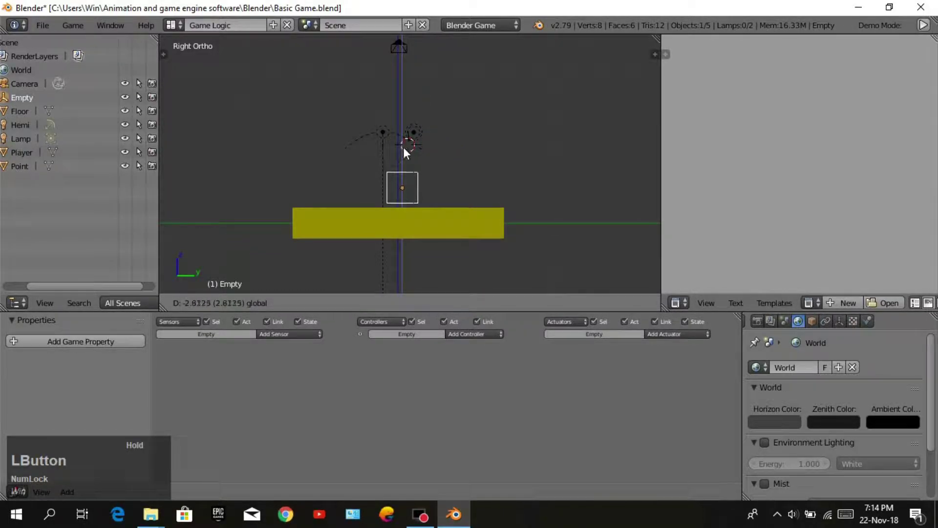
middle_click(478, 132)
scroll(up, 3)
Add a cube-shaped Empty and move it down onto the floor in side view.
key(shift+a)
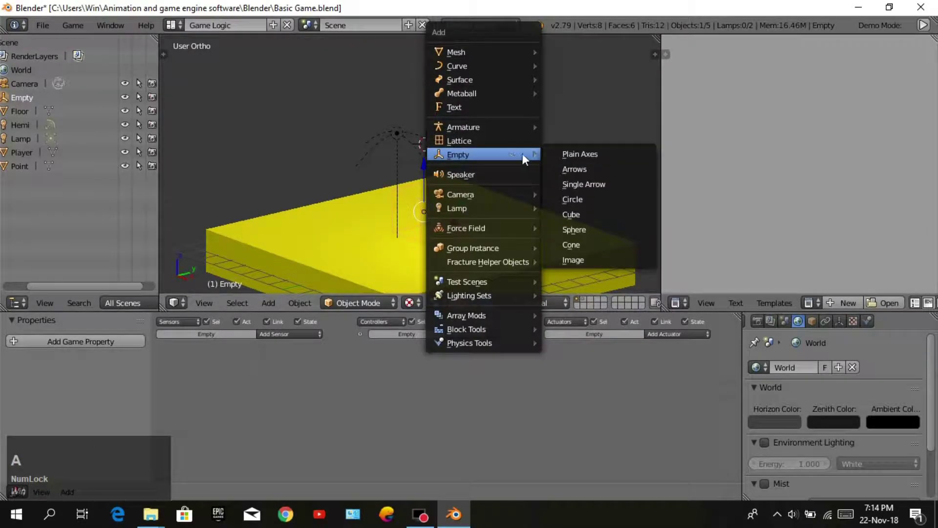
click(569, 158)
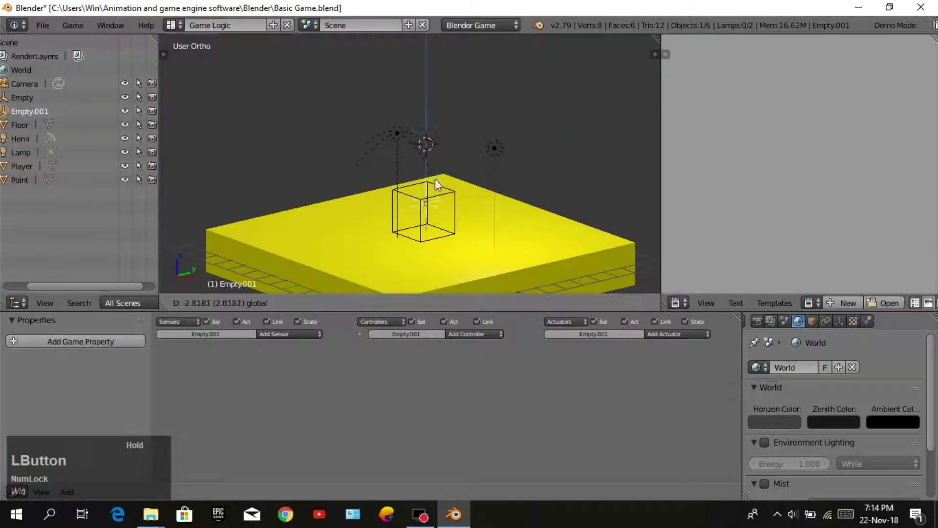
key(KP_3)
click(448, 210)
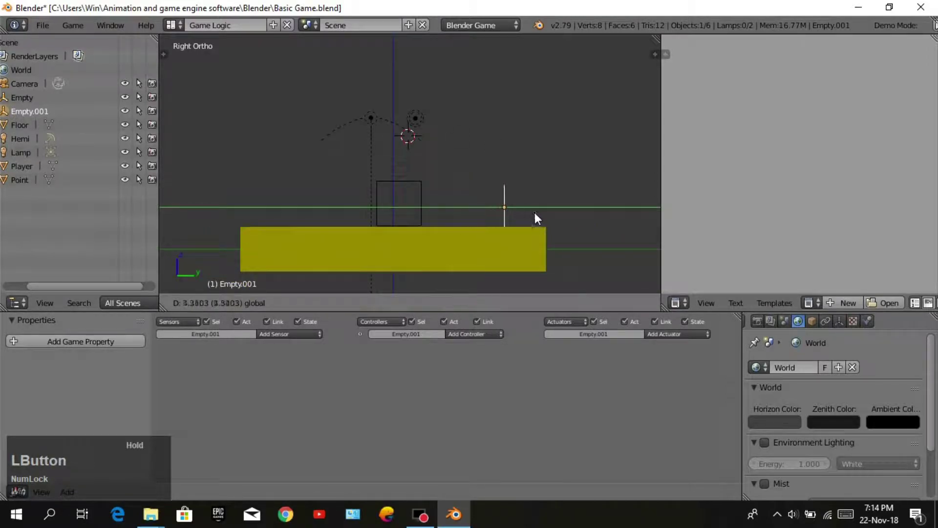
middle_click(556, 150)
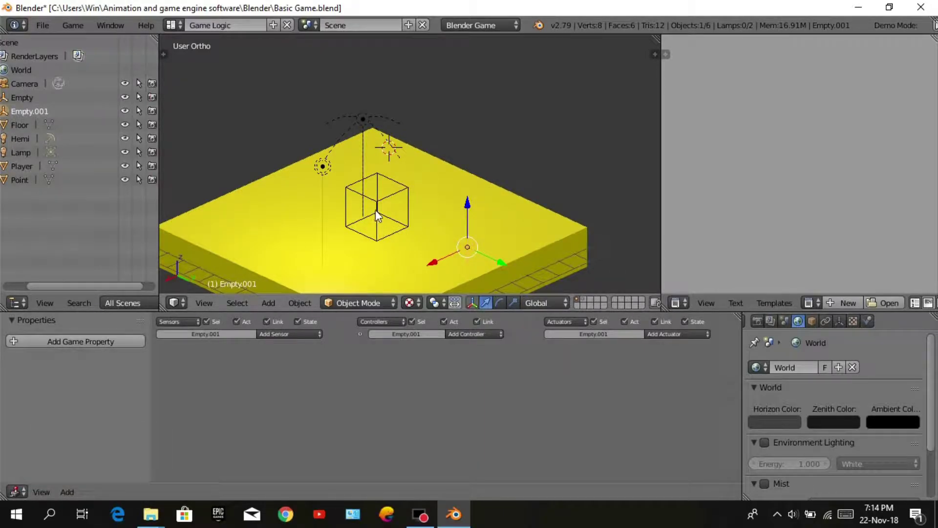
Give the first empty an Always sensor and Edit Object actuator spawning the Player.
key(p)
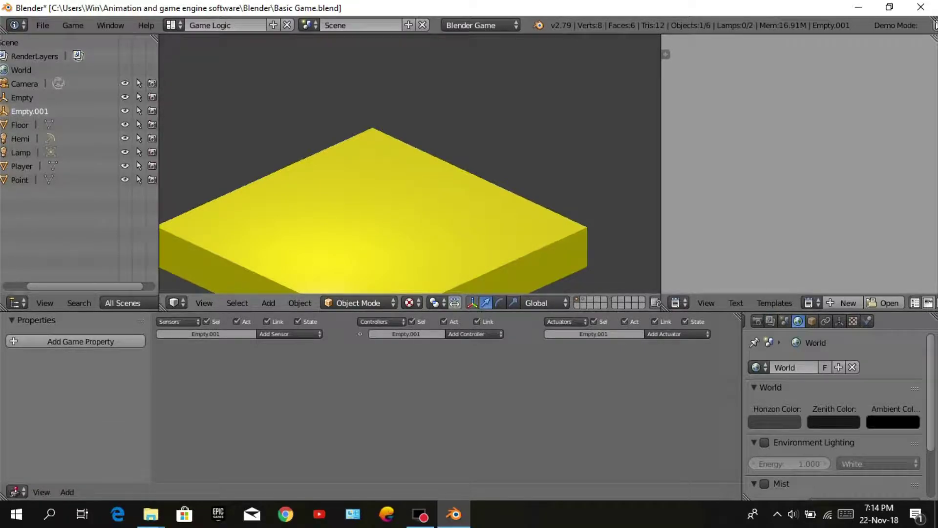
key(Escape)
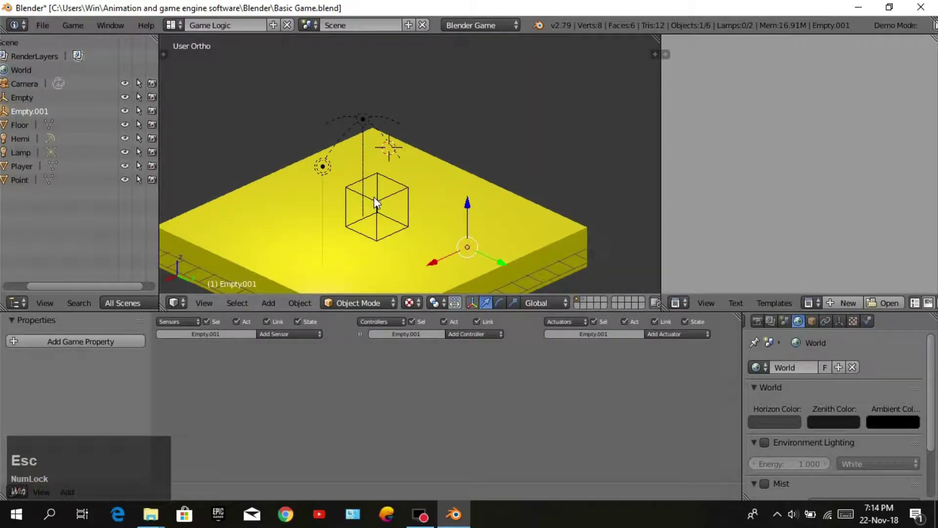
right_click(375, 201)
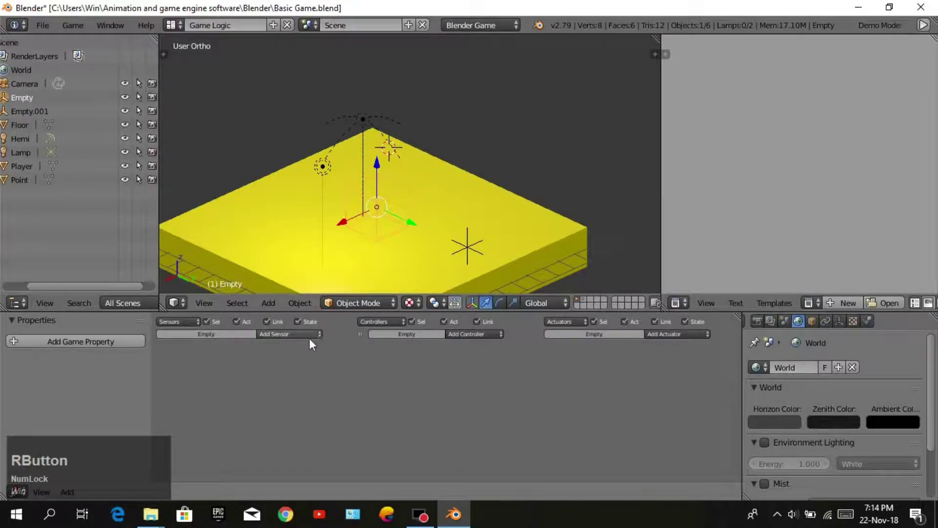
click(307, 341)
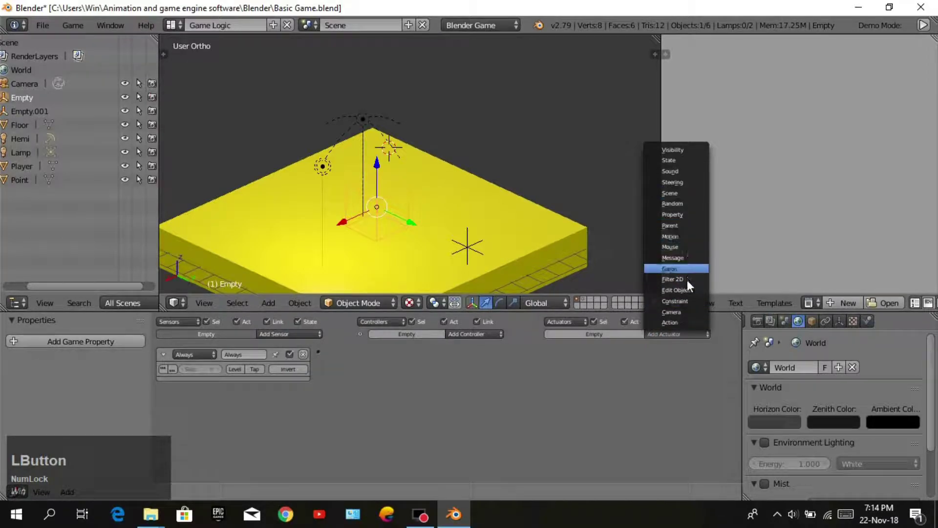
click(690, 297)
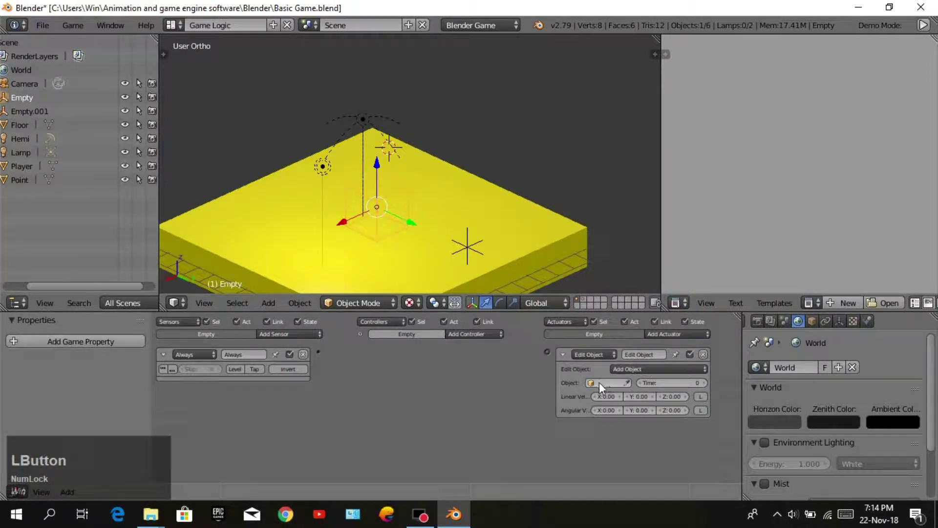
click(602, 389)
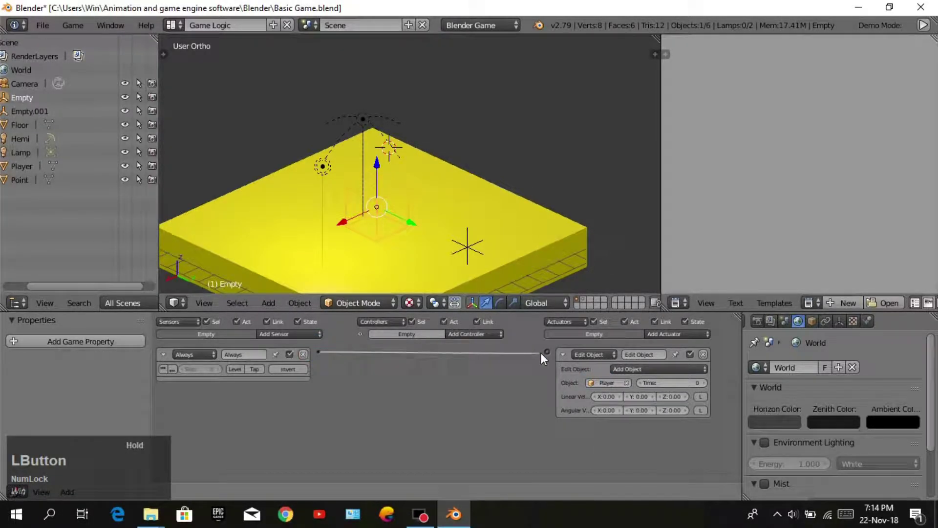
Give Empty.001 Always–And logic spawning the Point coin and test-run the game.
right_click(472, 252)
click(285, 340)
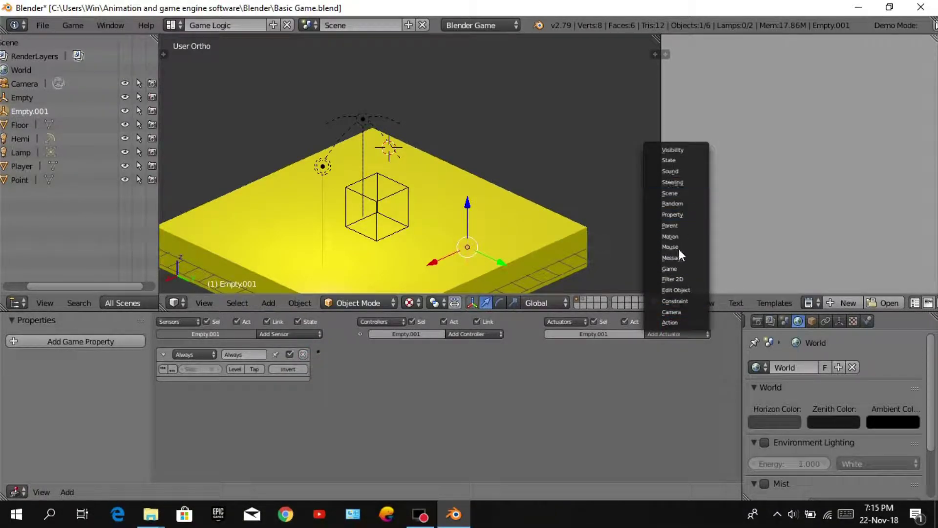
click(696, 297)
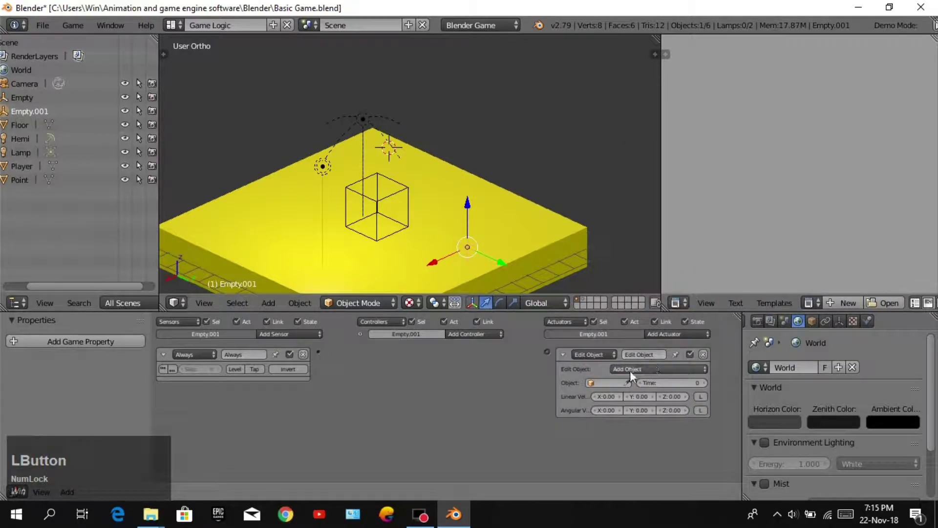
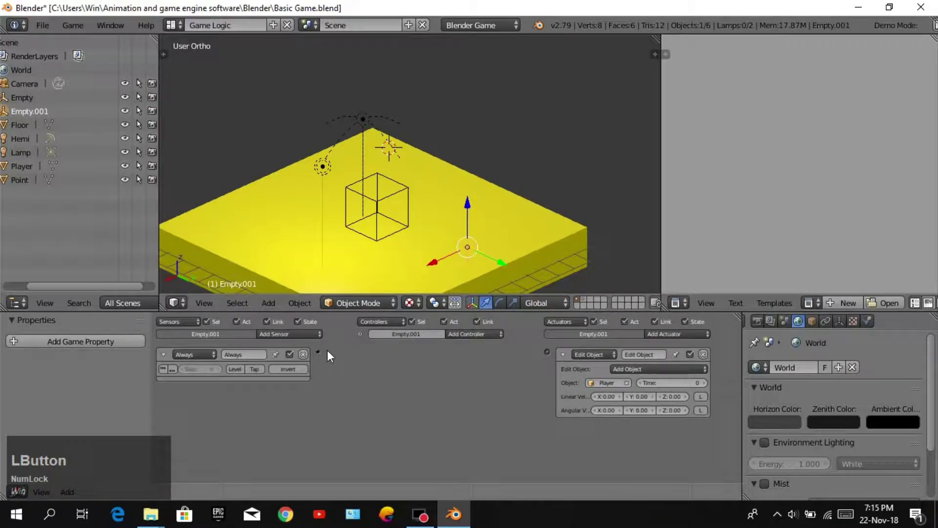
click(321, 354)
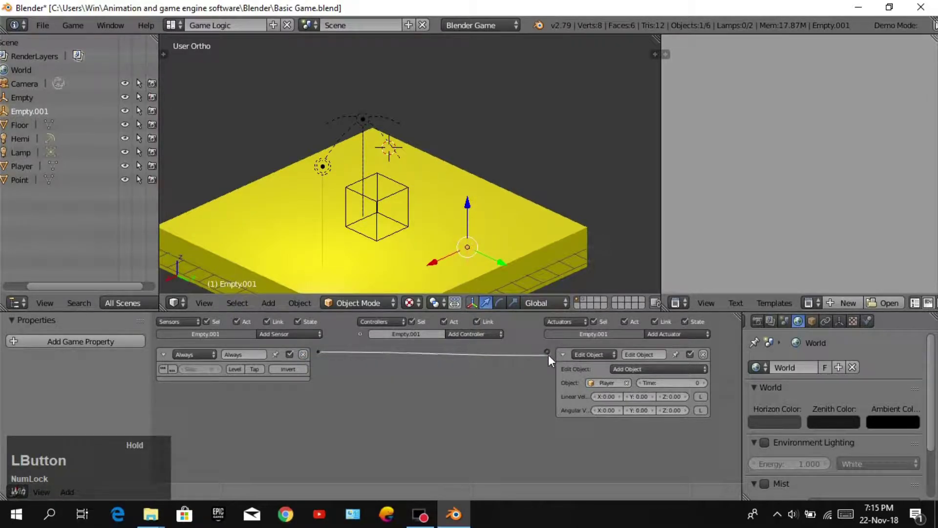
key(KP_0)
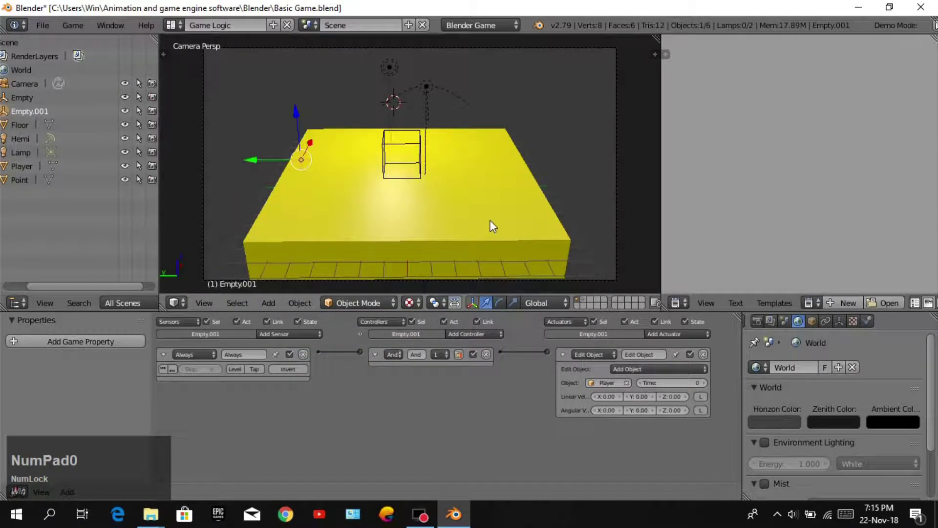
key(p)
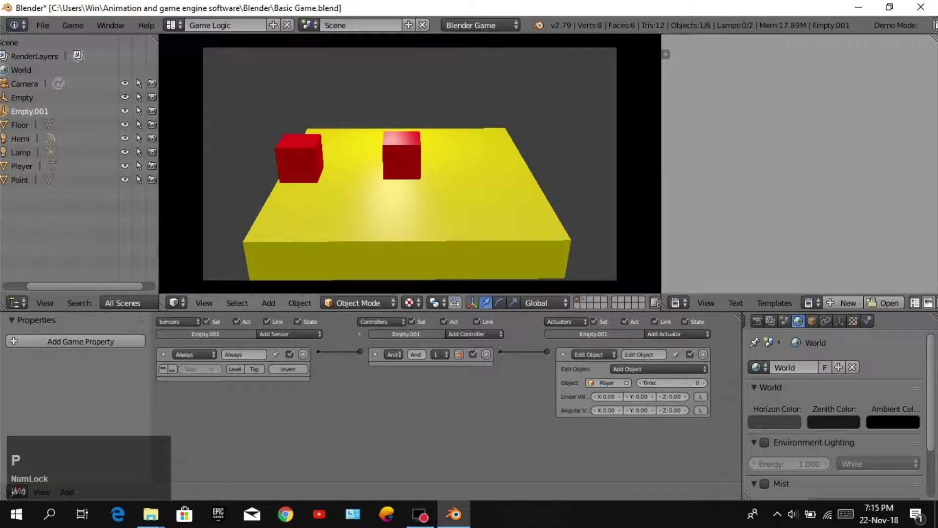
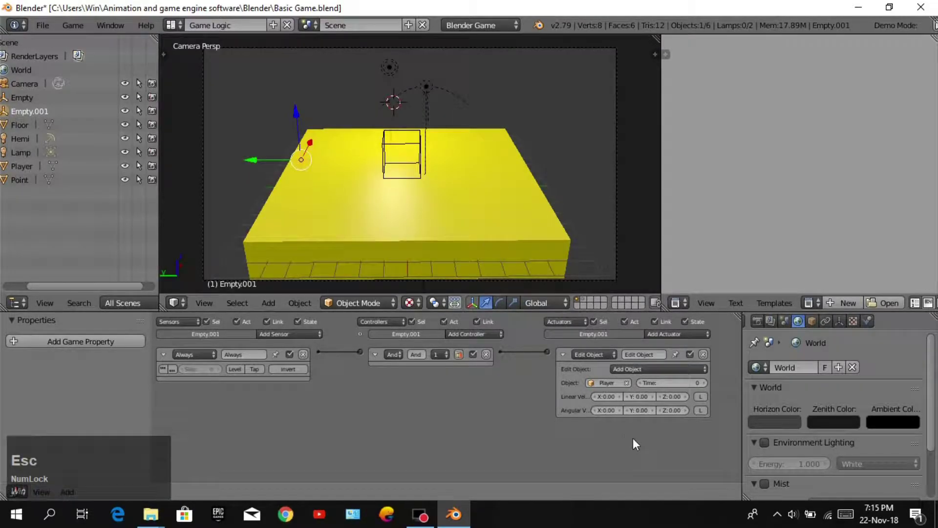
click(602, 387)
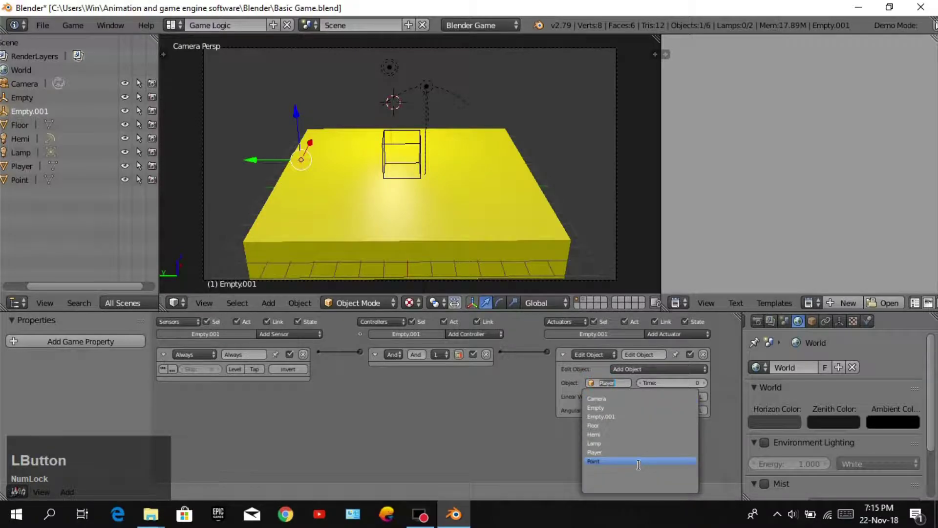
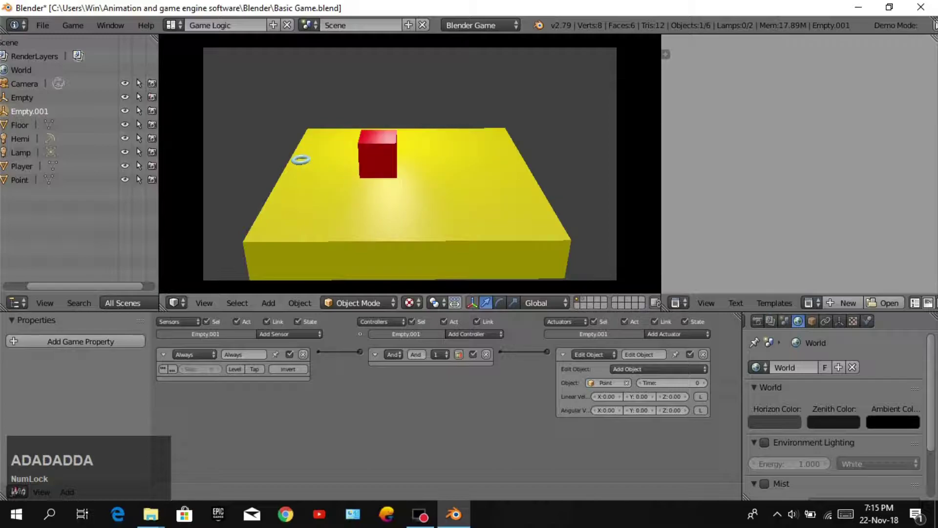
Switch to the coin's layer and add a Hemi lamp to light it.
text(a)
key(Escape)
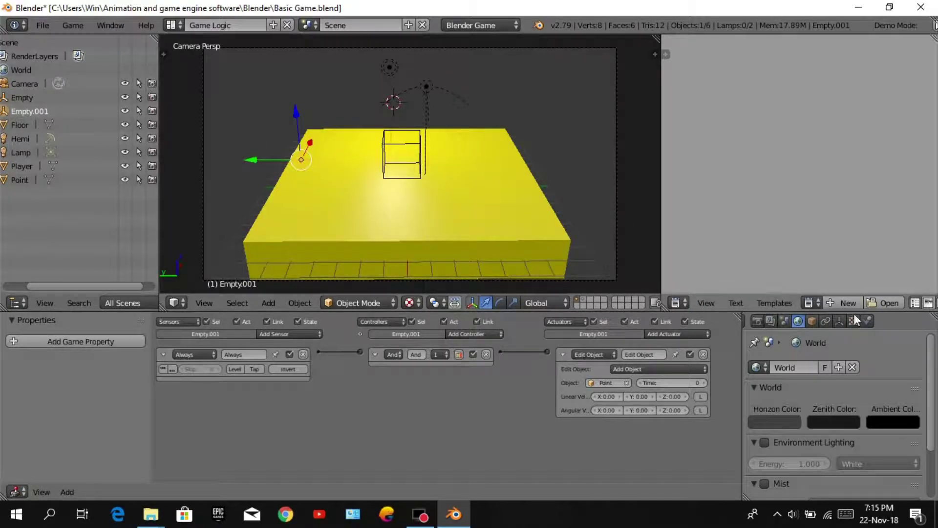
click(875, 324)
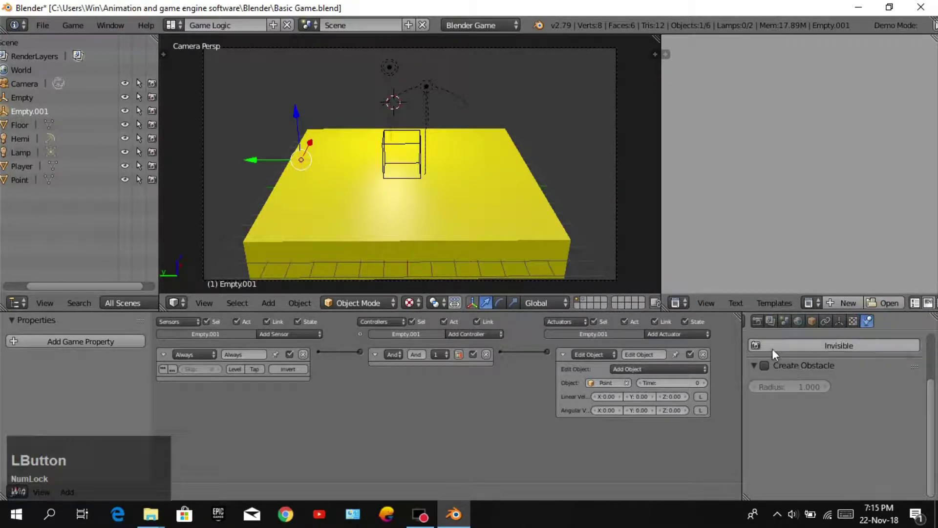
scroll(up, 3)
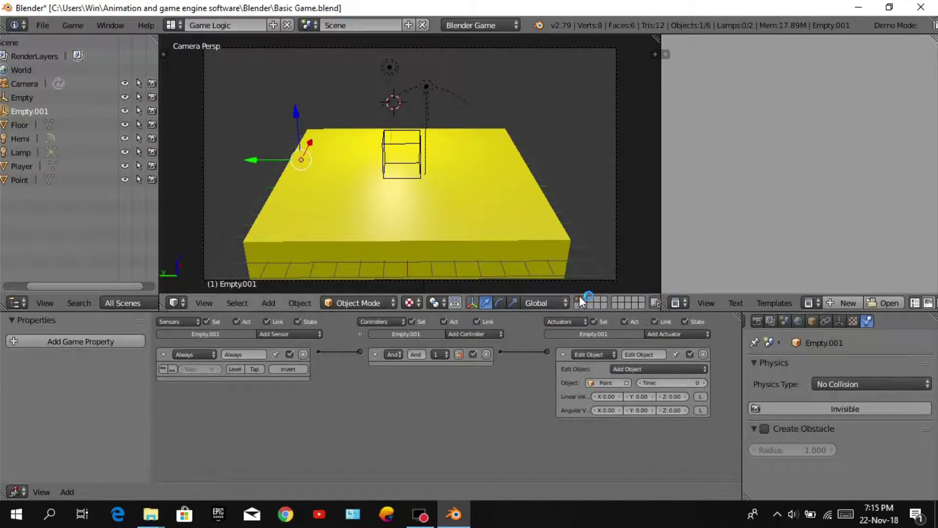
click(587, 303)
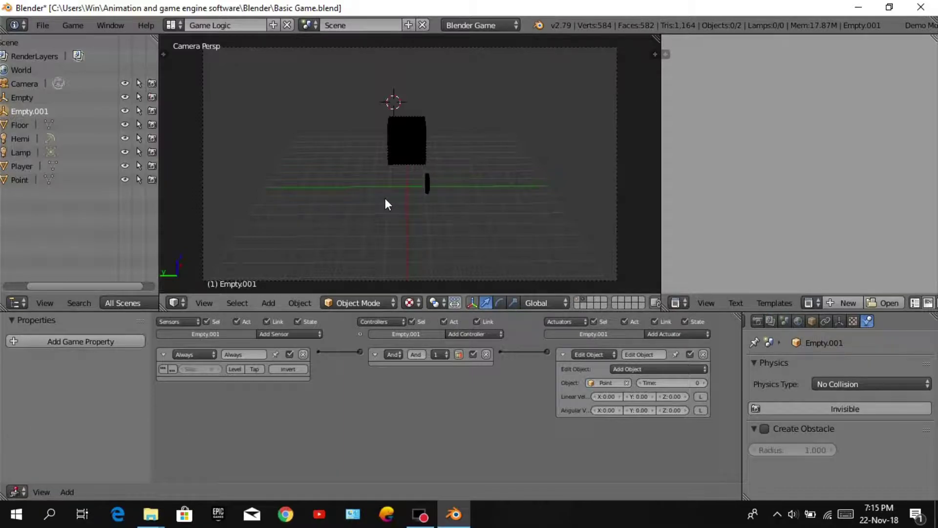
key(shift+Num_Lock)
key(a)
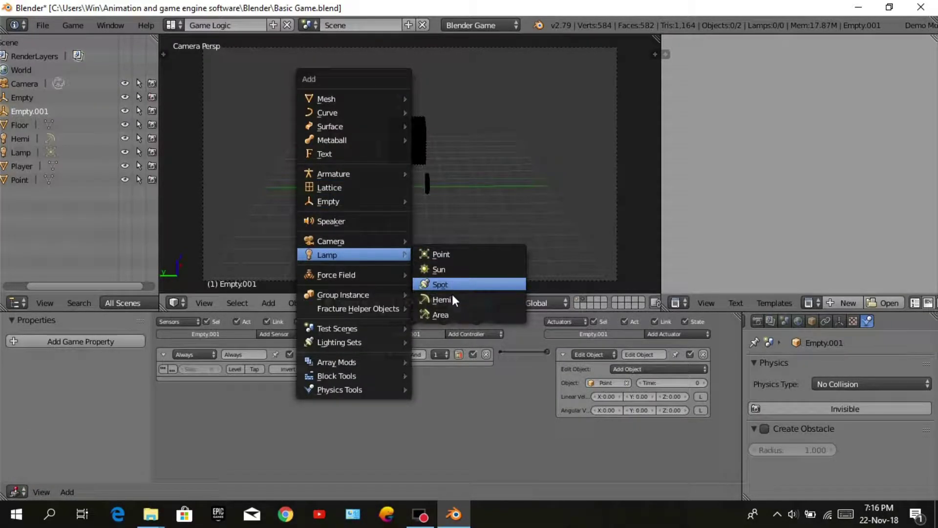
click(458, 301)
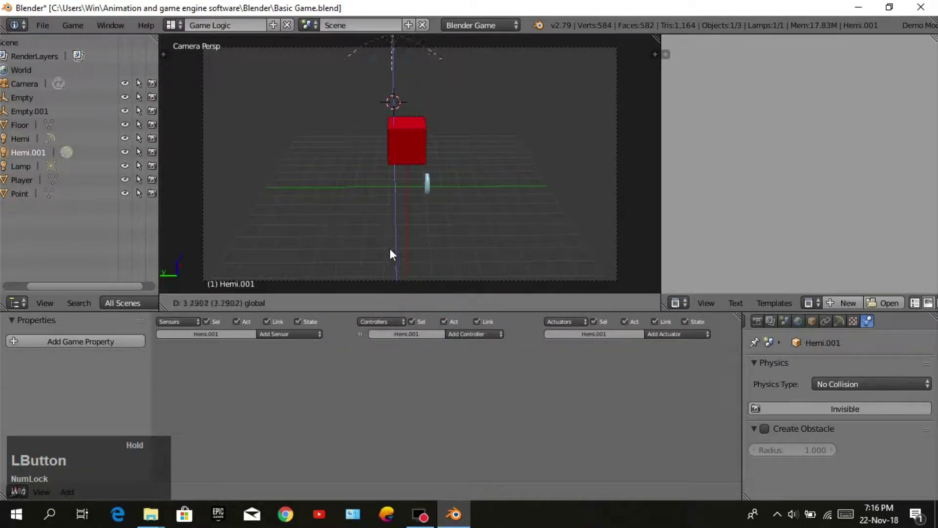
Enable collision bounds on the Point coin with a Triangle Mesh shape.
right_click(433, 191)
scroll(down, 3)
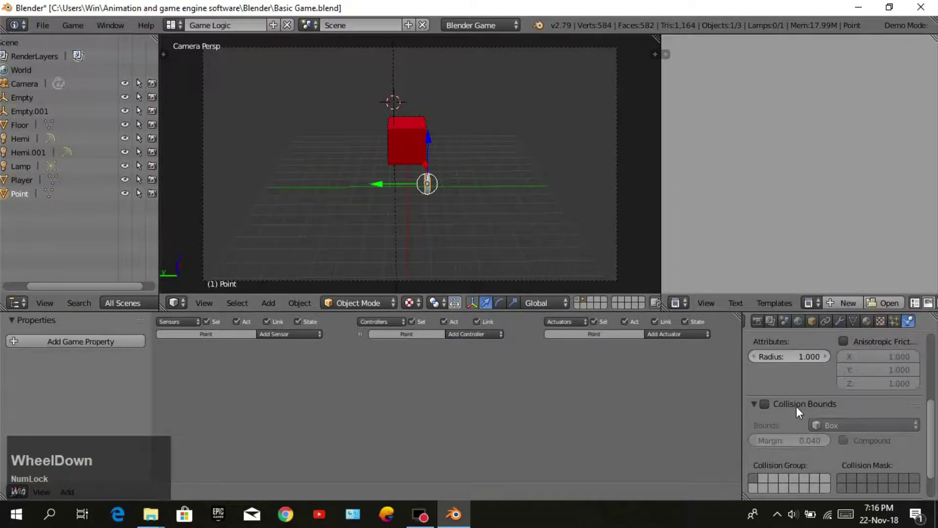
click(770, 415)
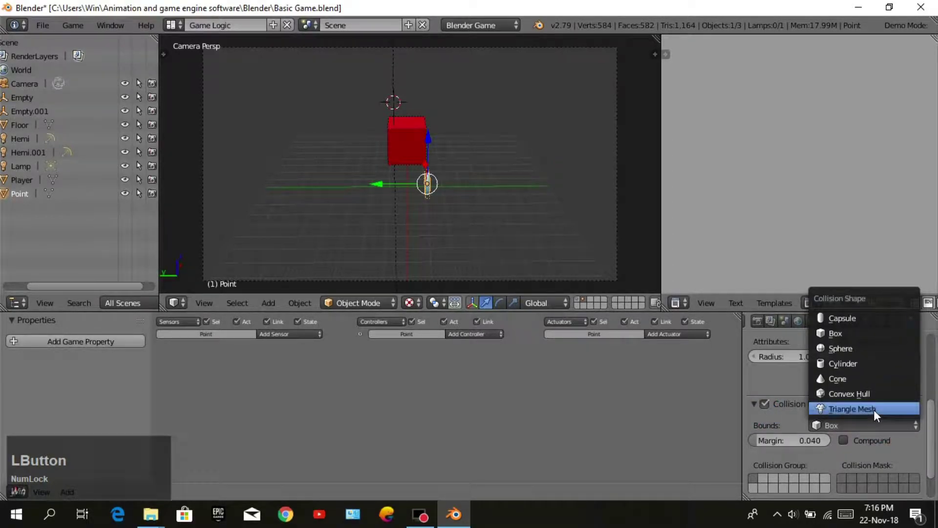
click(875, 419)
scroll(down, 3)
middle_click(608, 230)
scroll(up, 3)
middle_click(563, 189)
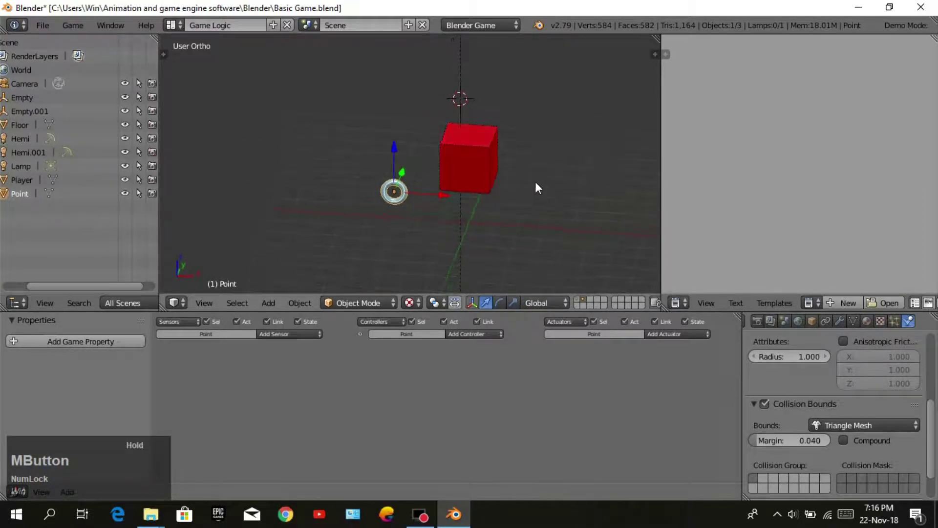
Add a game property to the Player cube and one to the Point coin.
right_click(474, 166)
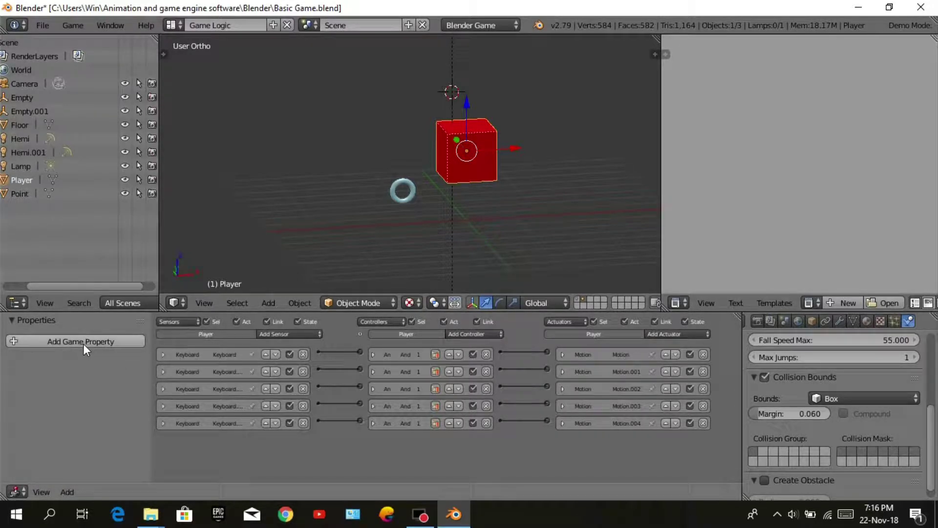
click(88, 349)
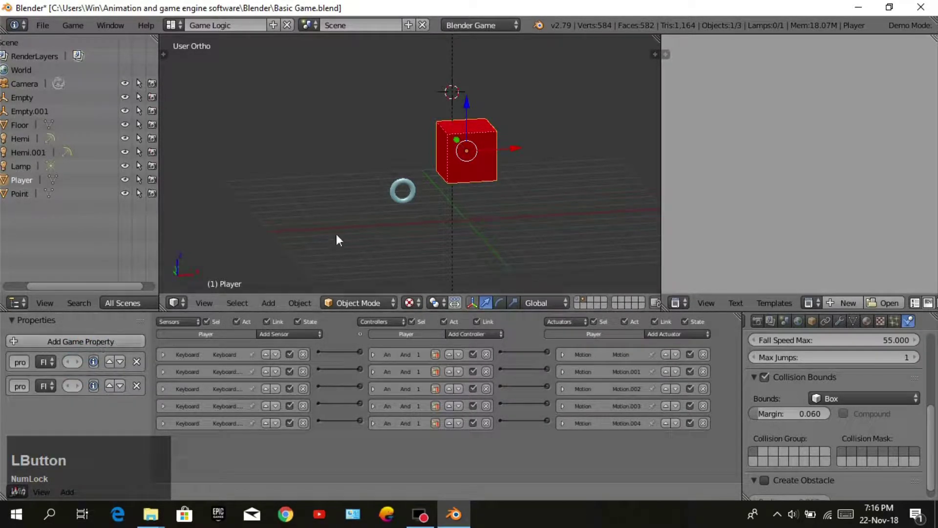
right_click(413, 196)
click(121, 346)
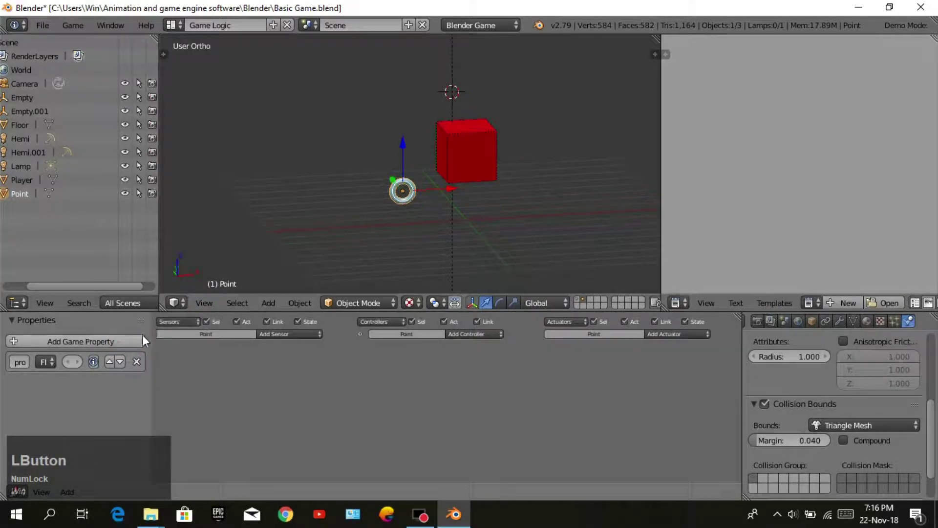
Rename the Player's two game properties to 1 and 2.
right_click(468, 156)
click(23, 370)
key(KP_1)
key(Return)
click(22, 387)
key(KP_2)
key(Return)
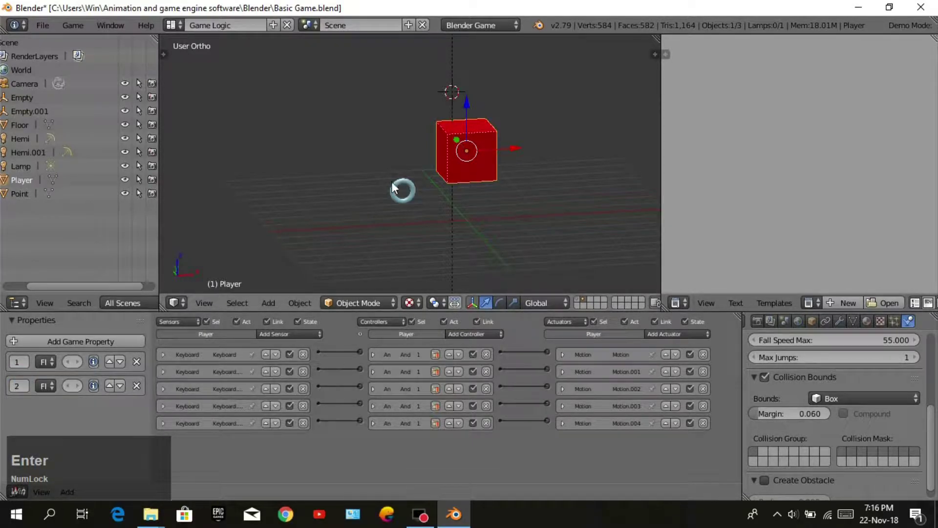
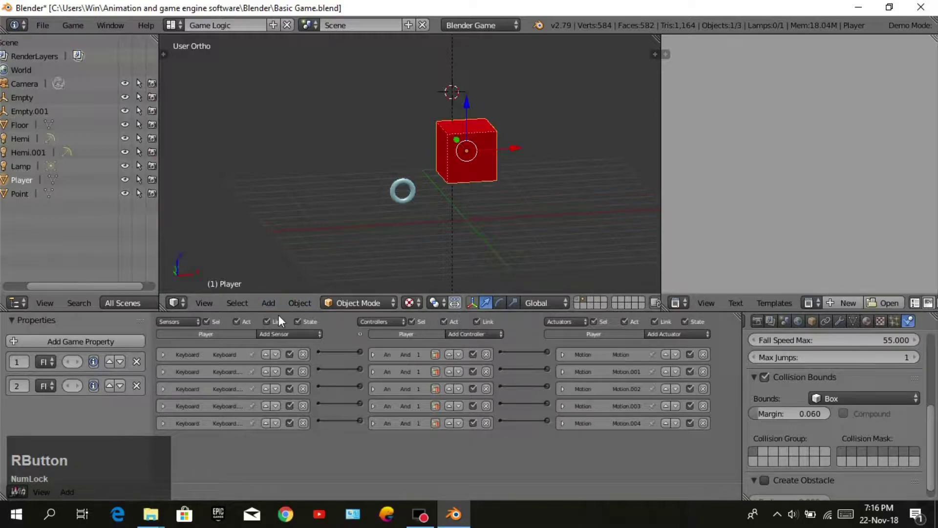
Add a new sensor to the Player and fill in the property it detects.
click(290, 342)
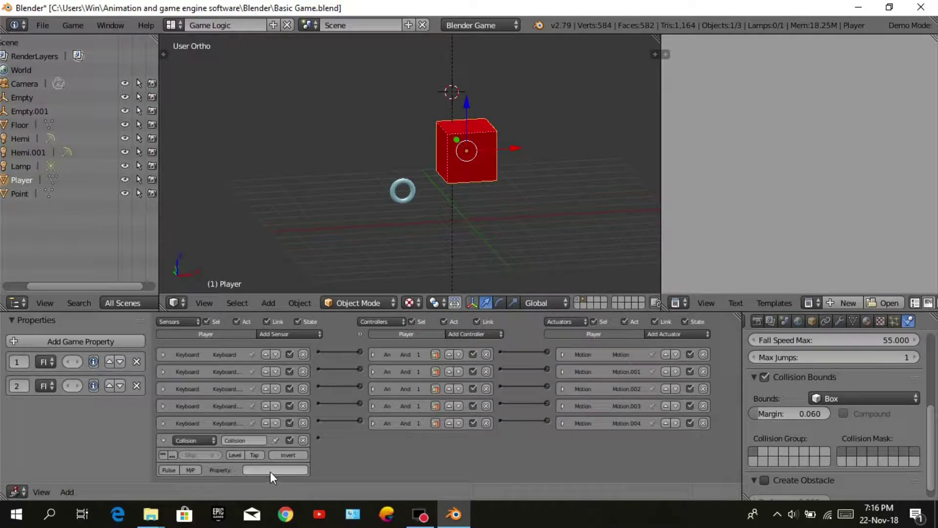
click(270, 477)
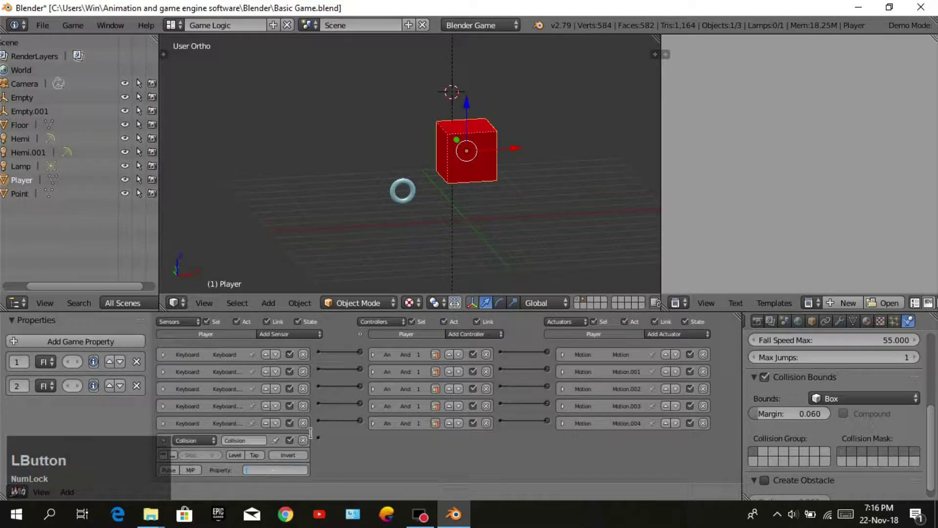
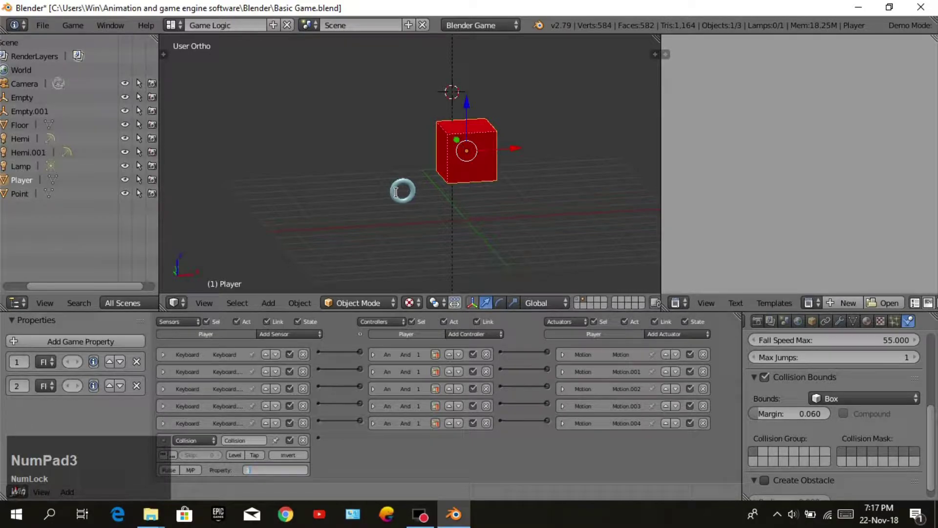
key(Return)
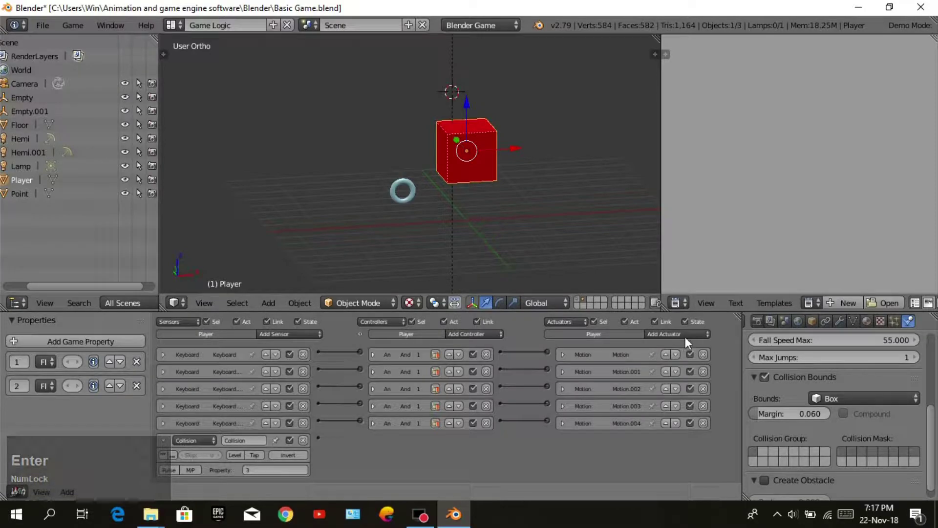
Add a Message actuator with subject 5 and a new And controller to the Player.
click(691, 341)
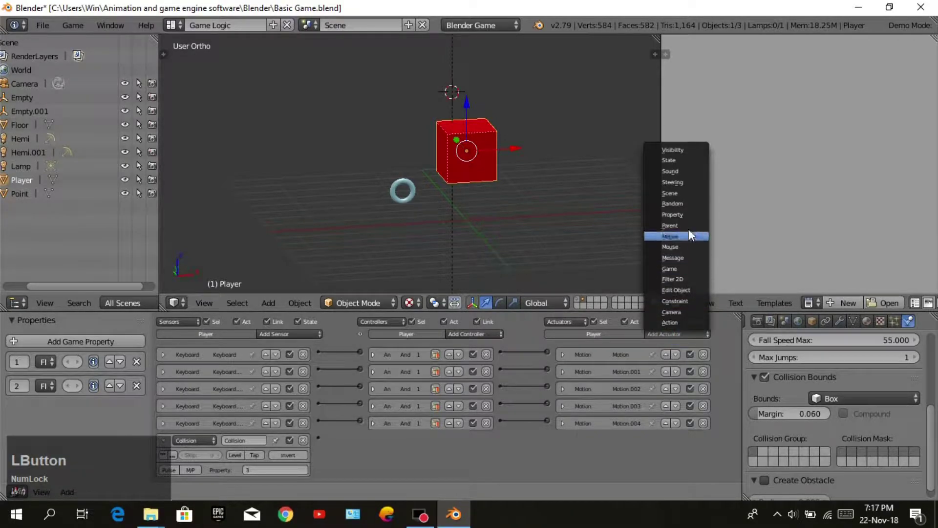
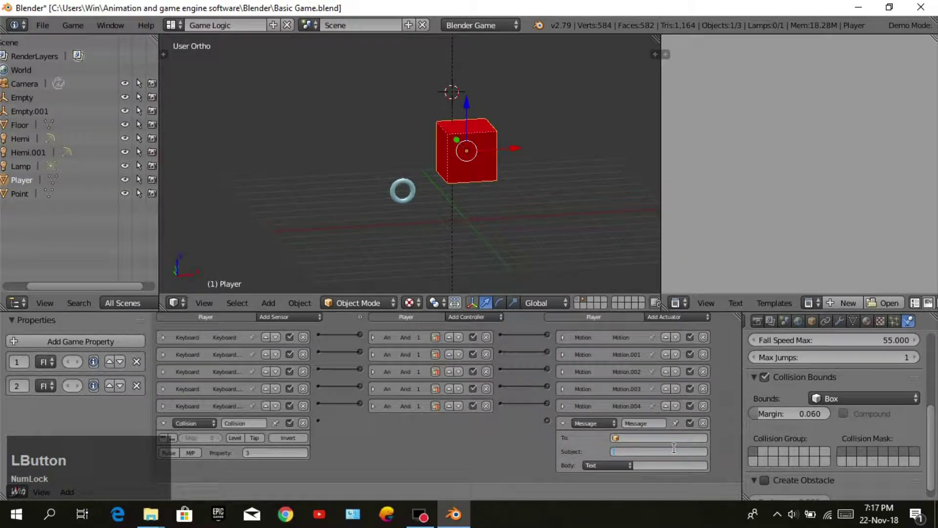
key(KP_5)
key(Return)
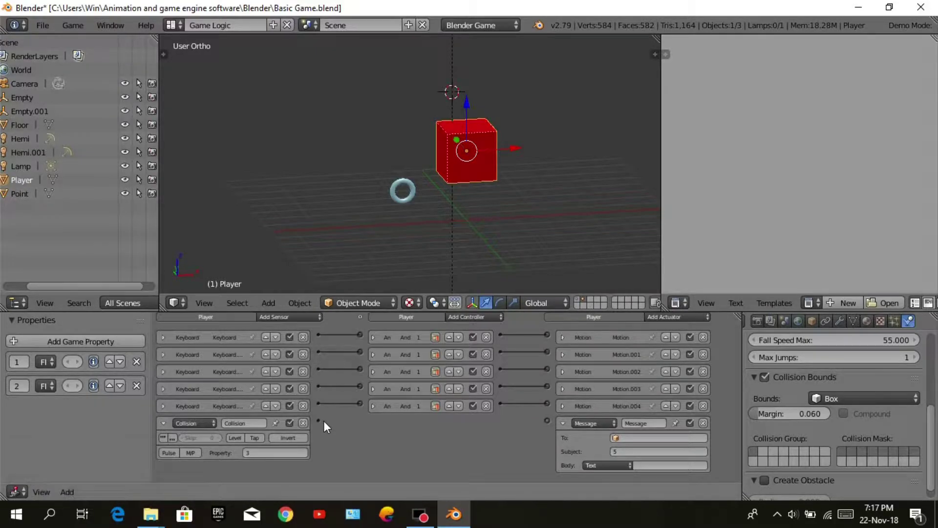
click(327, 427)
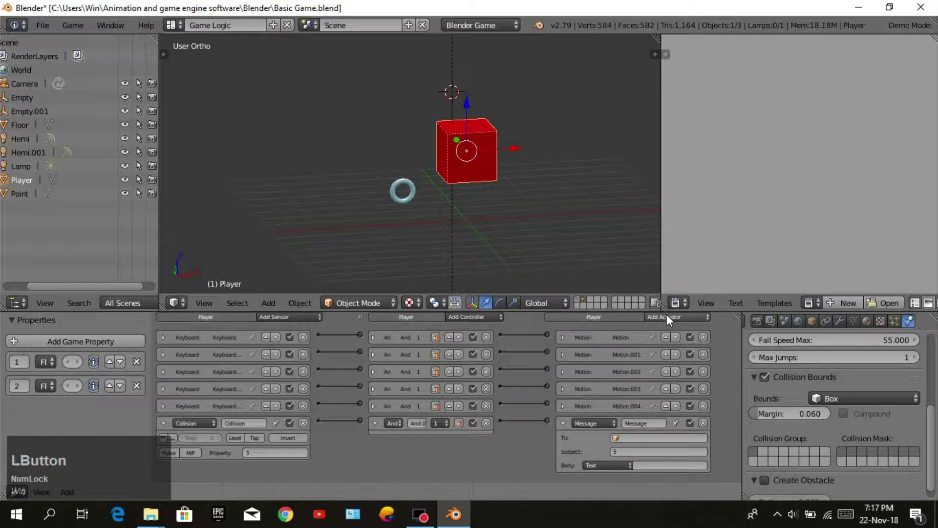
Add a Property actuator in Add mode with value 1 and link it from the And controller.
click(669, 322)
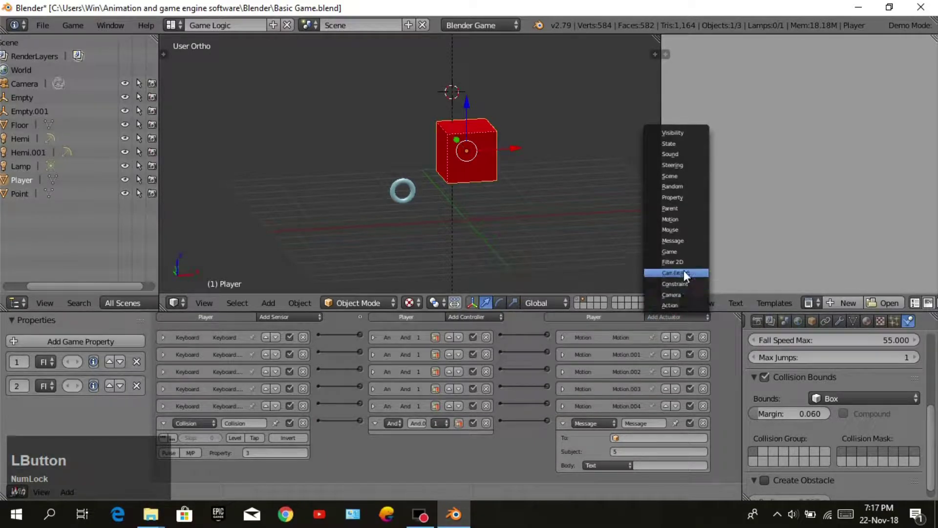
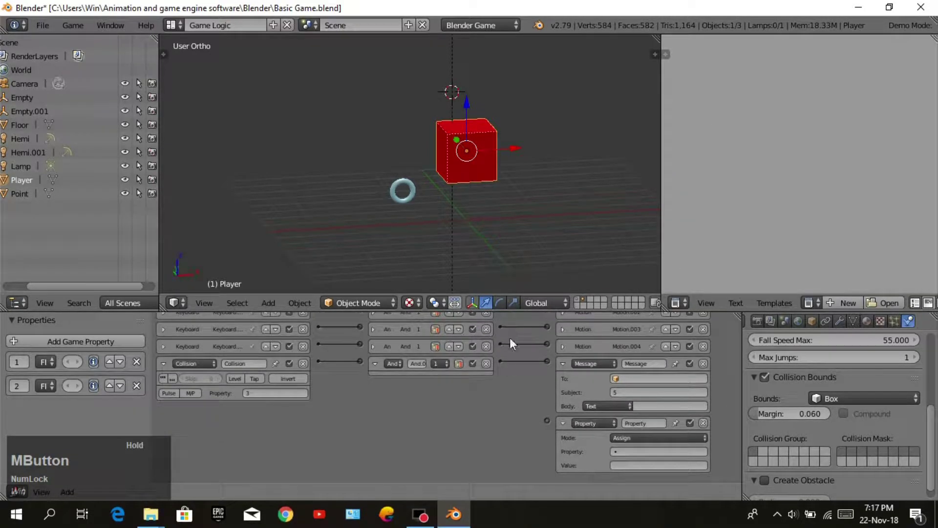
click(645, 441)
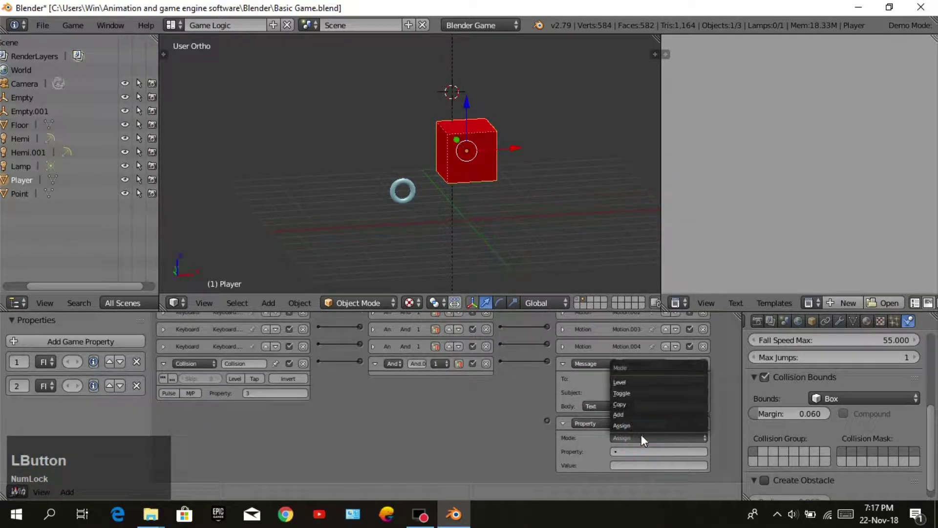
click(651, 416)
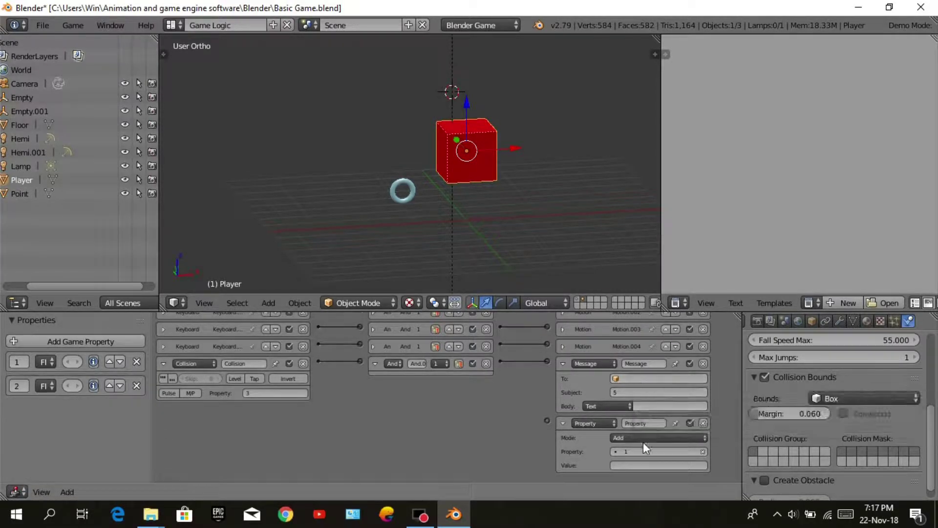
click(643, 472)
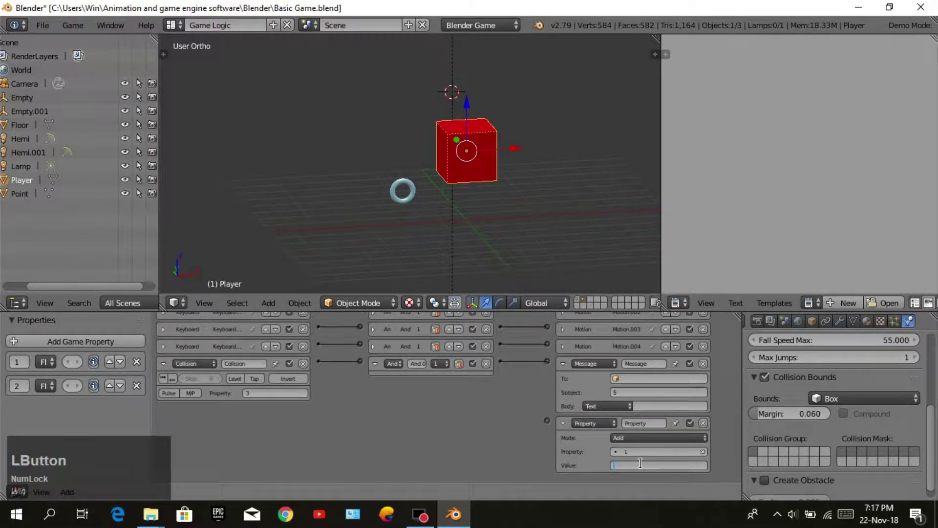
key(KP_1)
key(Return)
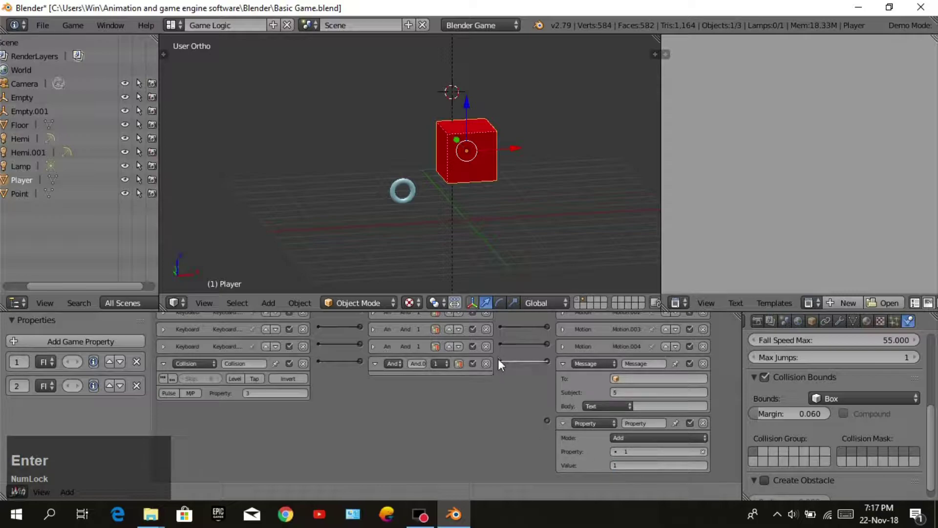
click(504, 366)
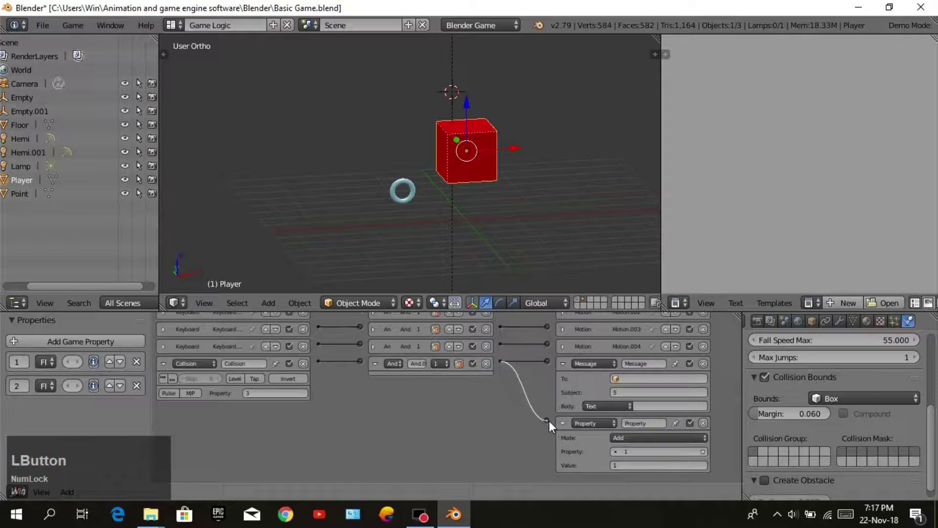
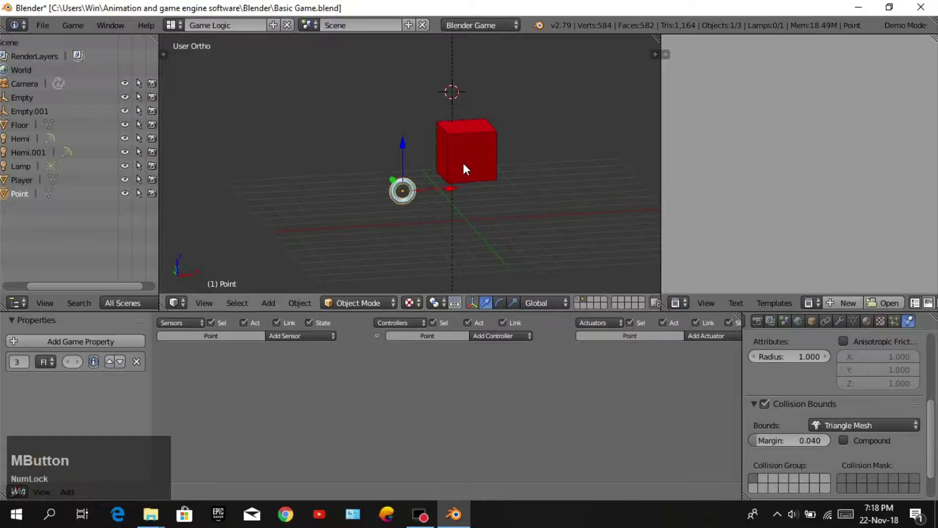
Enable Show Debug Properties for the Player and start a first test run of the game.
right_click(468, 167)
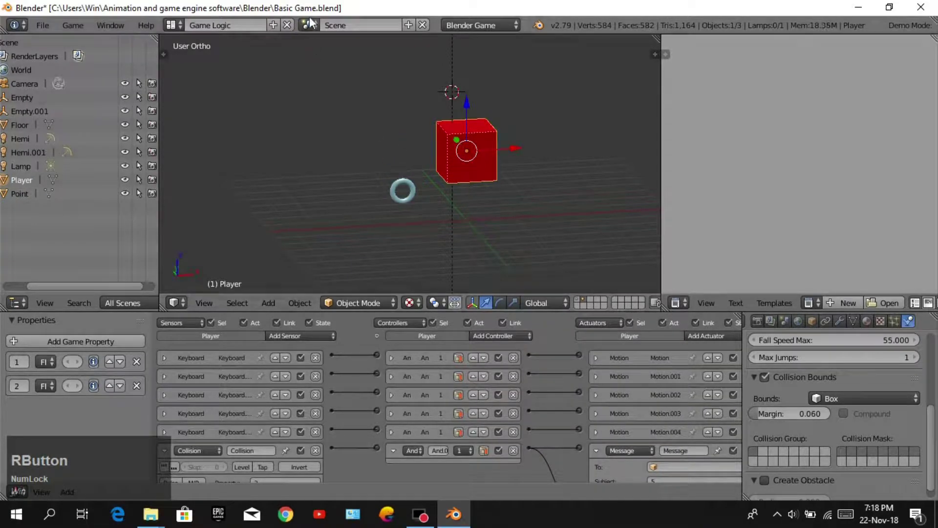
click(101, 35)
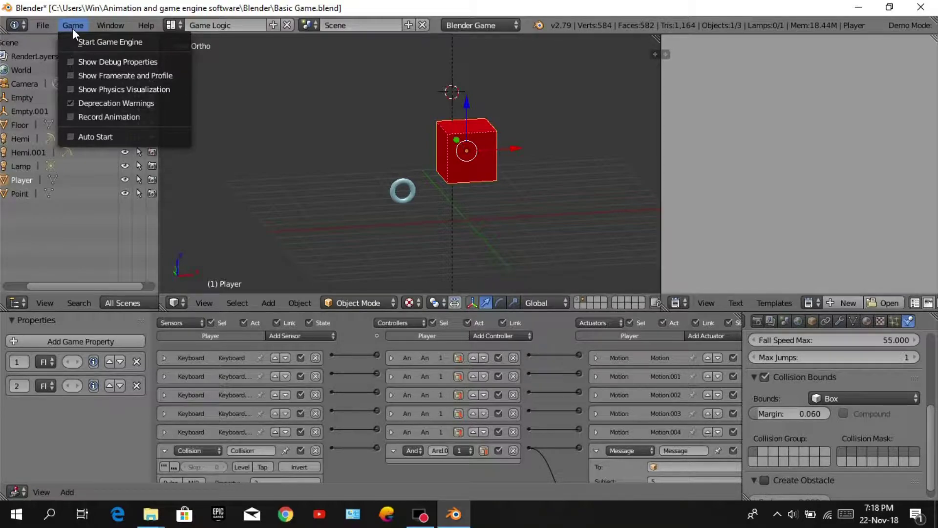
click(81, 69)
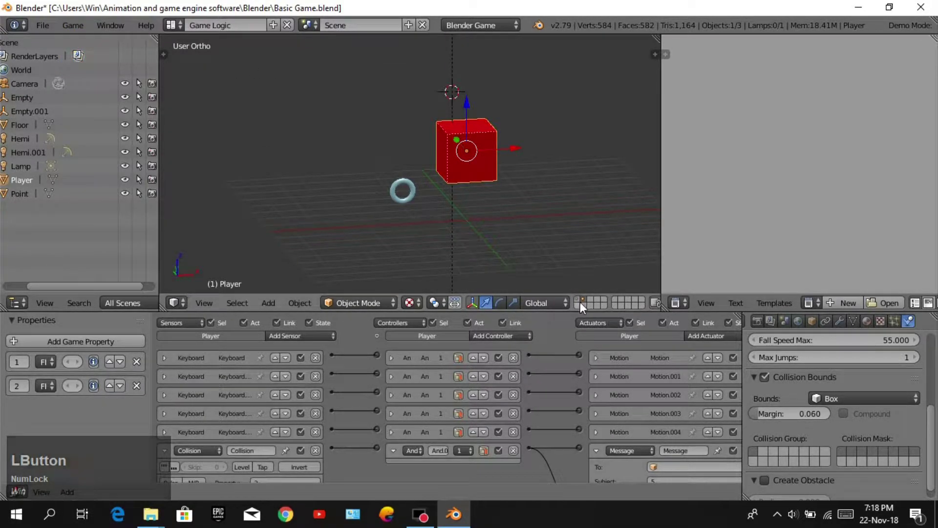
click(579, 303)
key(KP_0)
key(p)
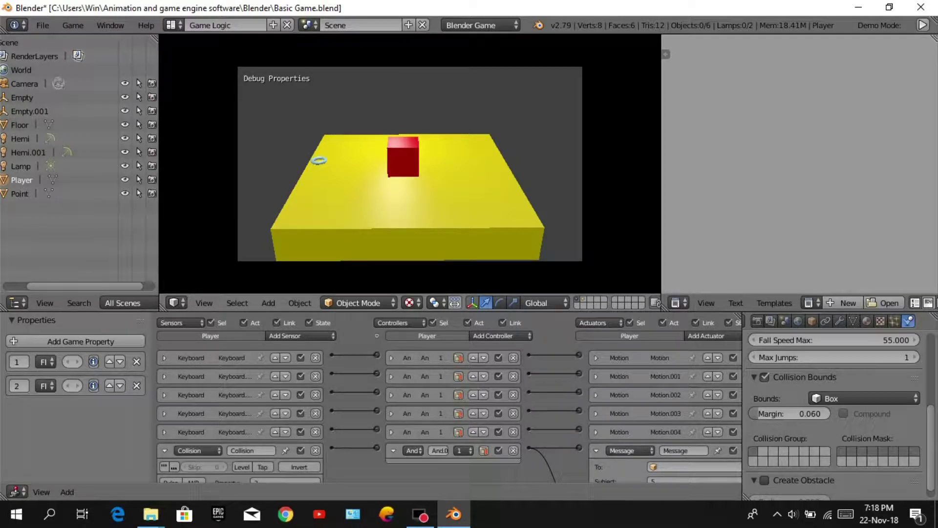
key(Escape)
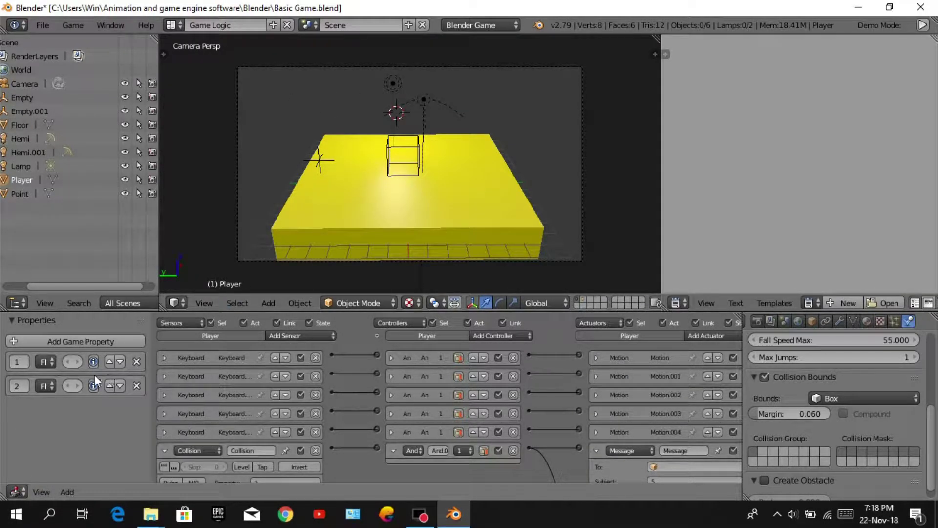
Play the game again and steer the cube with WASD into coins so the debug counter rises.
click(94, 368)
key(p)
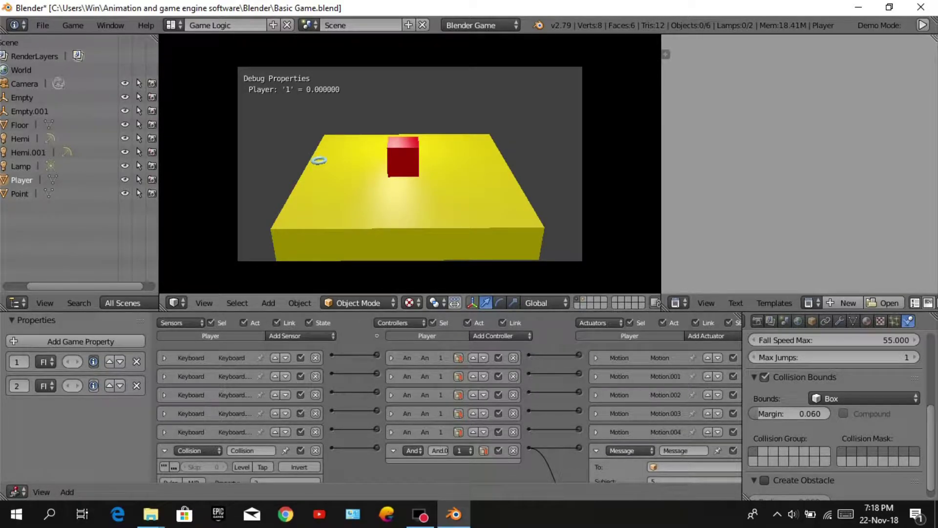
key(a)
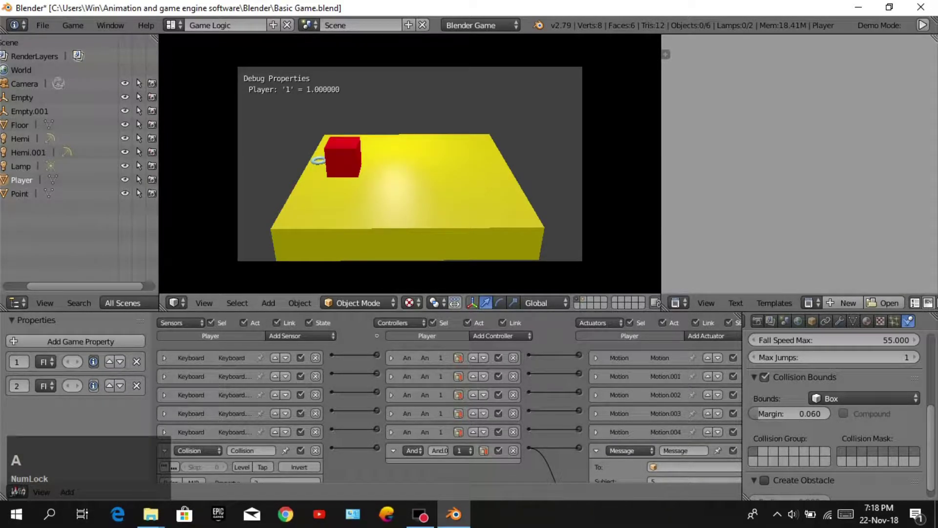
key(d)
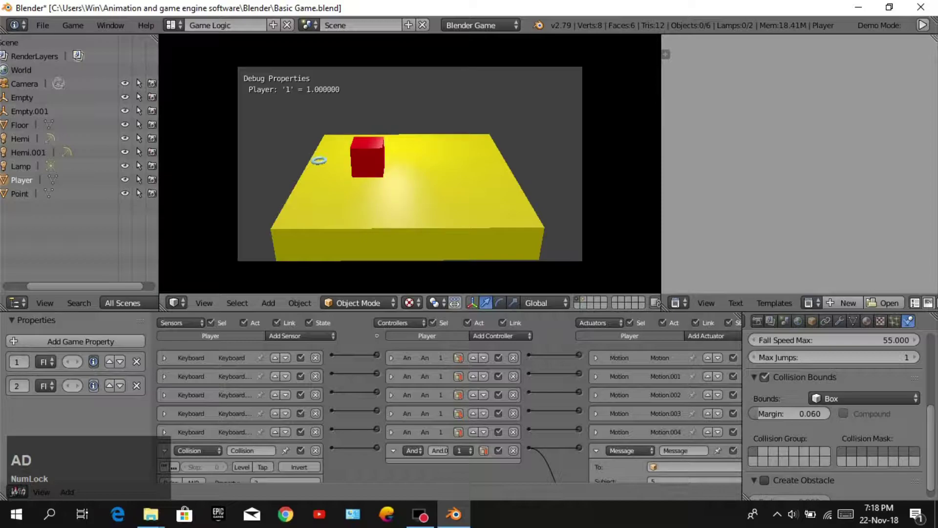
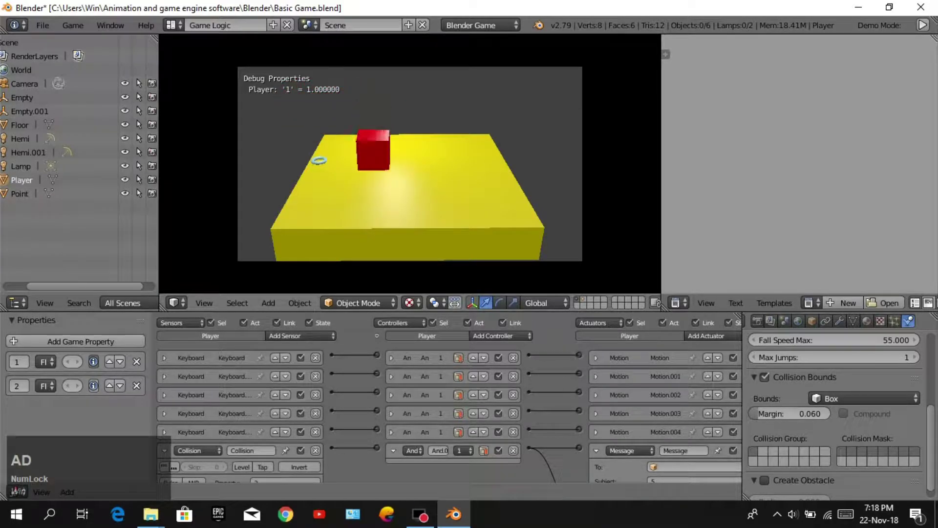
key(space)
key(d)
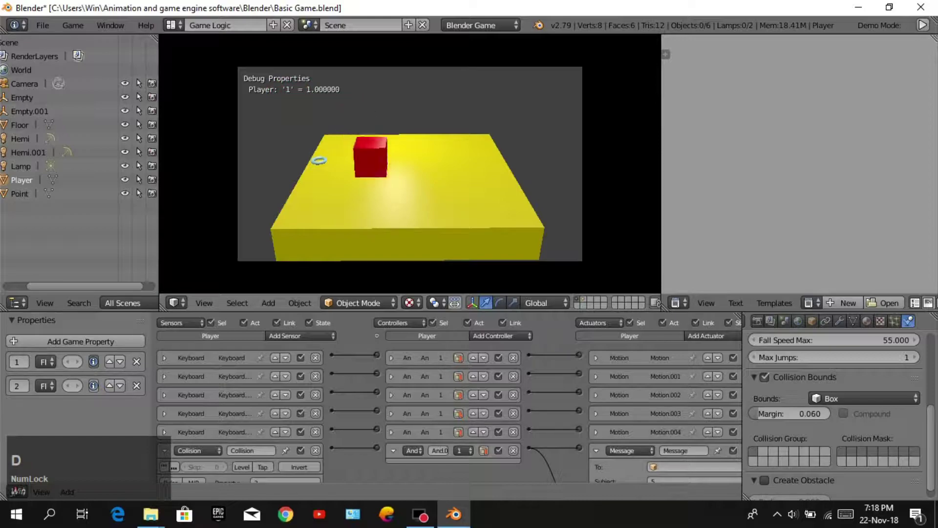
Stop the game and select the coin-spawning empty Empty.001 viewed from above.
text(adadasdw)
key(Escape)
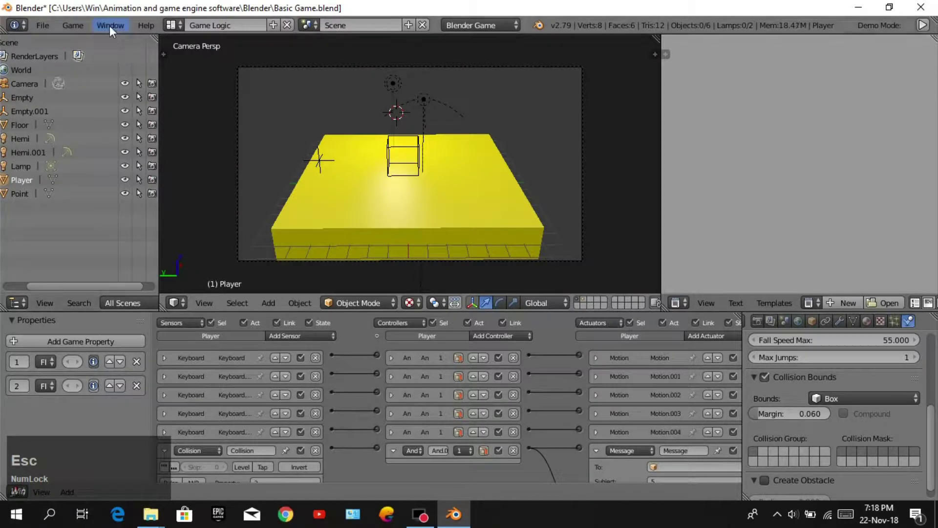
click(114, 28)
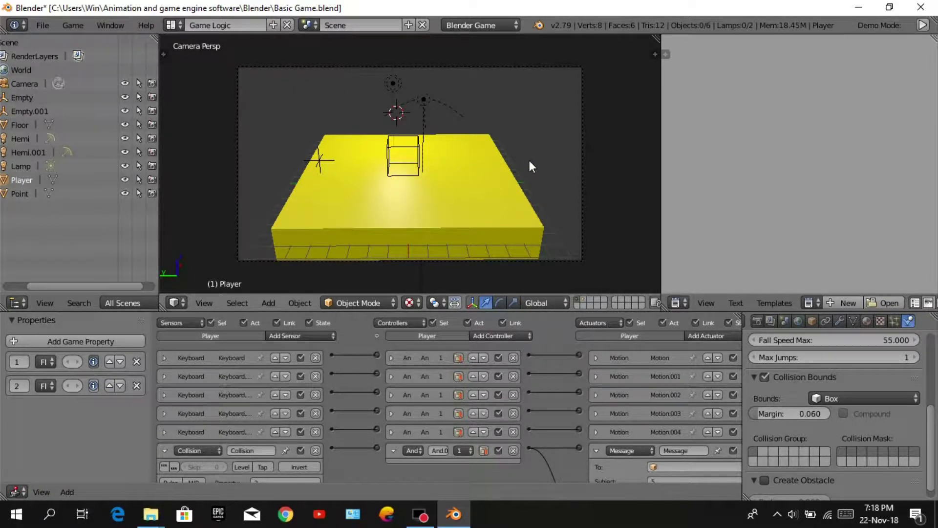
middle_click(533, 169)
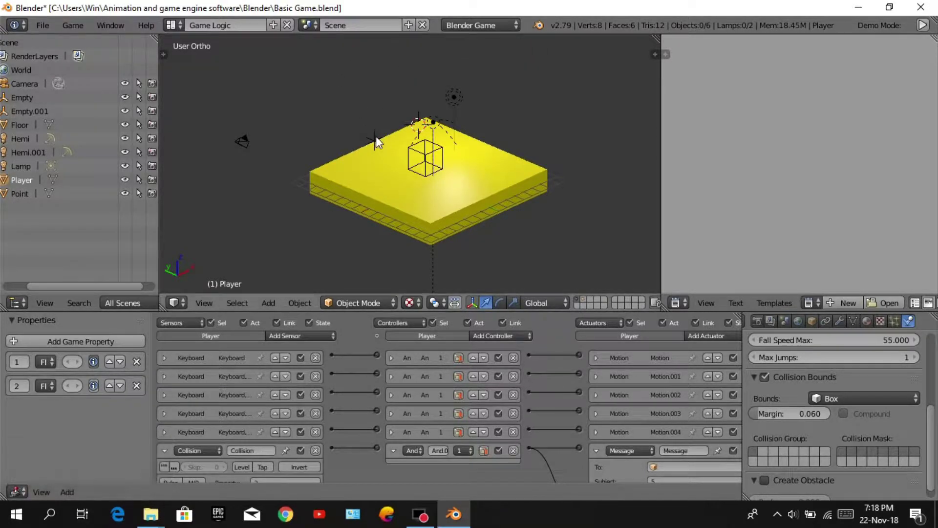
right_click(380, 148)
scroll(up, 3)
middle_click(438, 154)
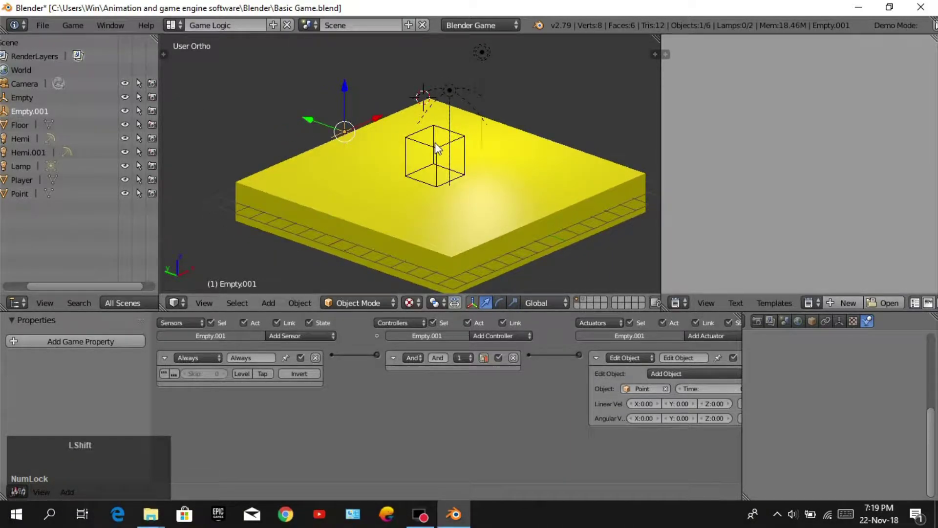
Duplicate the spawner four times along X and Y, spreading Empty.002 to Empty.005 around the floor.
key(d)
text(dx)
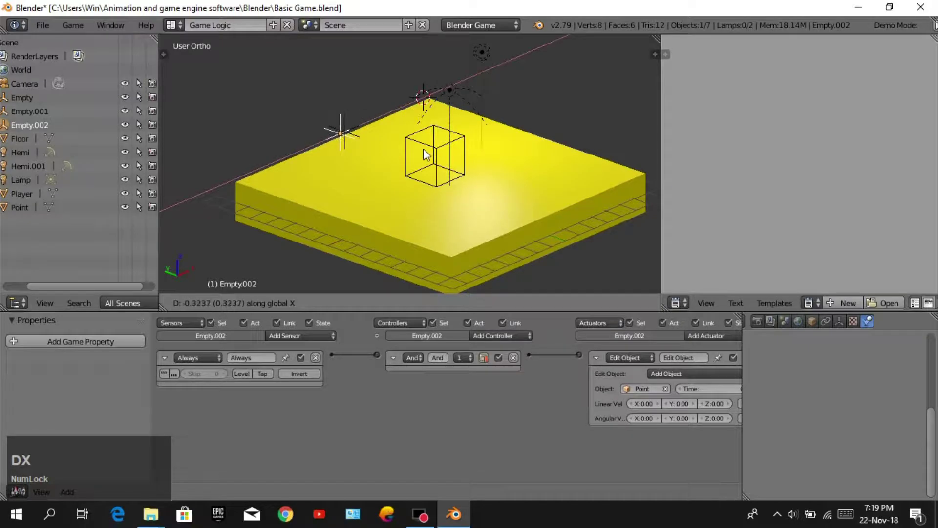
click(384, 178)
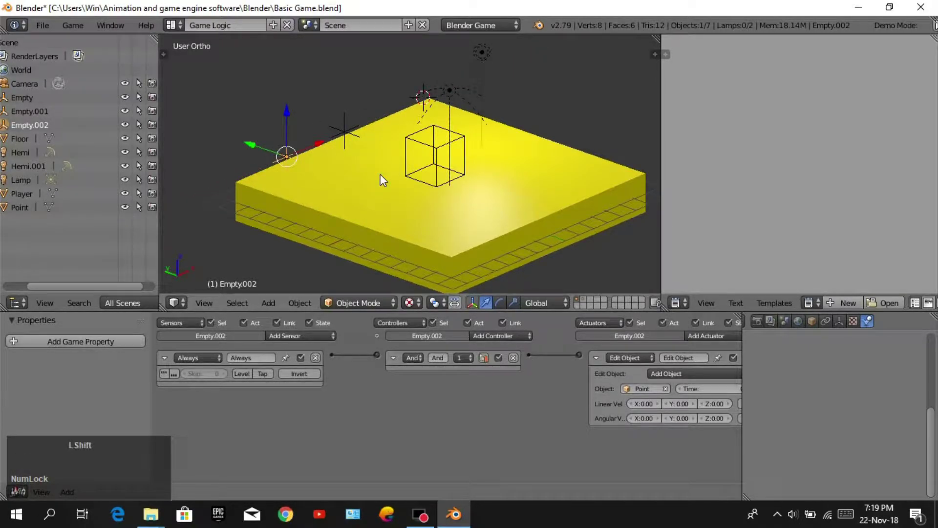
key(shift+d)
key(y)
click(541, 227)
key(shift+d)
key(x)
click(650, 172)
key(shift+d)
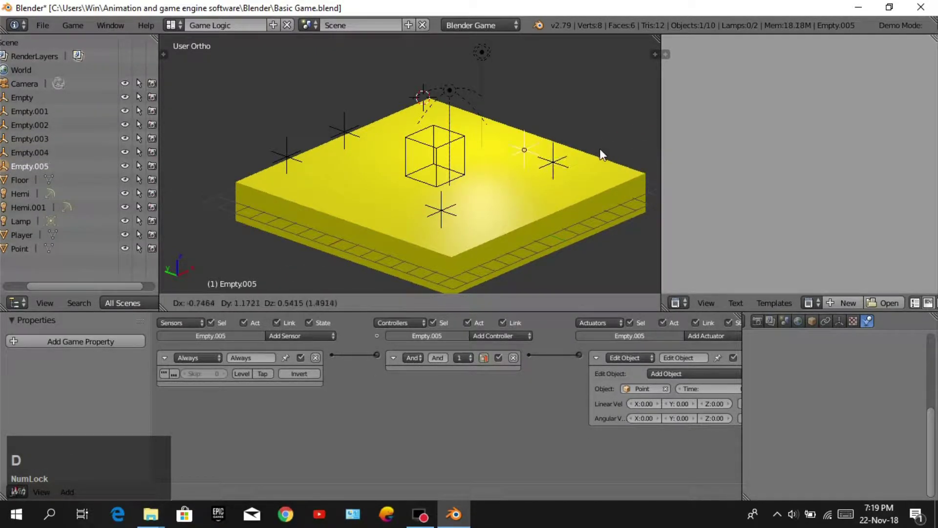
text(dy)
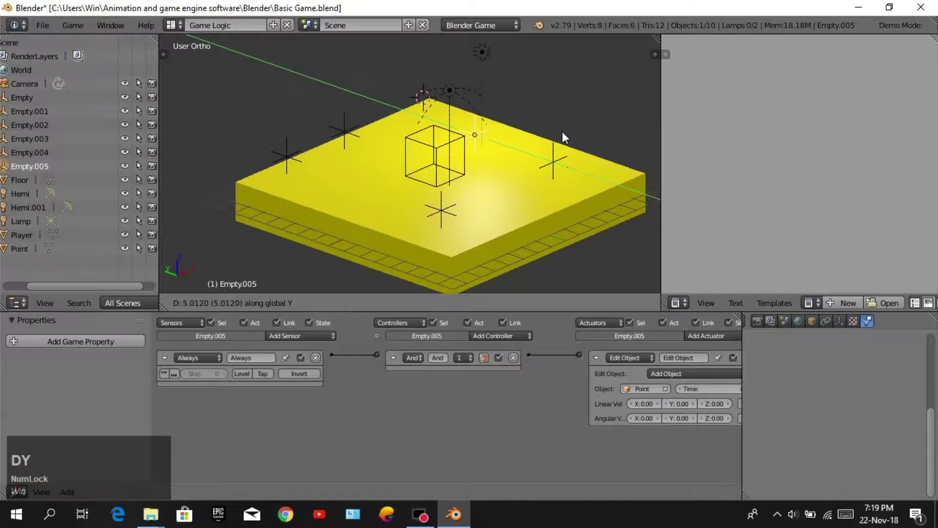
click(568, 136)
middle_click(565, 154)
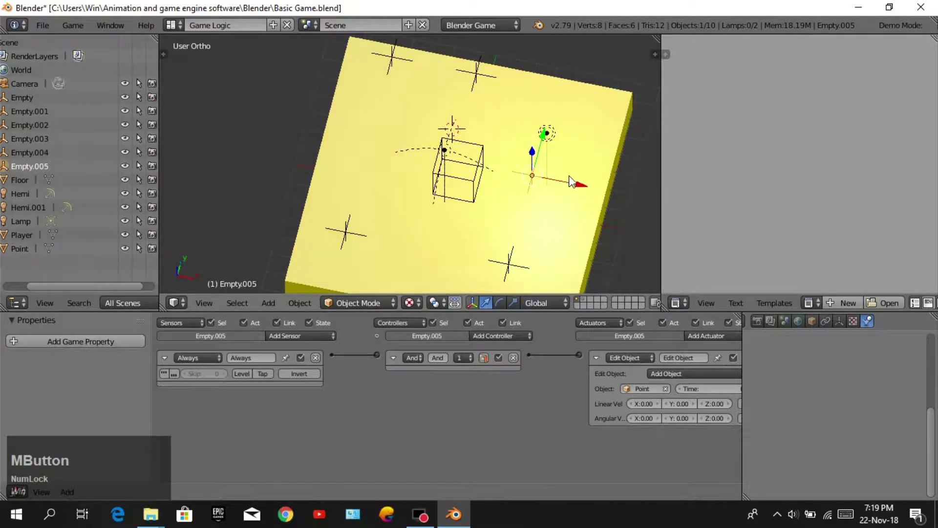
click(577, 192)
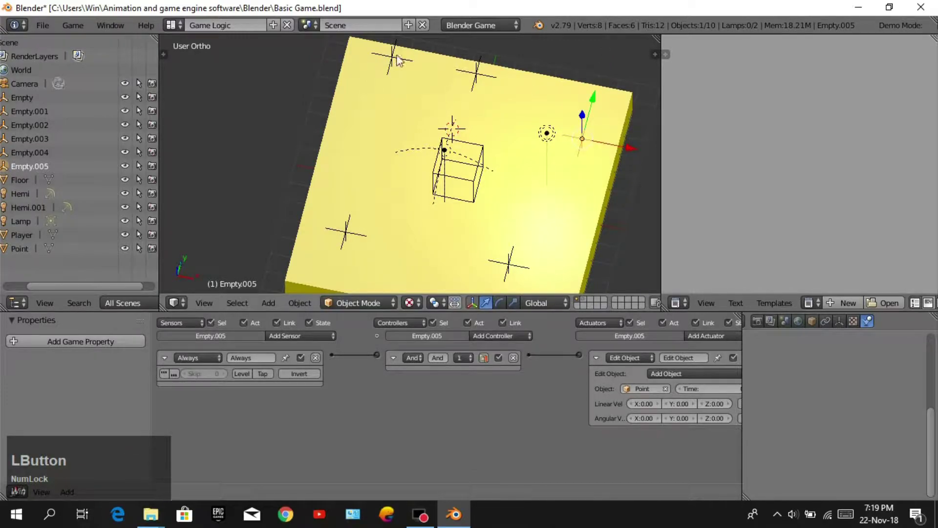
Move Empty.002 toward a corner of the floor and confirm its position.
right_click(404, 59)
click(400, 43)
key(z)
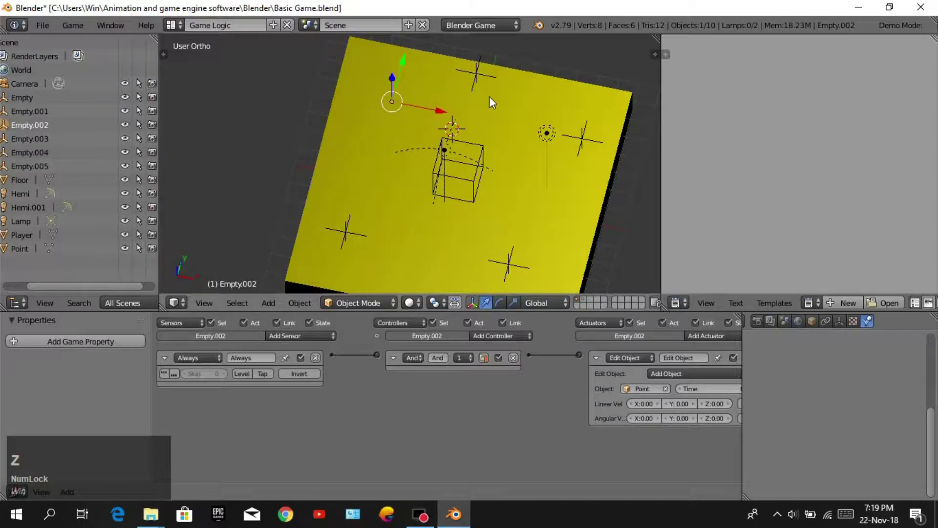
key(shift+z)
key(ctrl+z)
middle_click(510, 88)
click(570, 129)
middle_click(585, 211)
scroll(down, 3)
middle_click(545, 189)
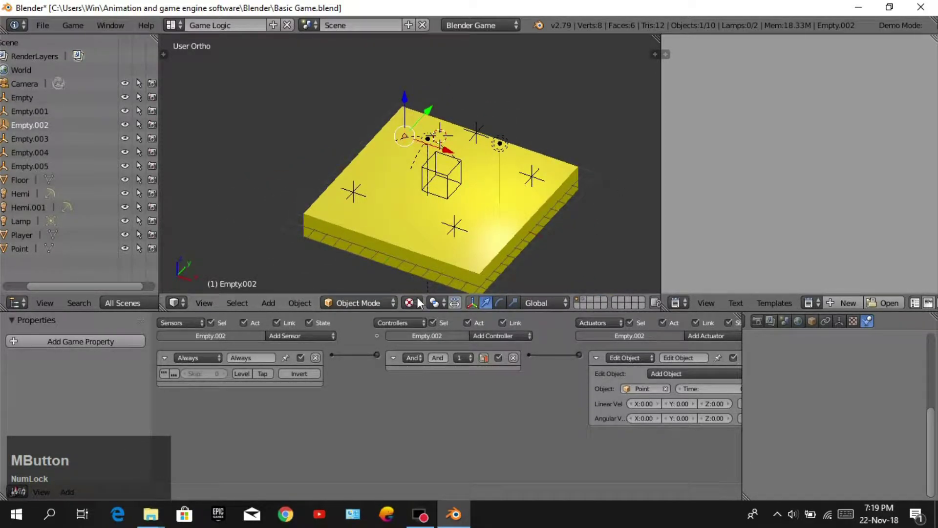
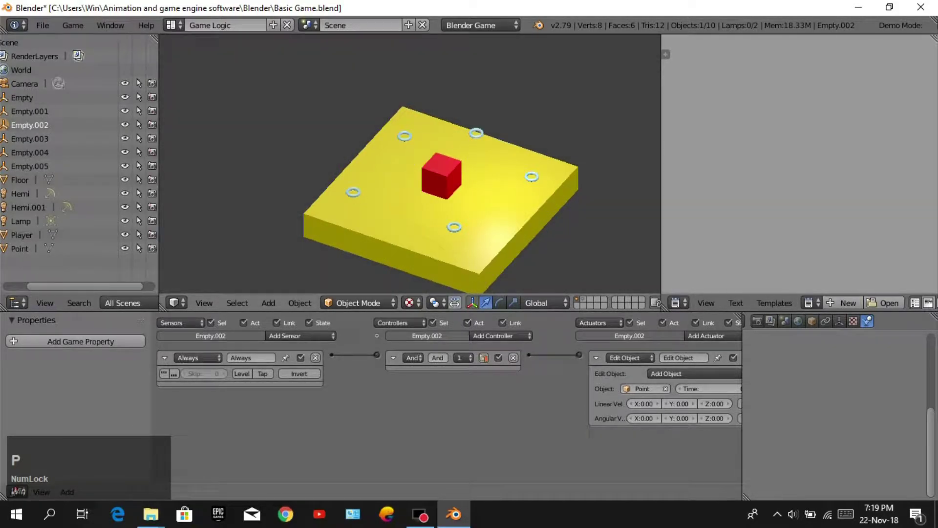
Test-run the game, then rotate Empty.004 by 90 degrees on X so its coin stands upright.
key(p)
key(Escape)
right_click(459, 238)
drag(538, 237, 489, 210)
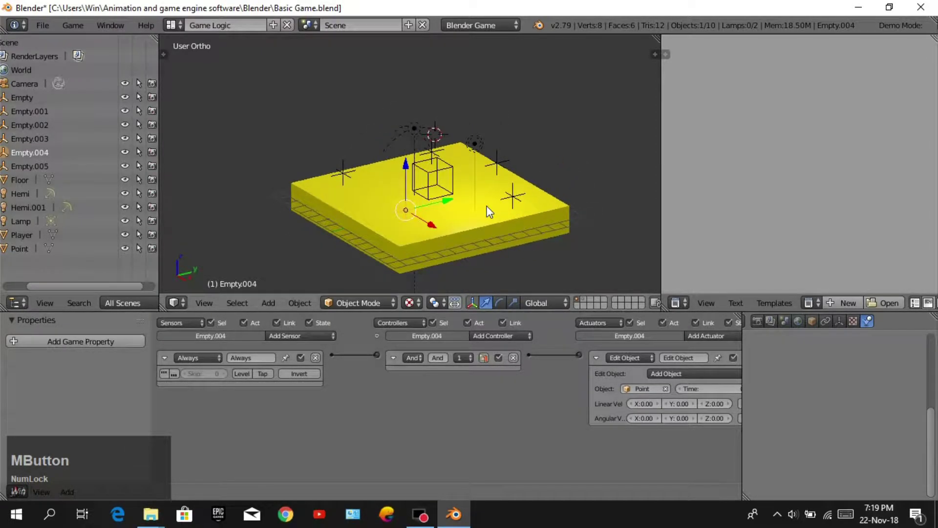
key(r)
key(x)
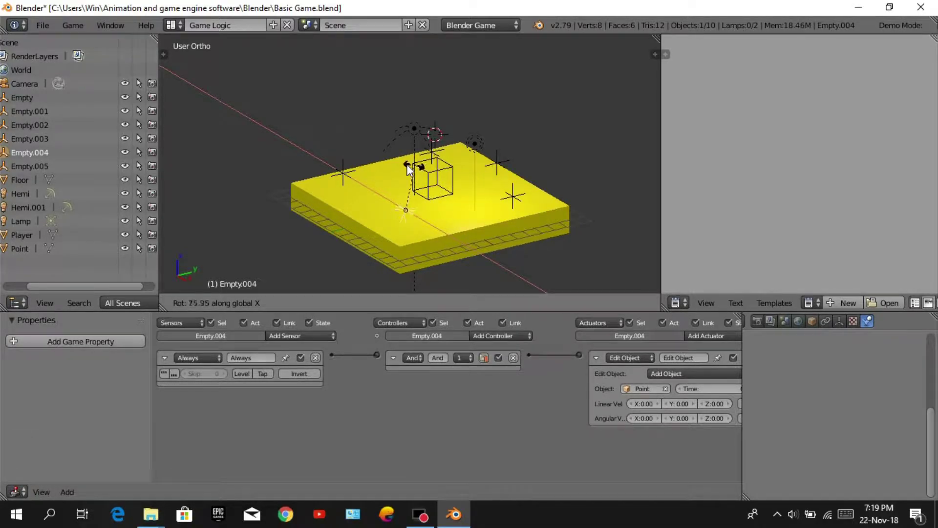
key(KP_9)
key(KP_0)
key(Return)
Rotate Empty.003 and the next spawner 90 degrees on X as well.
right_click(366, 187)
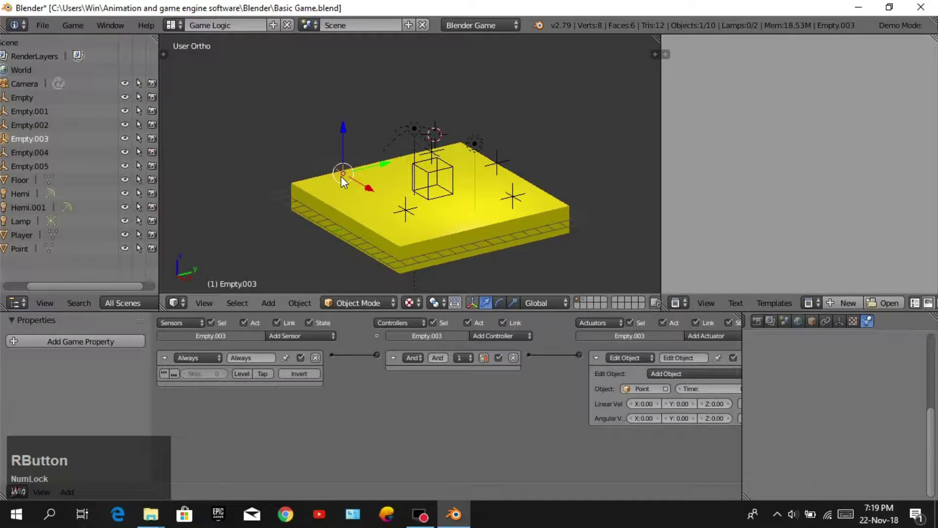
key(r)
key(x)
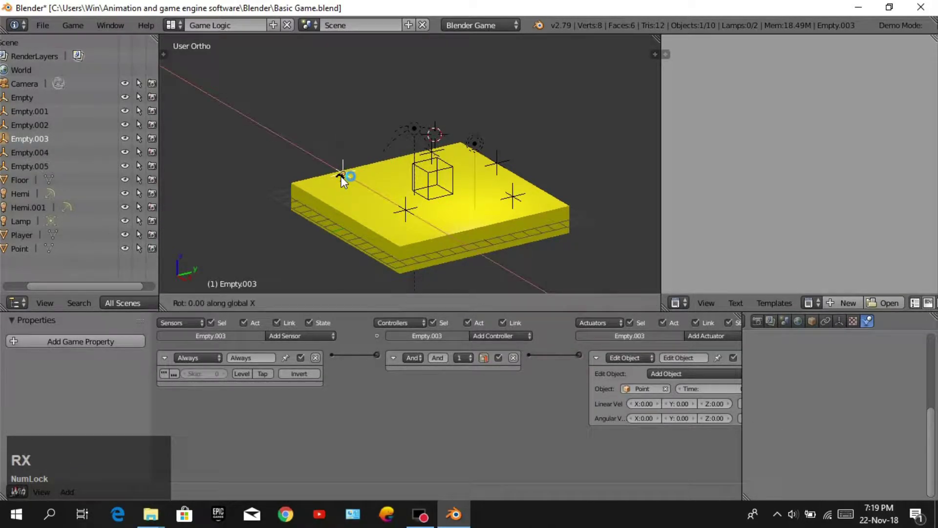
key(KP_9)
key(KP_0)
key(Return)
right_click(516, 201)
key(r)
text(rx)
key(KP_9)
key(KP_0)
key(Return)
Rotate Empty.001 and the remaining spawner 90 degrees on X.
right_click(502, 172)
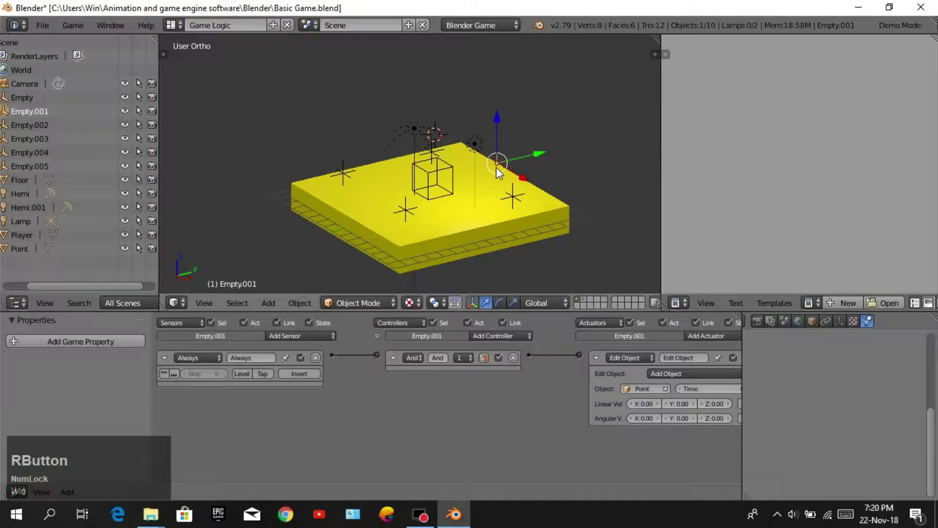
key(r)
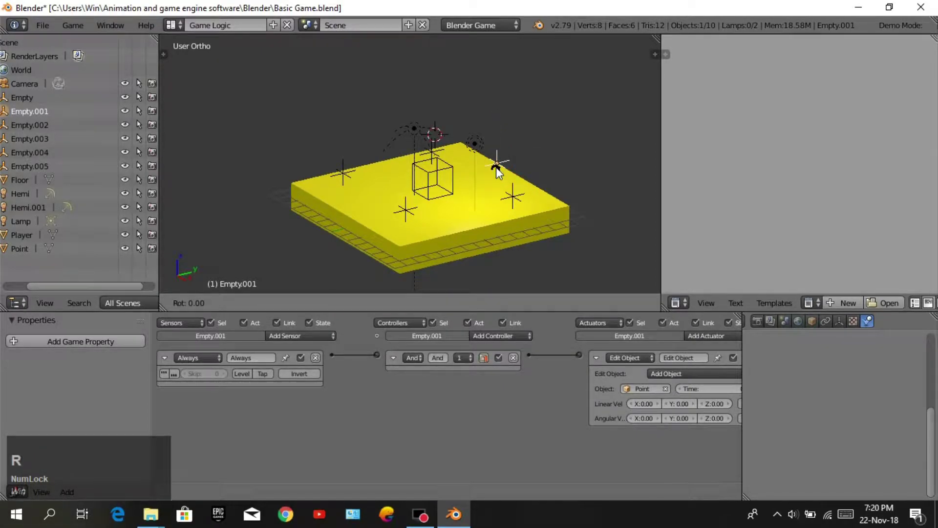
text(rx)
key(KP_9)
key(KP_0)
key(Return)
right_click(435, 153)
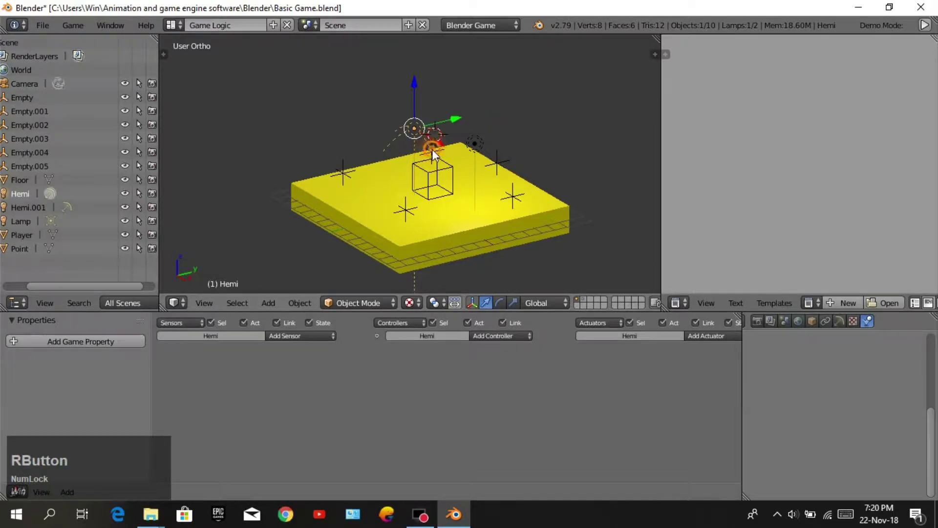
key(r)
text(rx)
key(KP_9)
key(KP_0)
key(Return)
Test-run the game to check the upright coins, then reselect Empty.004.
key(p)
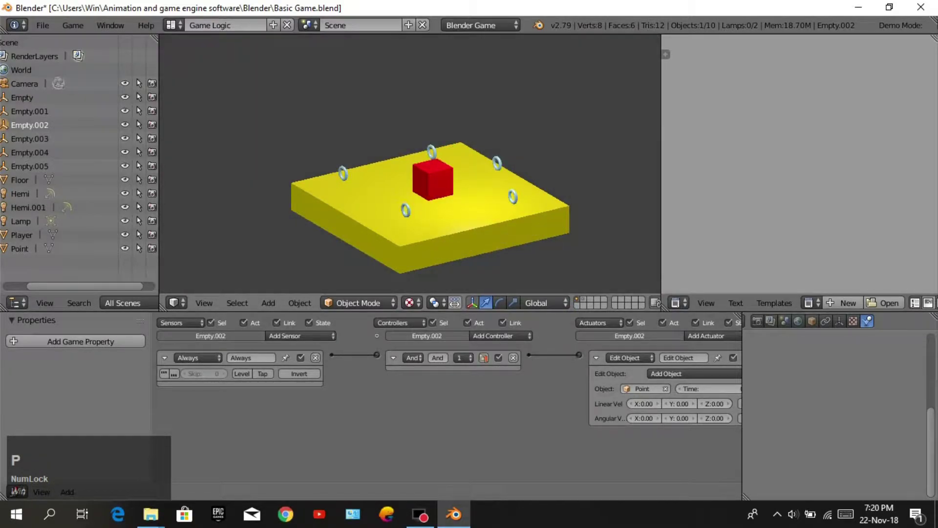
key(Escape)
right_click(416, 213)
Create a new empty scene Scene.001 and set its render engine to Blender Game.
middle_click(509, 241)
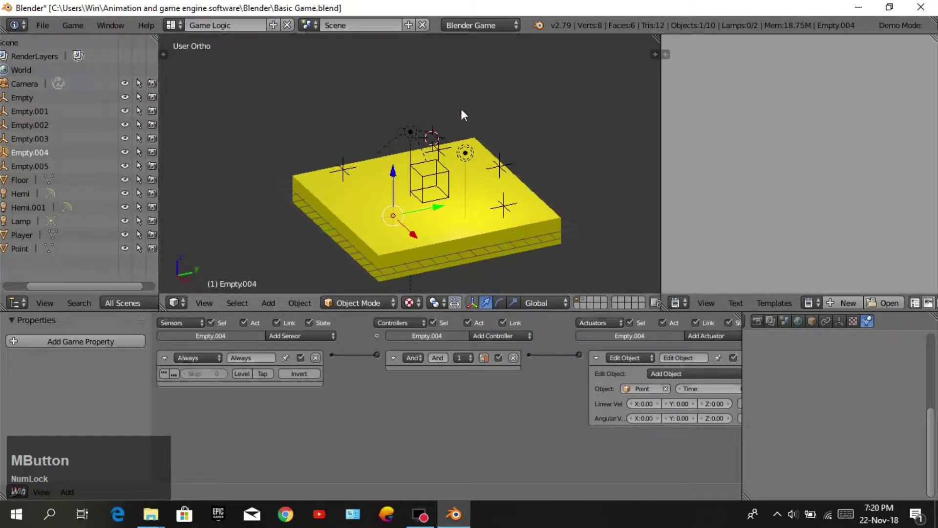
click(409, 30)
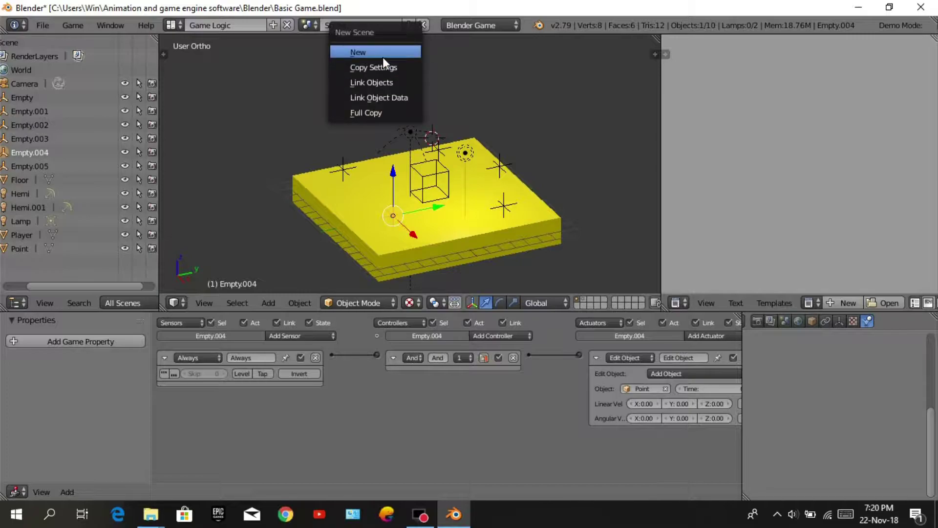
click(387, 60)
middle_click(521, 121)
scroll(up, 3)
middle_click(495, 142)
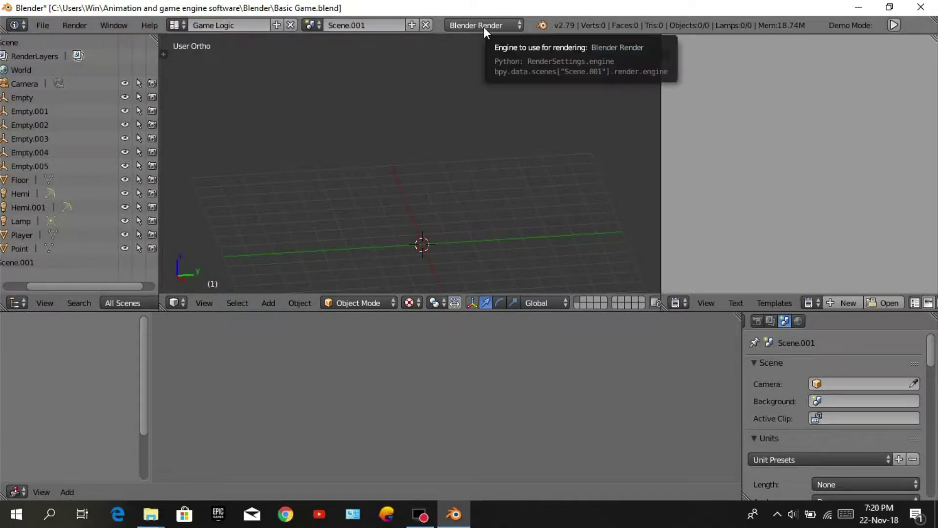
click(488, 33)
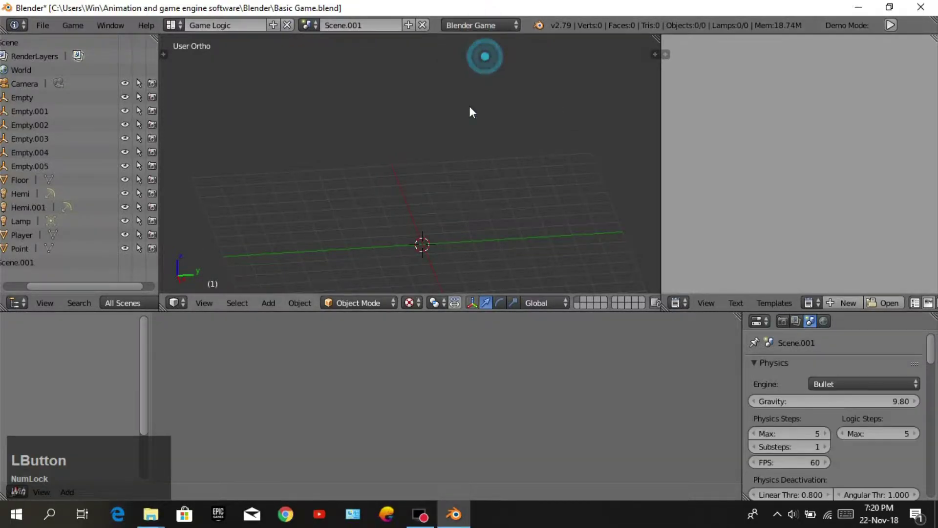
Add a Hemi lamp and a camera to Scene.001.
middle_click(430, 194)
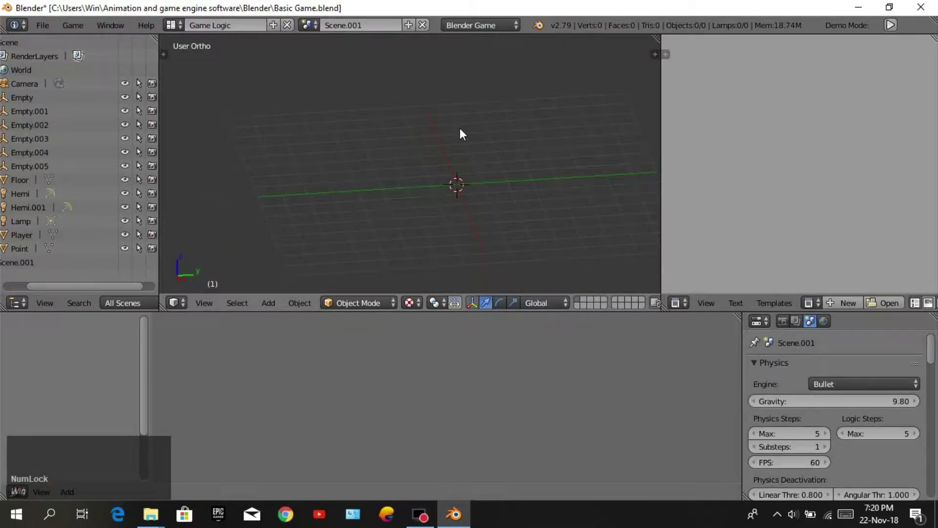
key(shift+a)
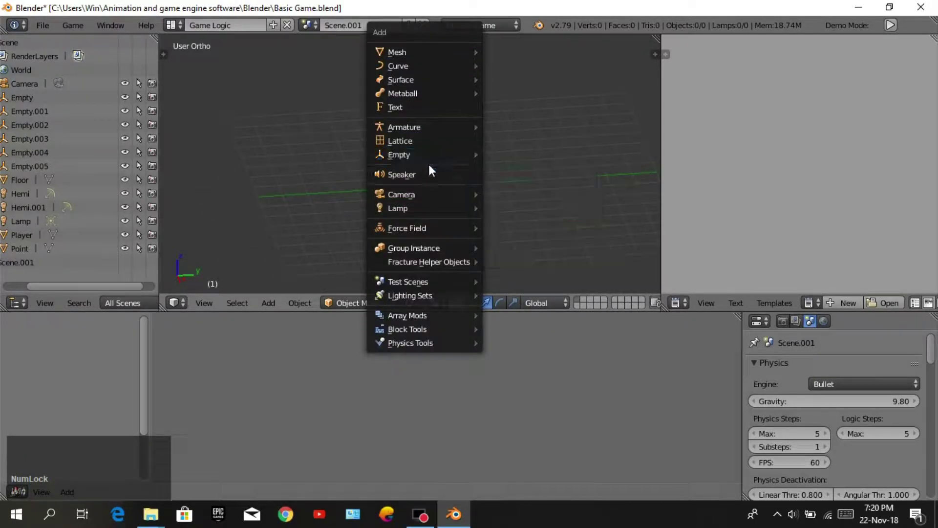
click(521, 253)
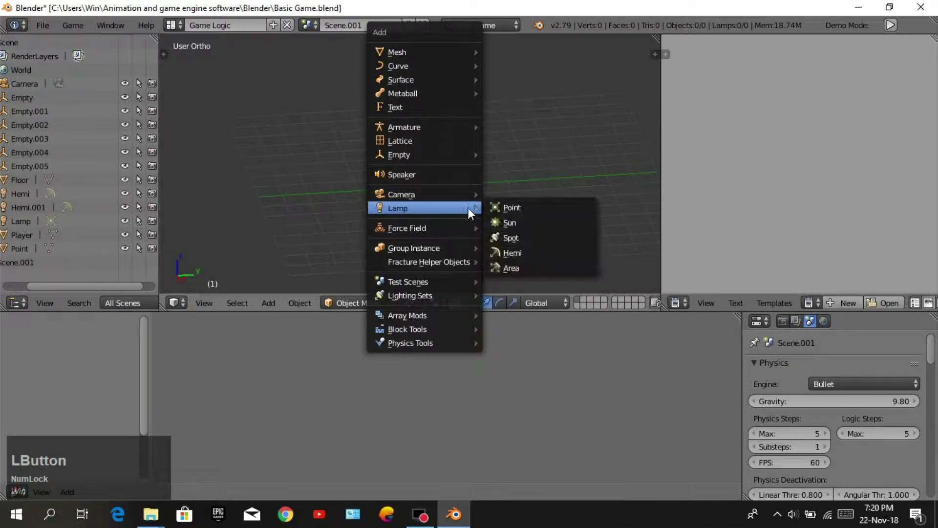
click(527, 254)
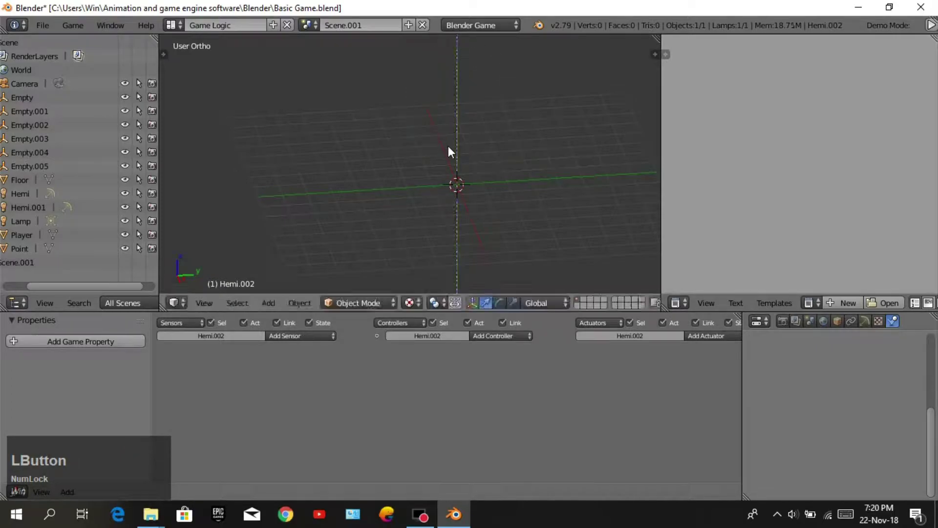
key(shift+a)
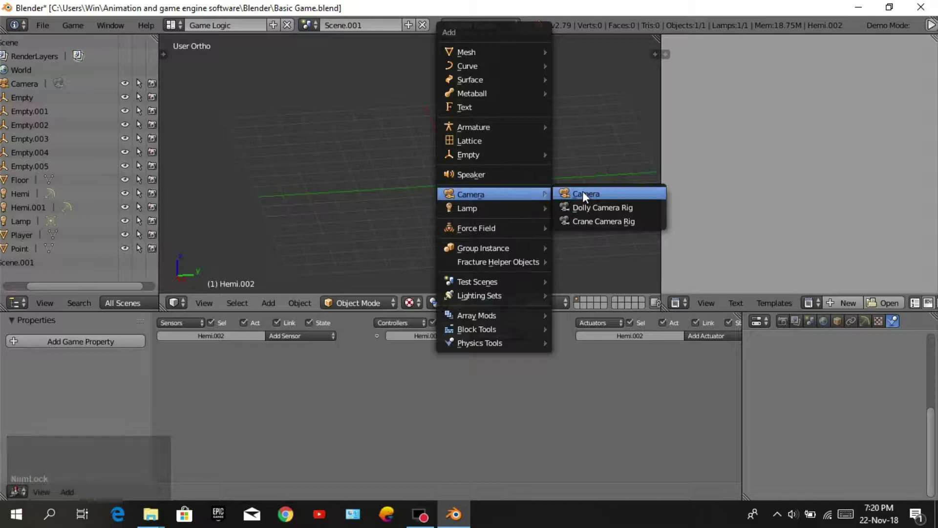
click(588, 196)
middle_click(519, 173)
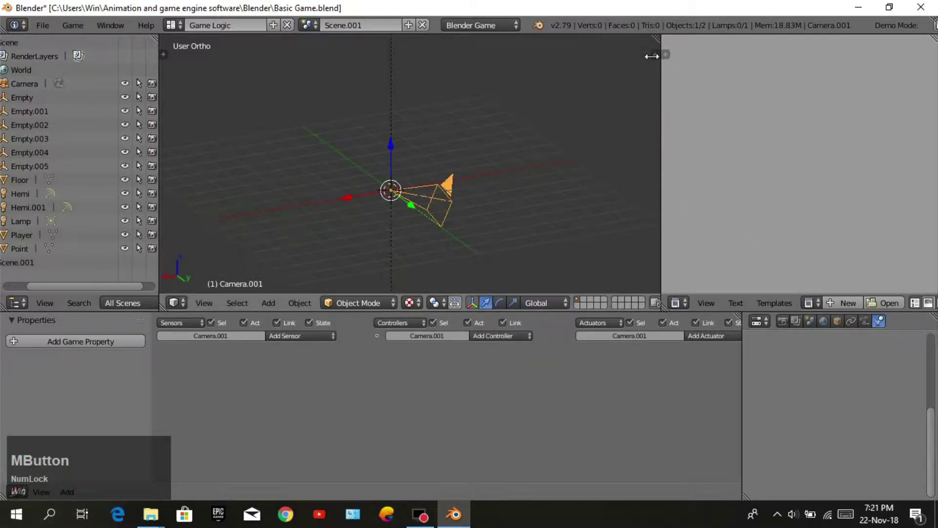
Add a Text object to the scene and select the new camera.
key(shift+Num_Lock)
key(shift+a)
click(488, 136)
scroll(down, 3)
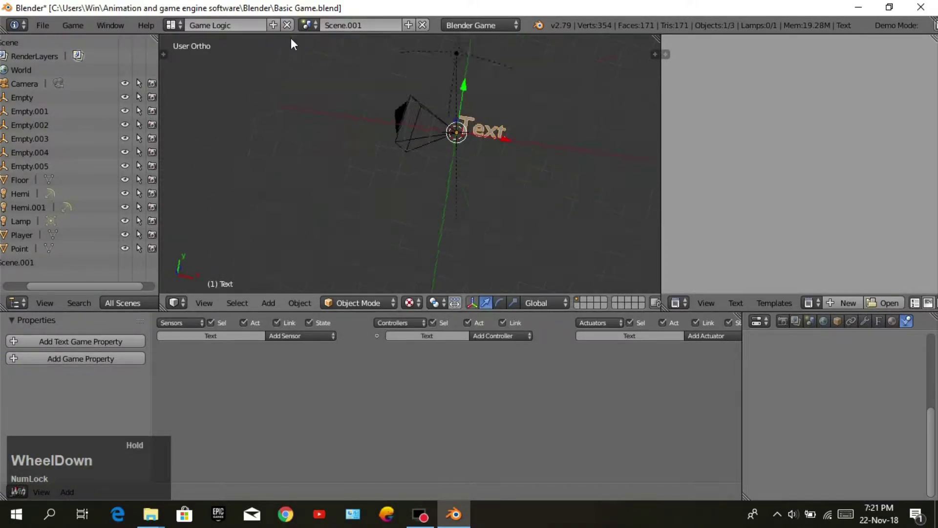
right_click(424, 129)
click(509, 147)
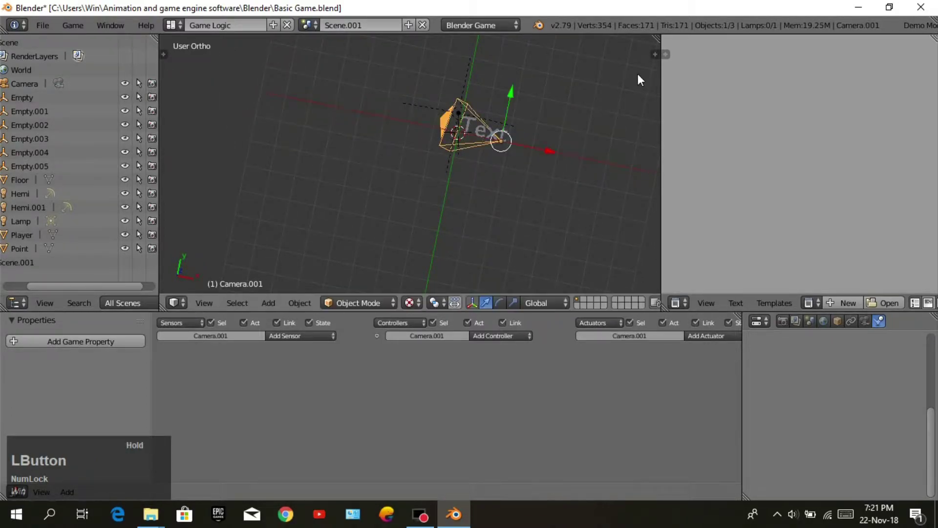
View through the camera with Lock Camera to View and navigate until the Text is framed centrally.
key(KP_0)
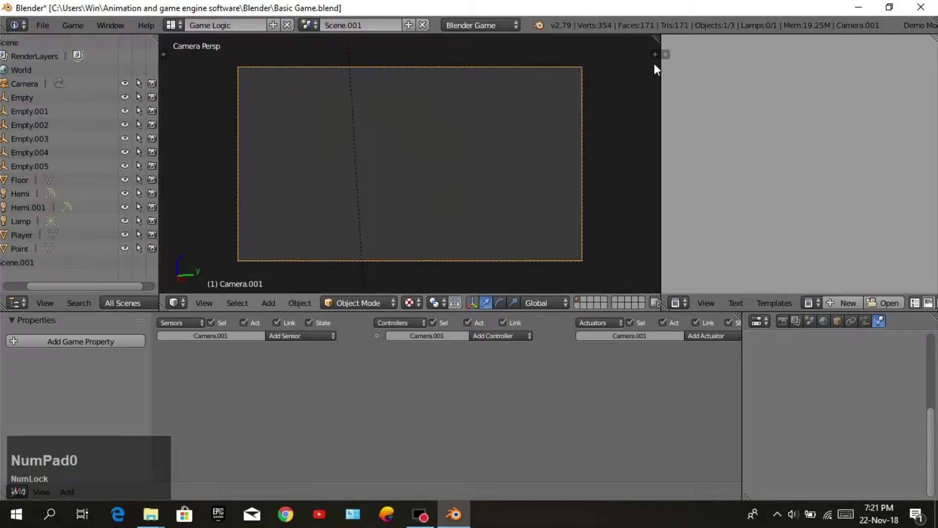
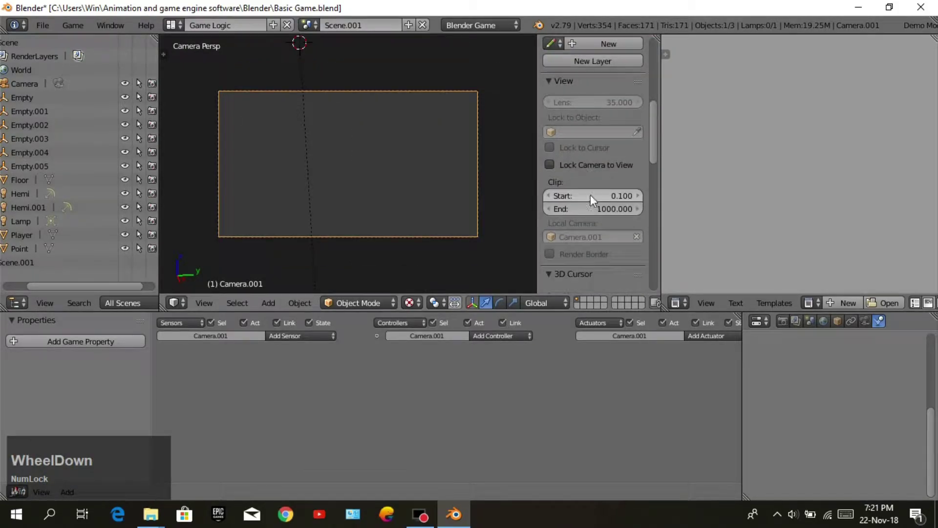
click(554, 167)
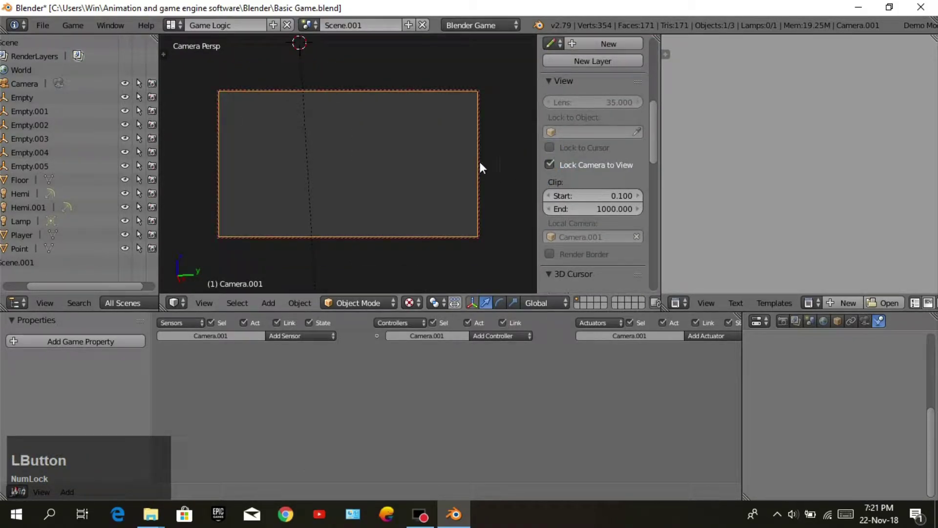
middle_click(400, 142)
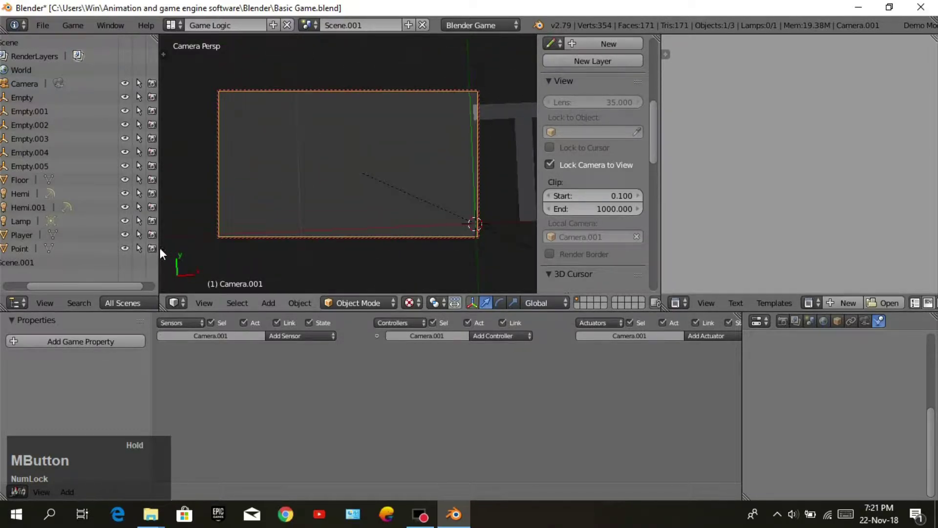
scroll(down, 3)
middle_click(422, 187)
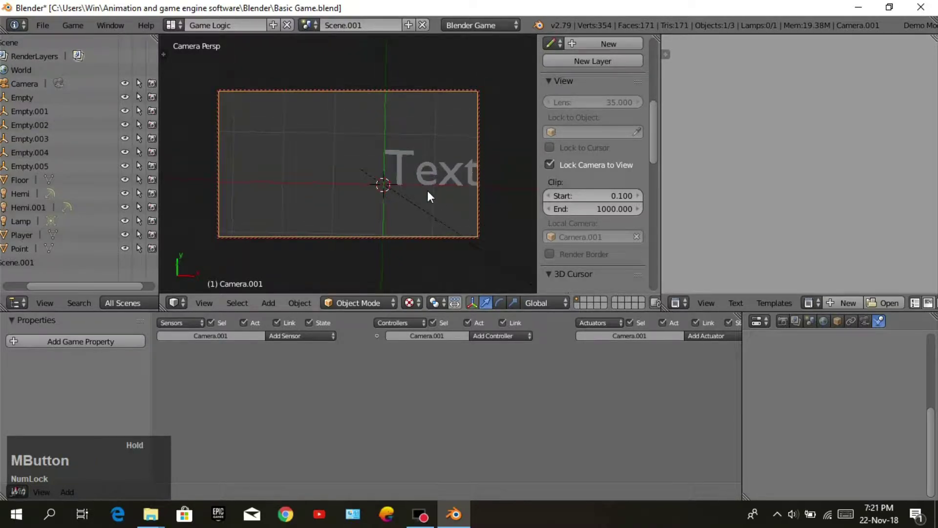
middle_click(412, 165)
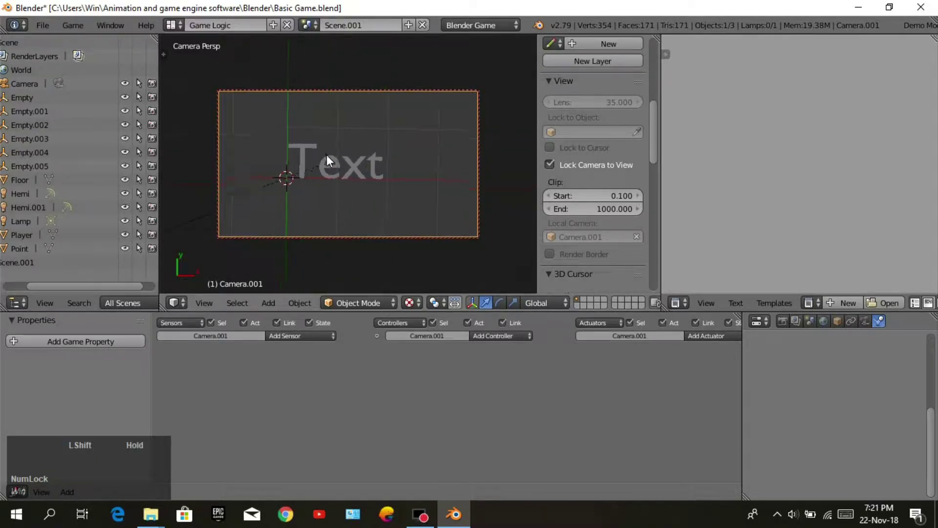
scroll(down, 3)
scroll(up, 3)
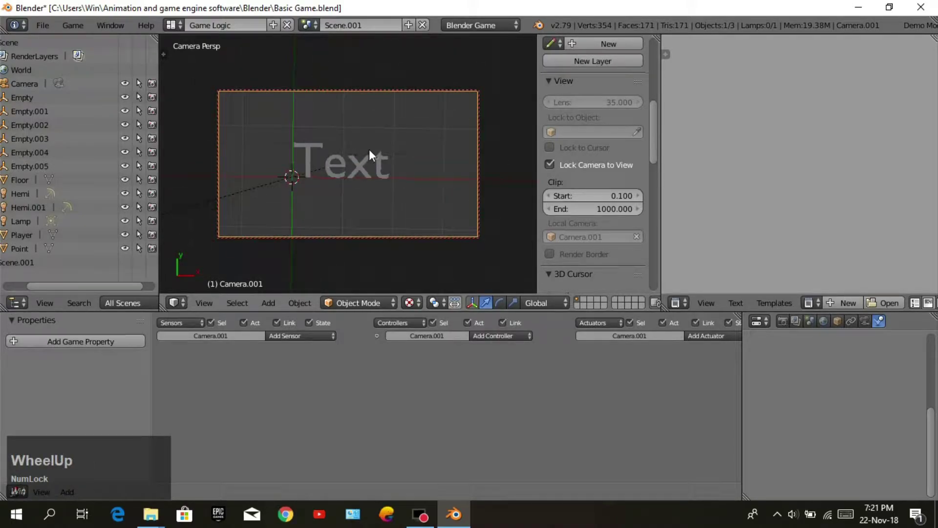
middle_click(387, 154)
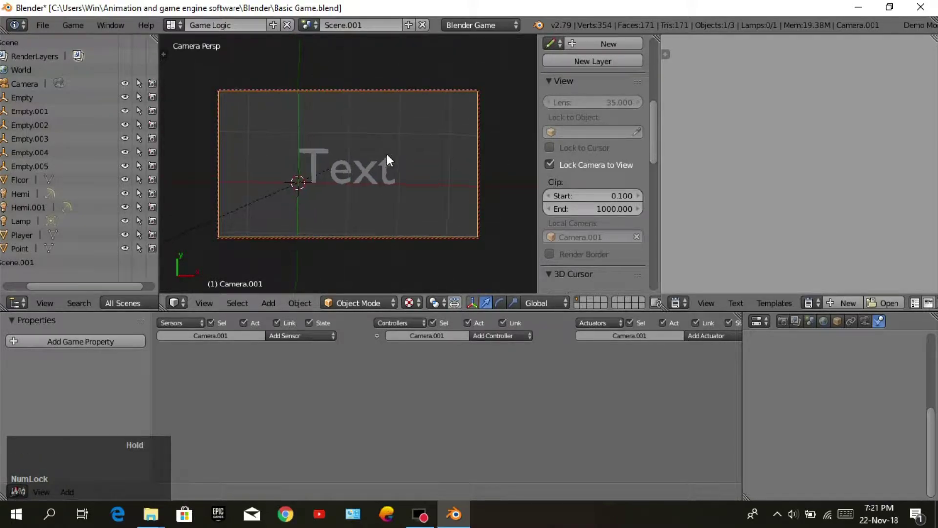
click(789, 326)
Set the scene's game shading to GLSL in Render properties so the text is lit bright.
scroll(down, 3)
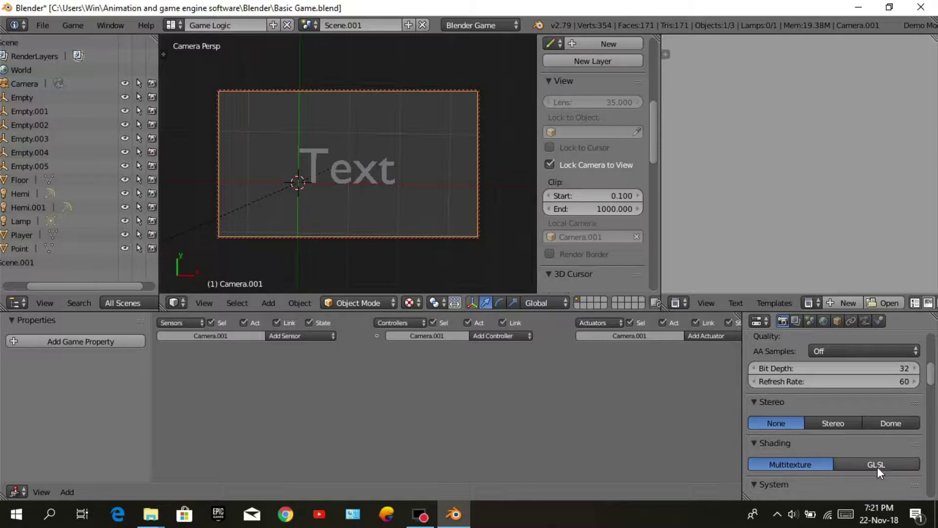
click(874, 471)
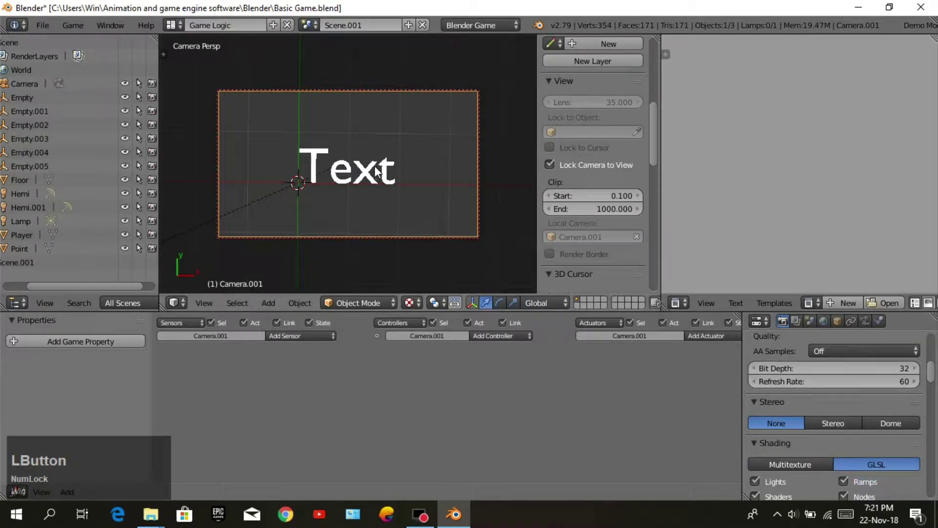
middle_click(424, 173)
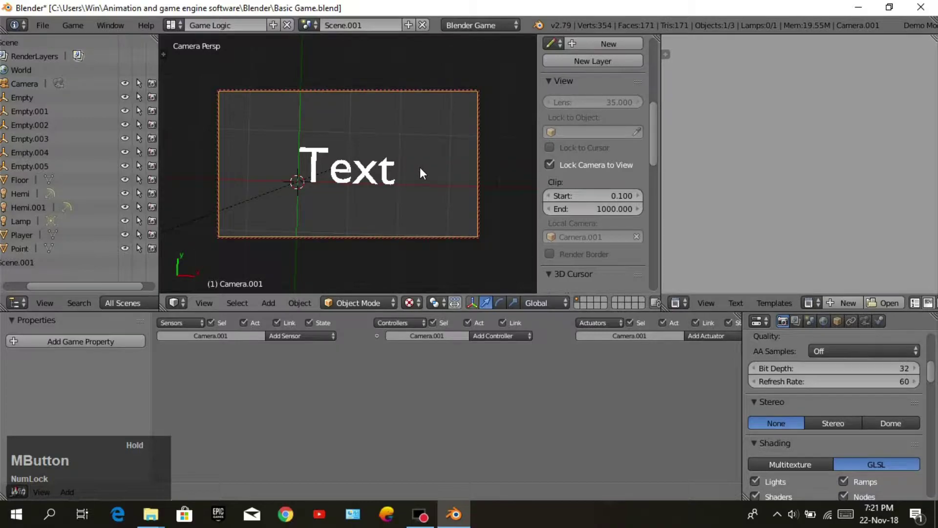
Edit the Text object in Edit Mode to read 'Point :'.
right_click(381, 175)
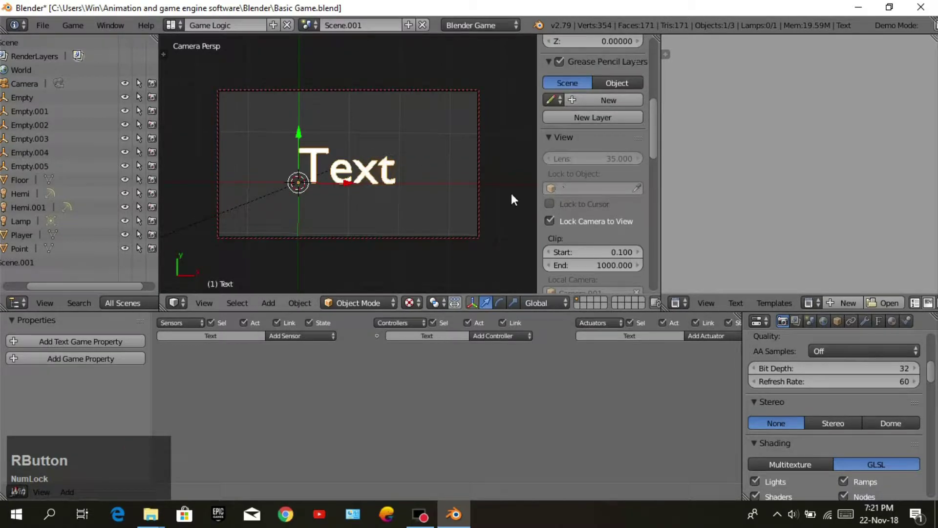
click(379, 308)
key(BackSpace)
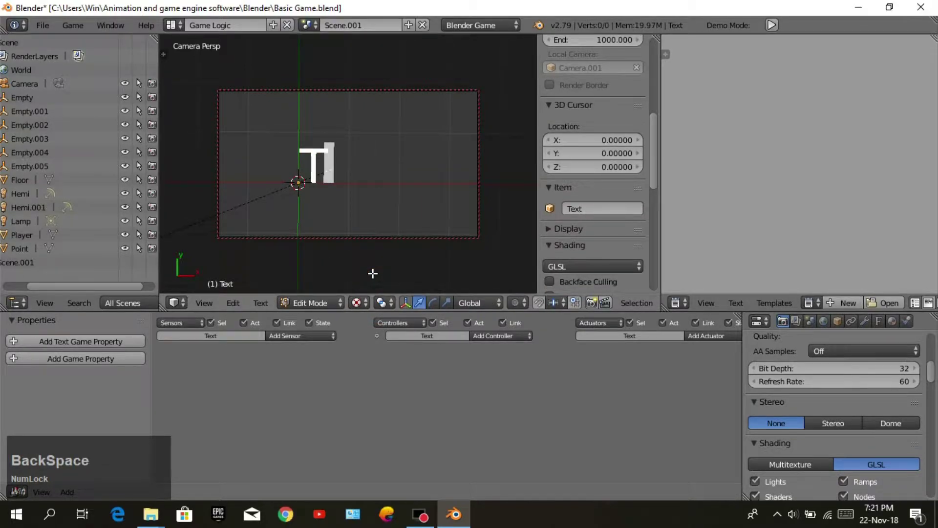
key(Caps_Lock)
text(point)
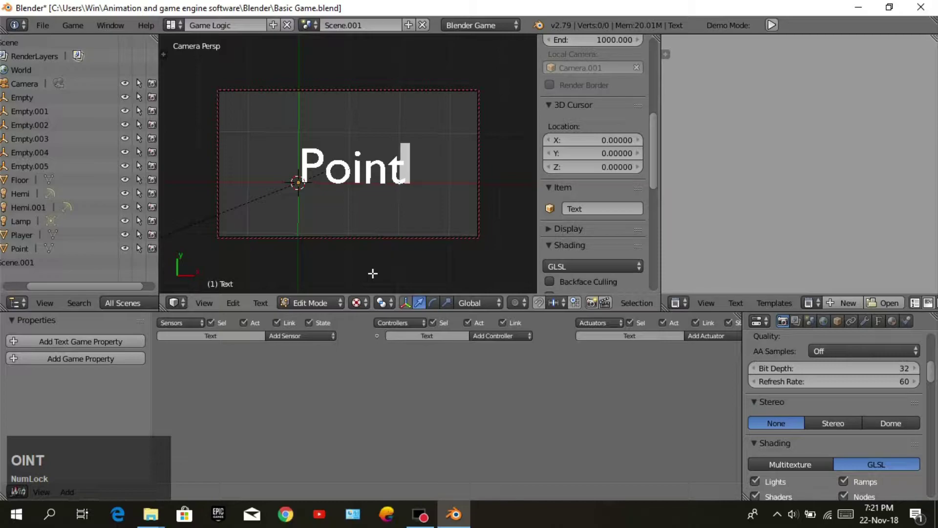
key(space)
key(;)
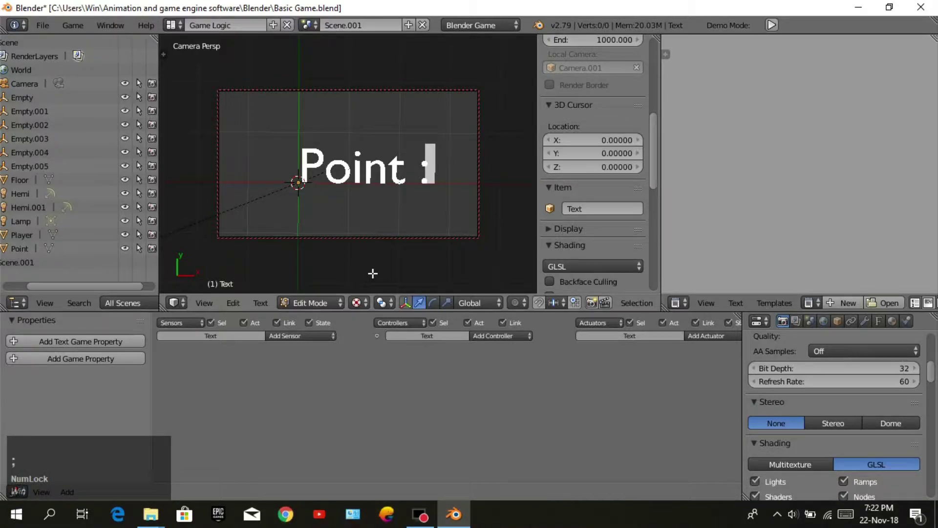
Scale the text down and place it in the camera frame's top-left corner.
click(309, 311)
key(s)
click(379, 229)
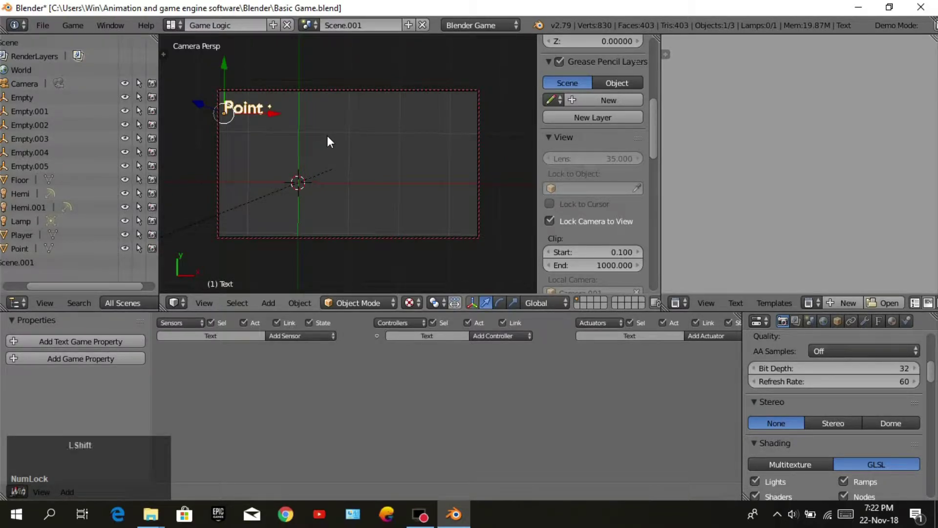
key(shift+a)
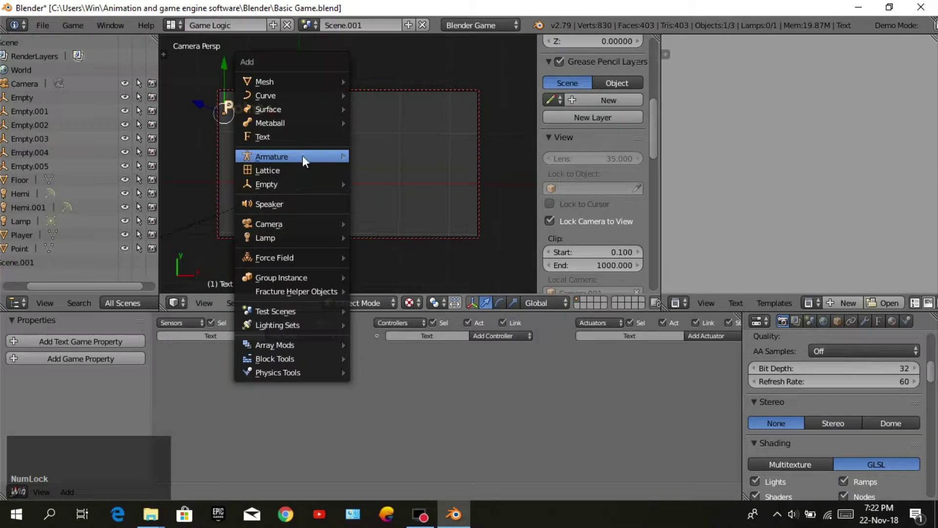
Edit the placeholder text object so it reads 00 instead of Text.
click(300, 145)
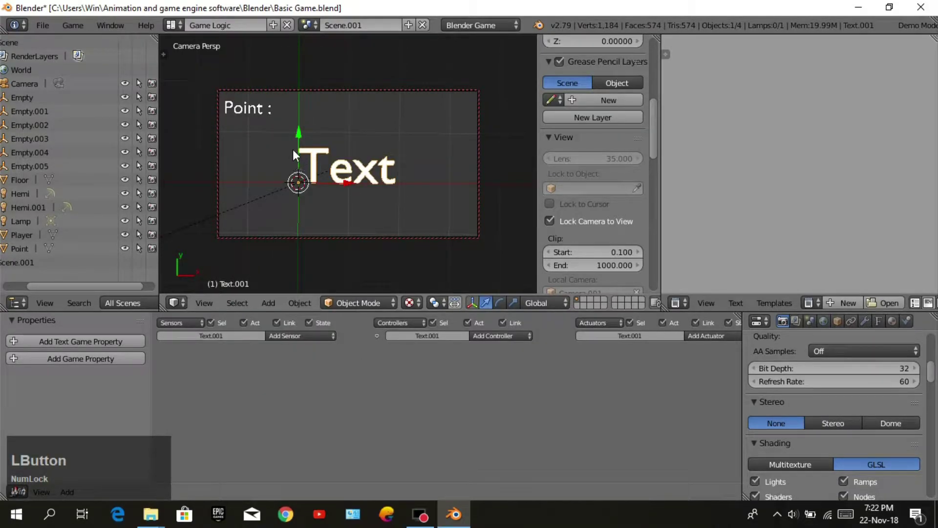
click(380, 304)
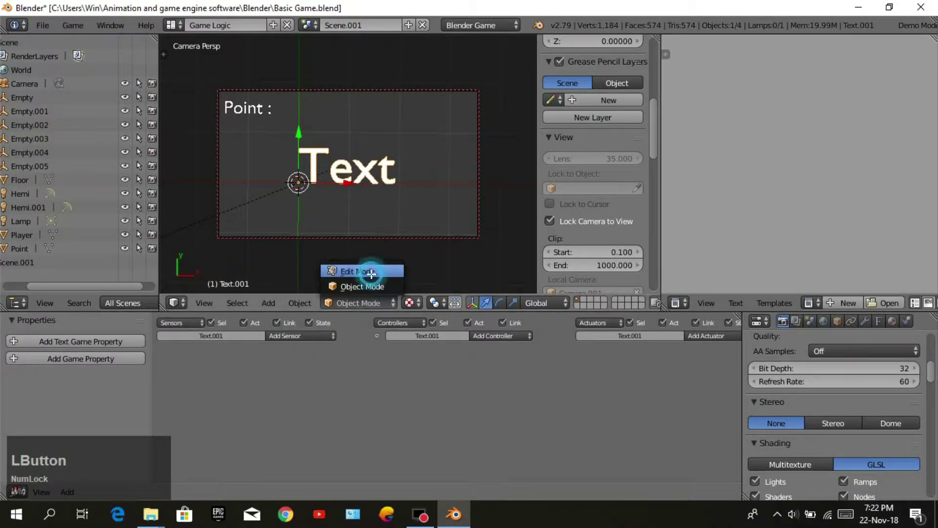
key(BackSpace)
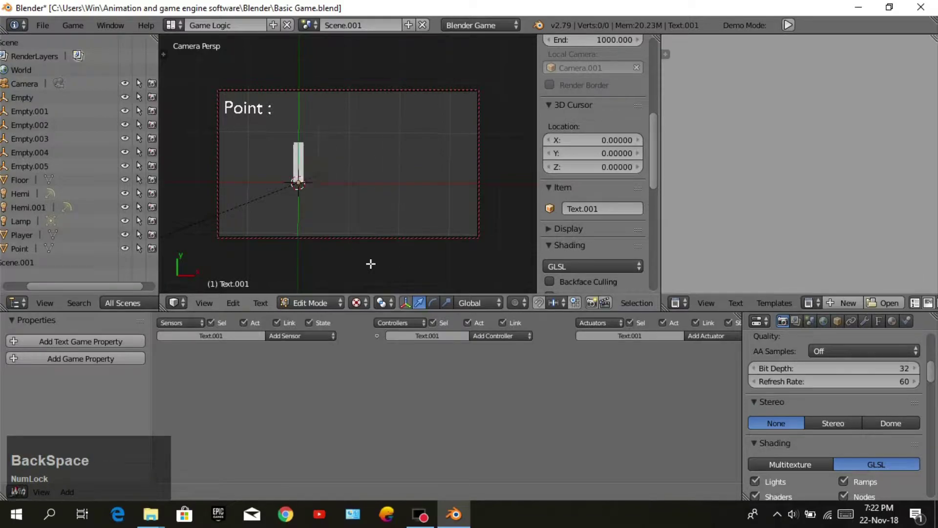
key(KP_0)
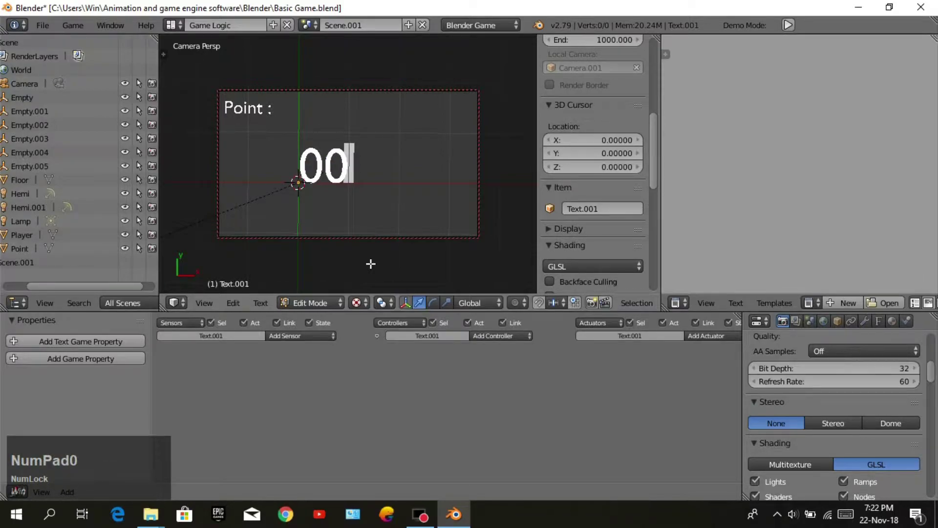
key(Return)
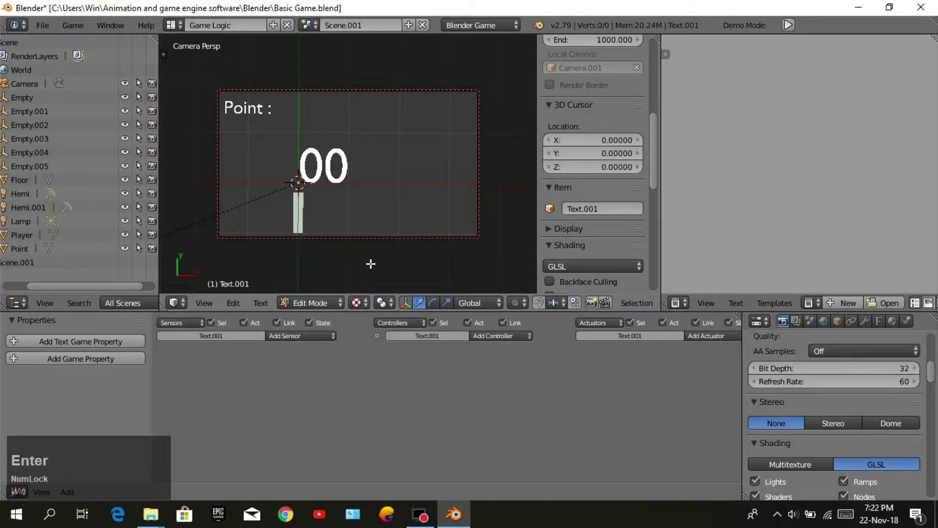
key(BackSpace)
Scale the 00 text down to match and begin moving it beside Point :.
click(331, 300)
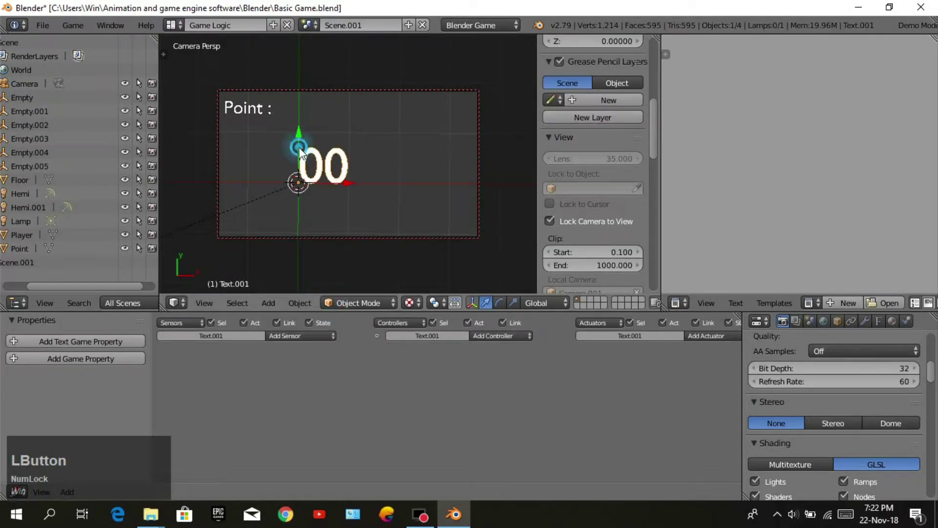
key(s)
click(415, 165)
key(s)
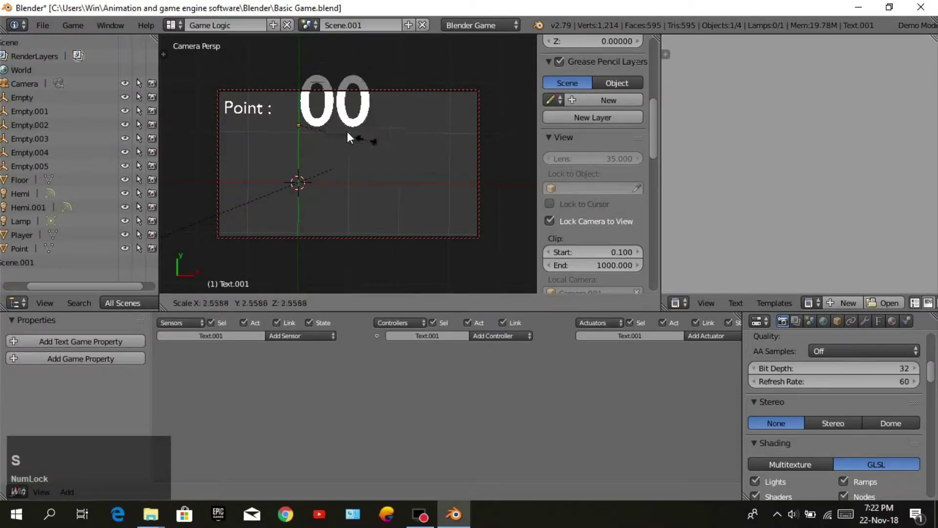
click(326, 138)
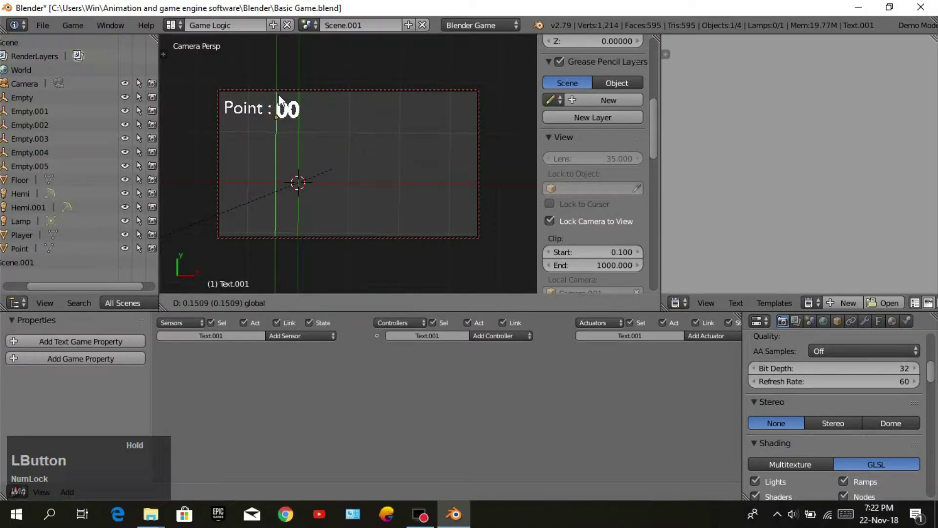
key(s)
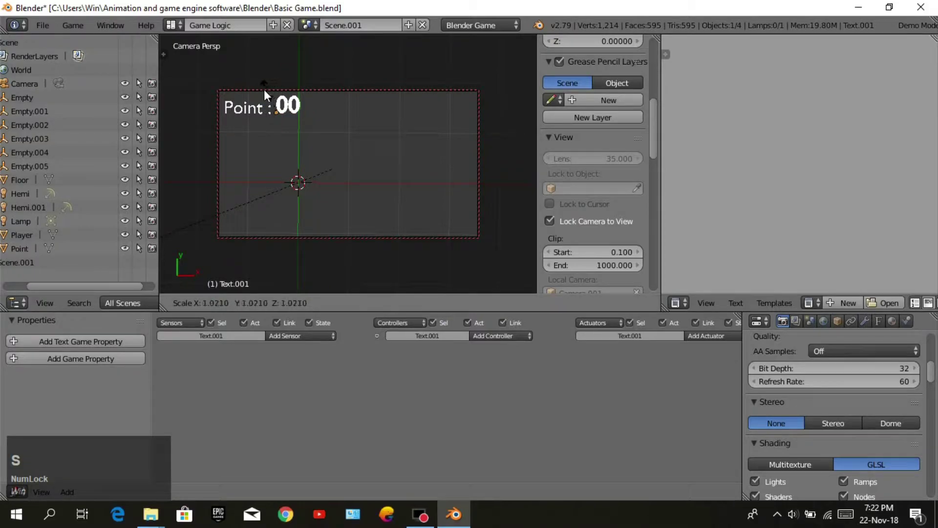
Place 00 right after Point : and add a Text game property of type Integer.
click(281, 100)
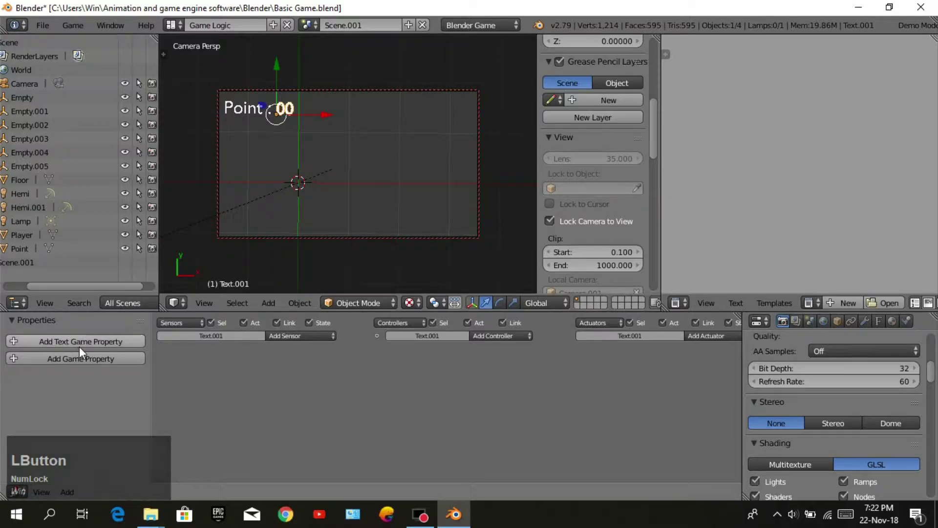
click(87, 351)
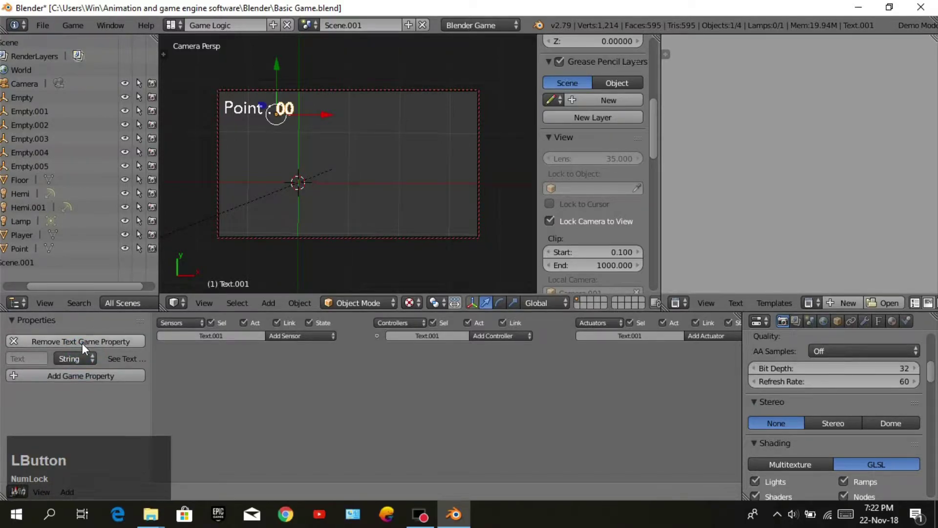
click(80, 367)
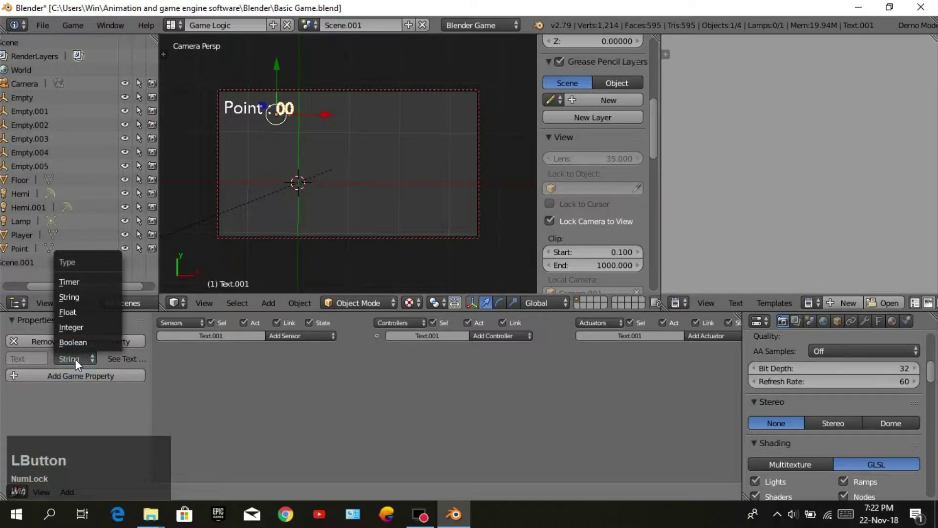
click(86, 338)
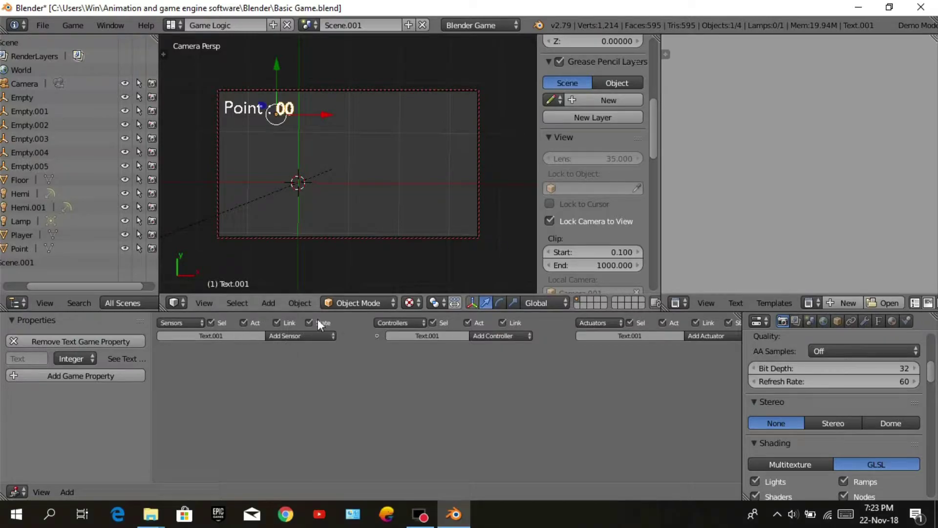
click(307, 344)
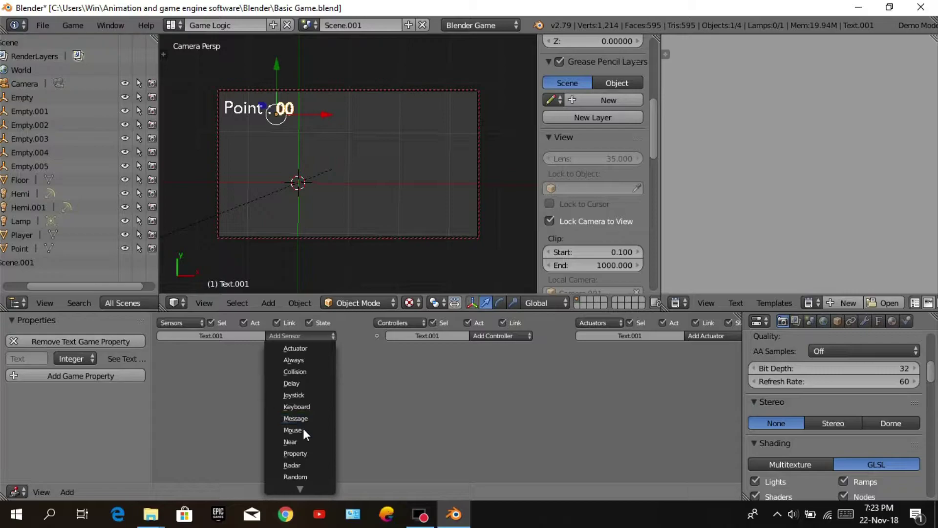
Add a Message sensor (subject 5) and a Property actuator adding 1 to Text, linked together.
click(312, 428)
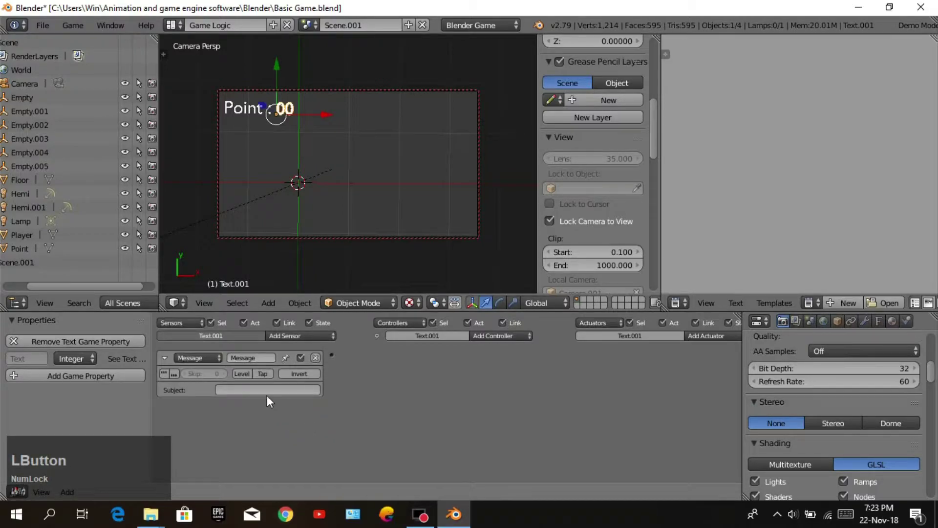
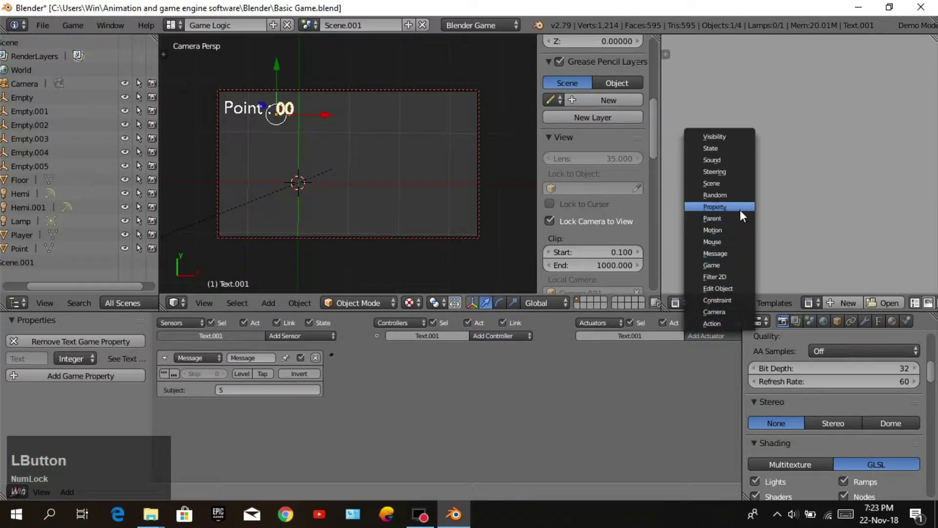
click(744, 211)
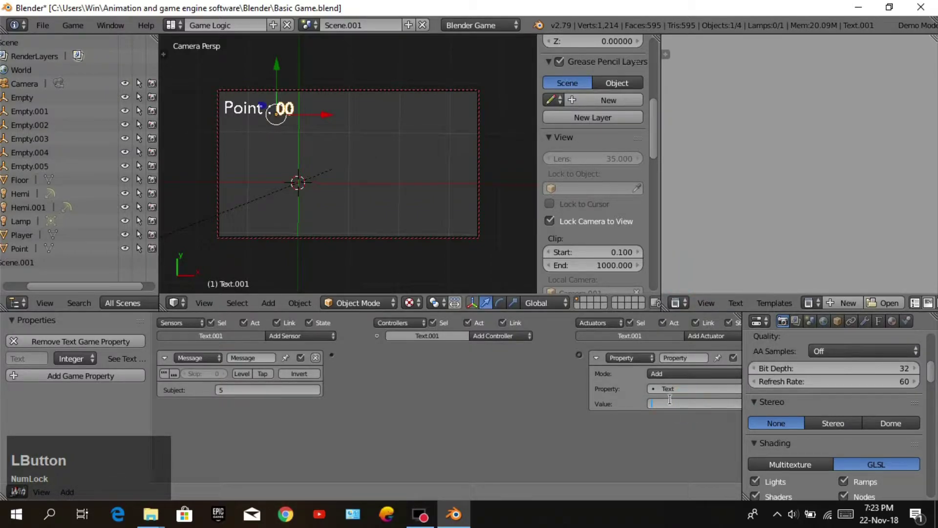
key(KP_1)
key(Return)
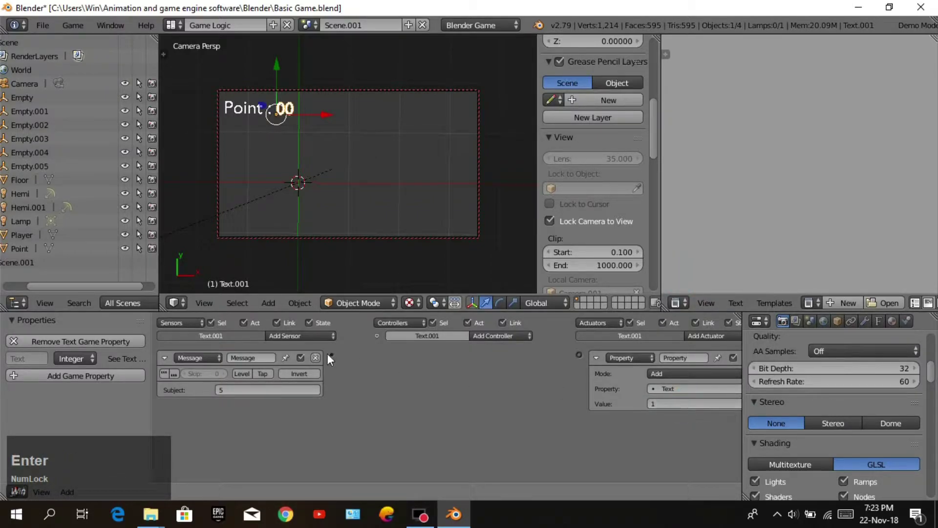
click(335, 358)
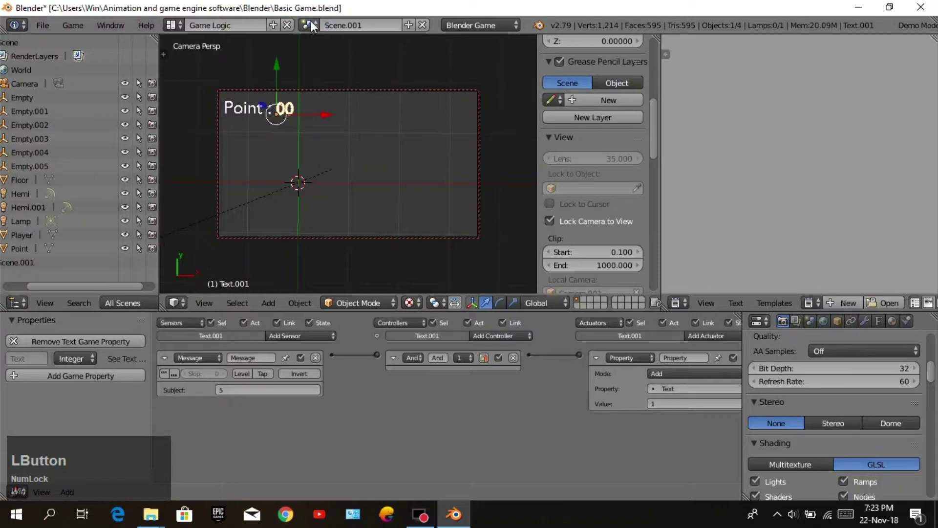
Switch to the main game scene and select the Camera in the viewport.
click(316, 28)
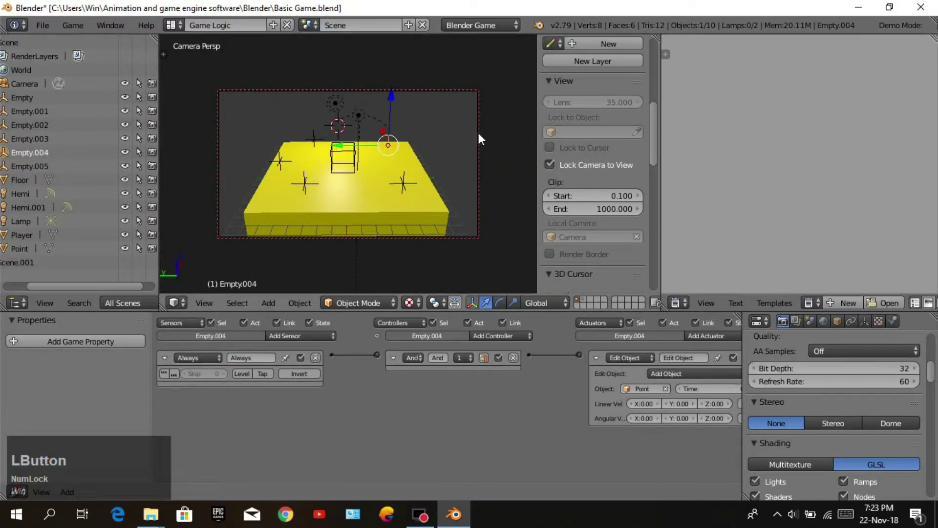
right_click(484, 138)
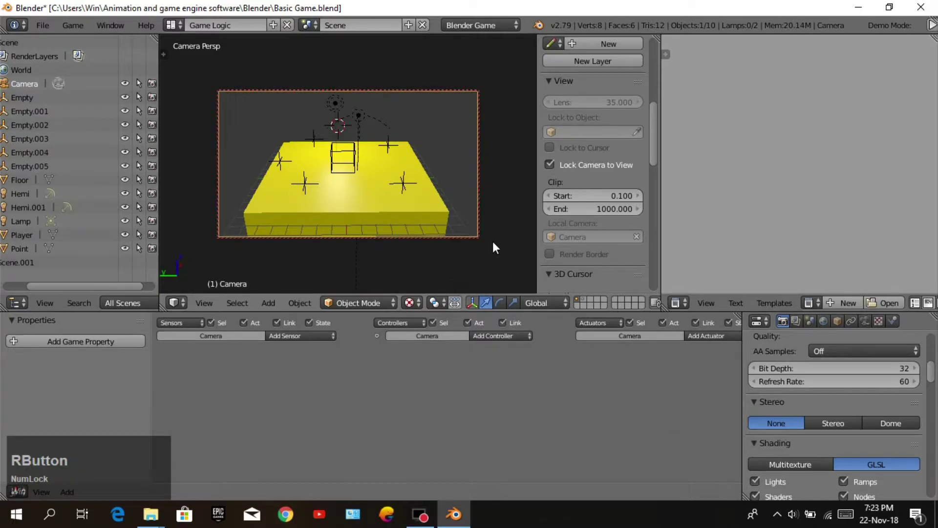
middle_click(494, 245)
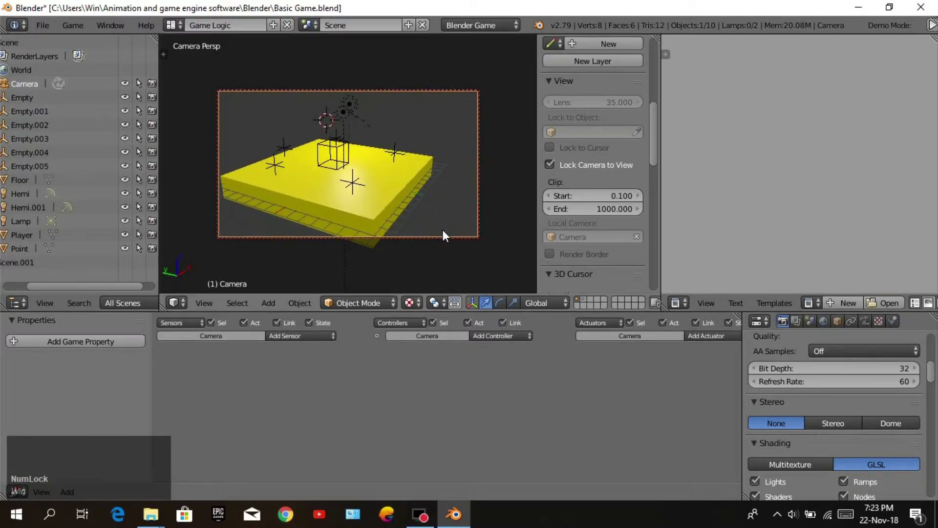
key(z)
click(553, 168)
middle_click(517, 193)
scroll(up, 3)
middle_click(340, 173)
right_click(246, 138)
Add an Always sensor and a Scene actuator to the camera.
click(295, 343)
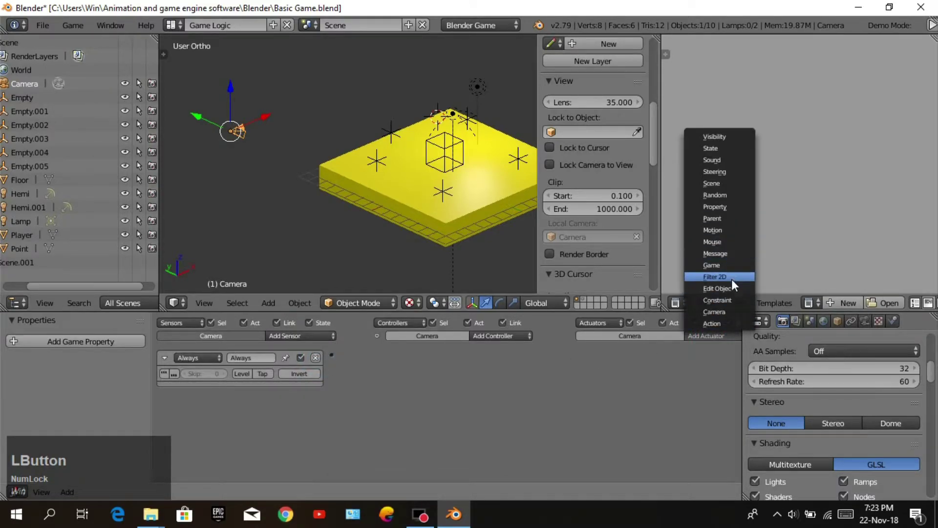
click(736, 189)
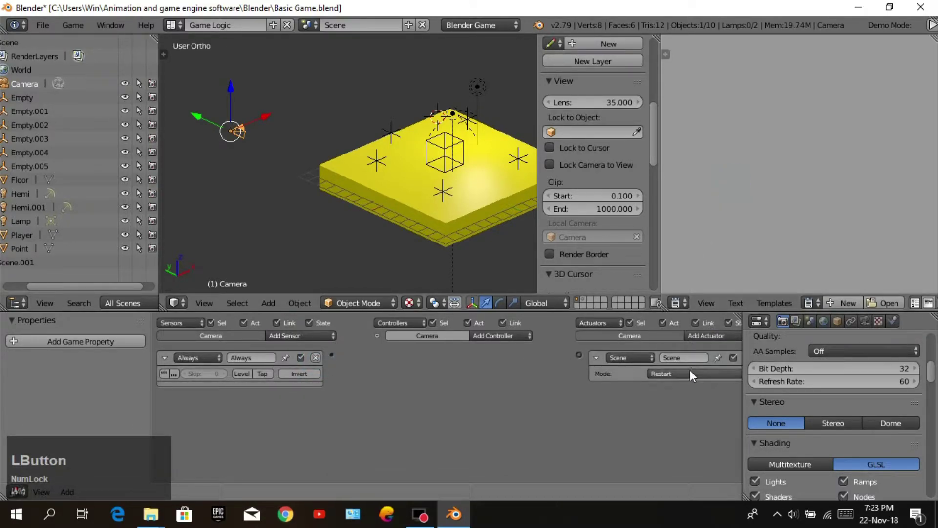